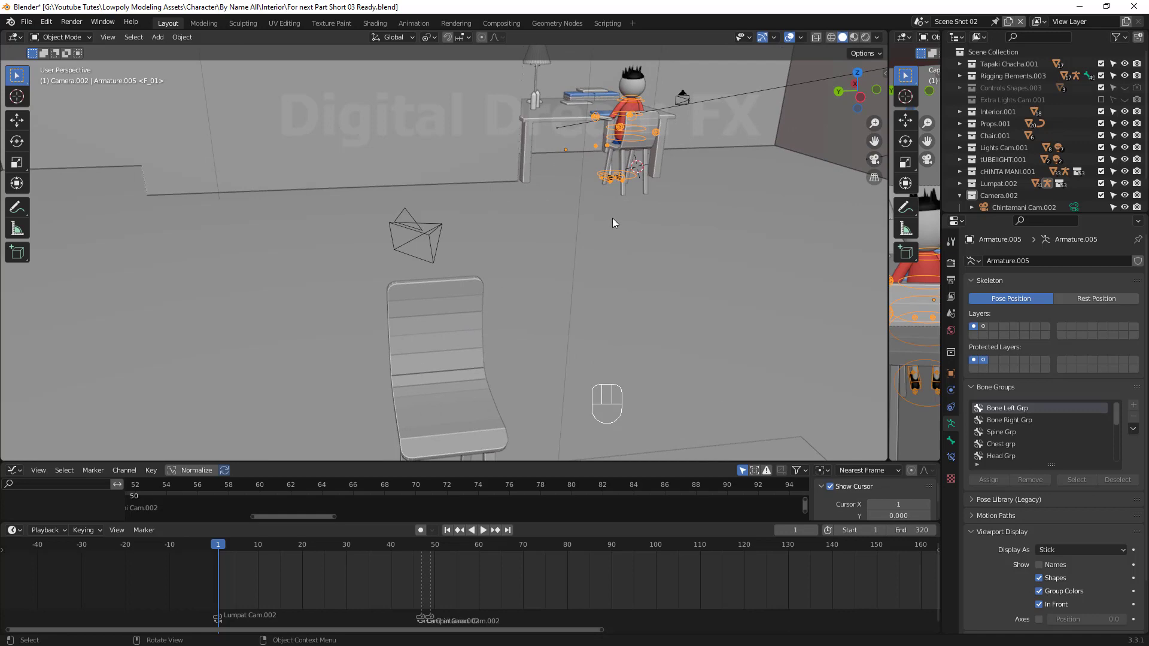
Frame the seated character and move the HeelUP.L control after selecting the hip and heel bones
key(KP_Decimal)
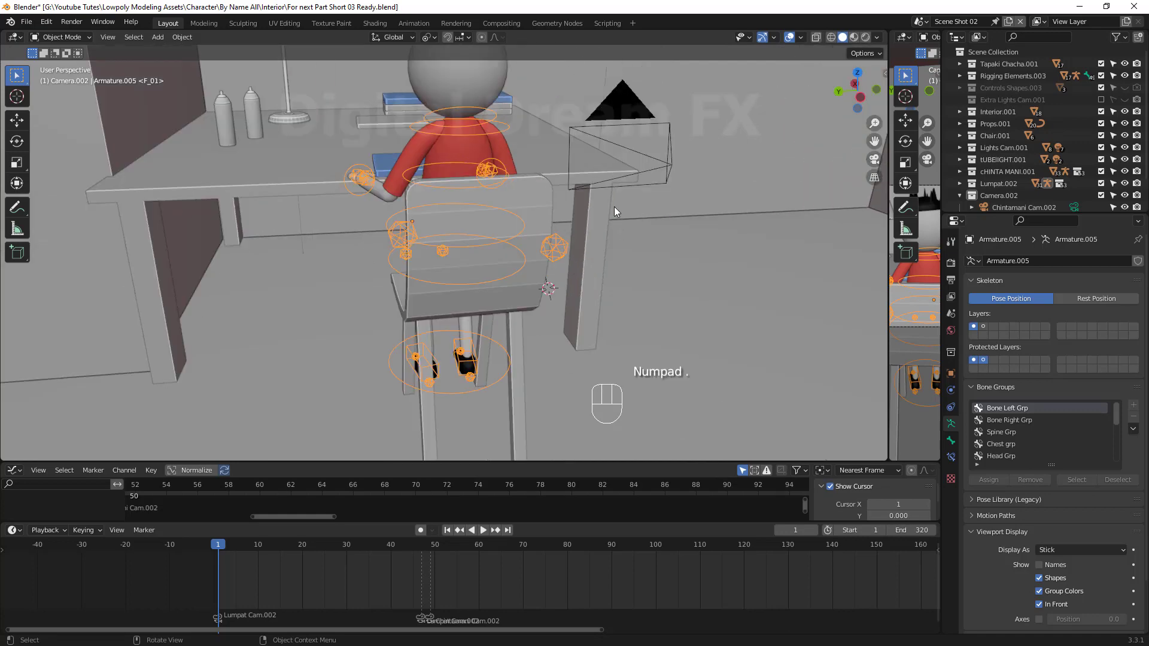
scroll(down, 3)
drag(582, 235, 589, 201)
scroll(up, 3)
drag(603, 249, 573, 267)
drag(576, 265, 509, 203)
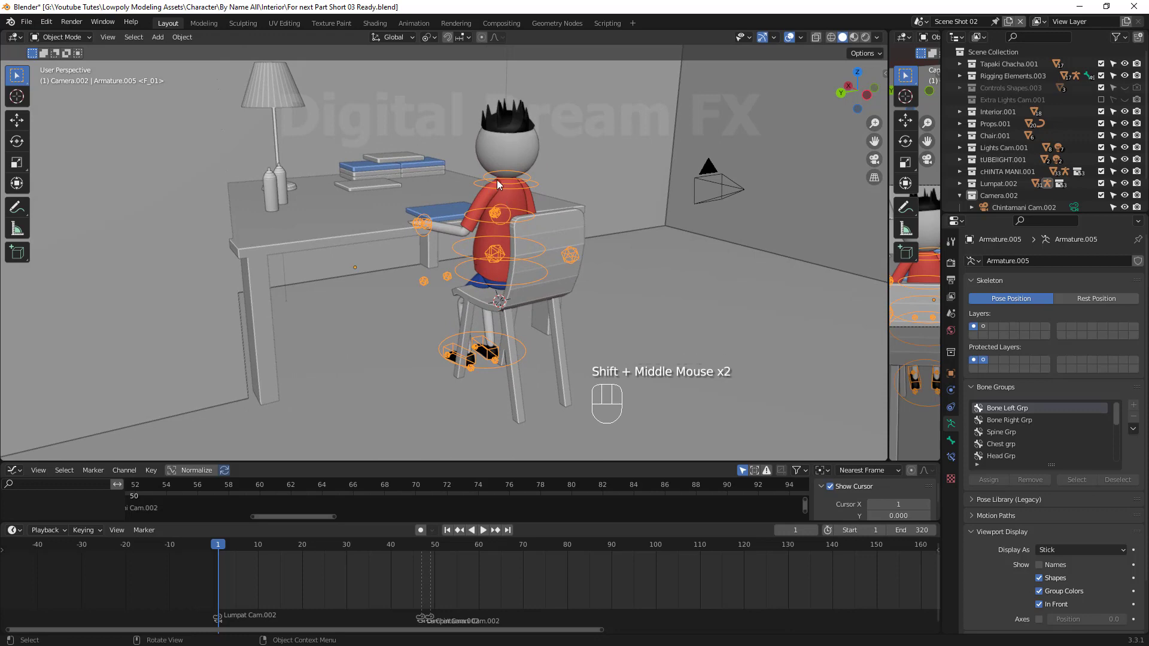
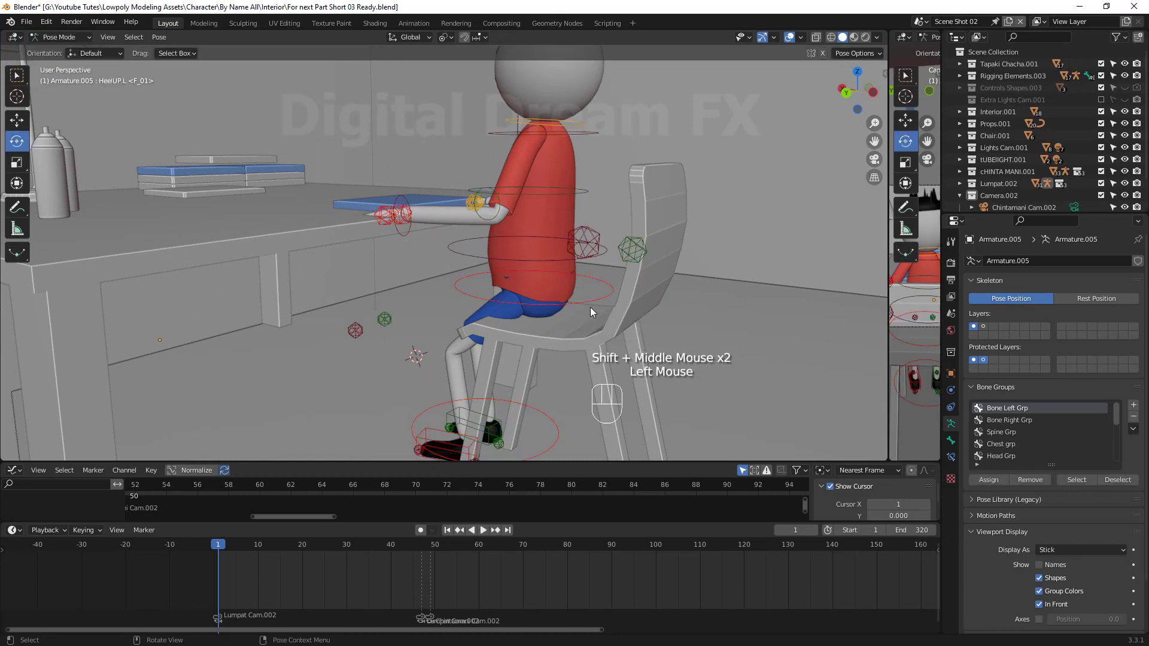
click(589, 303)
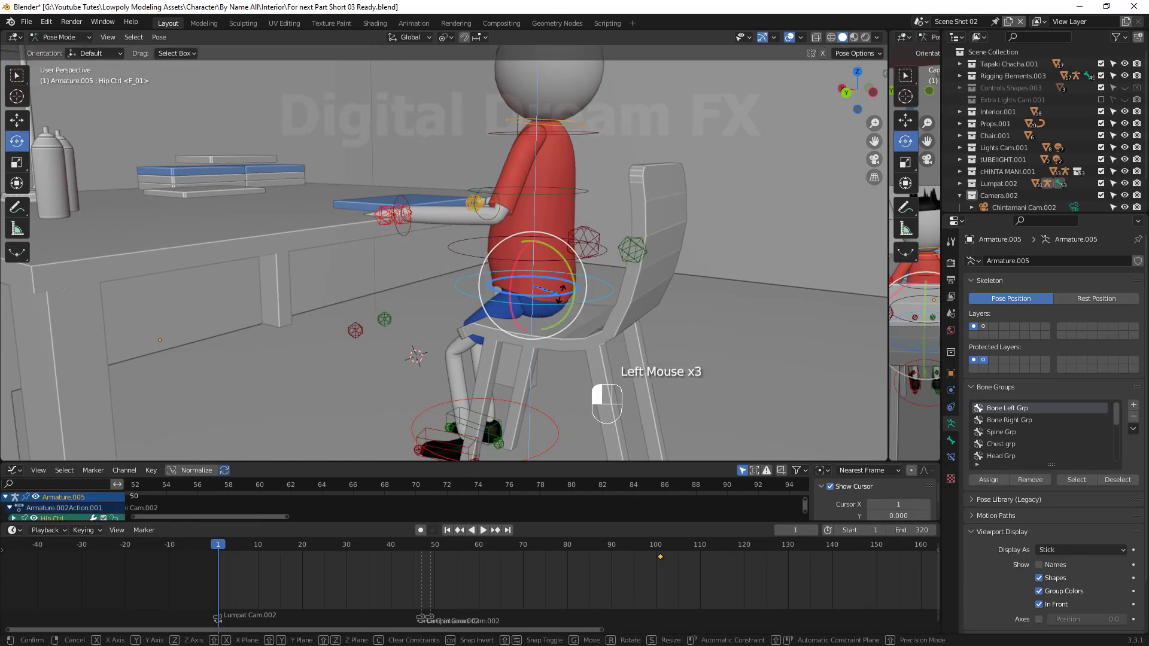
click(588, 299)
middle_click(492, 413)
click(448, 428)
click(483, 429)
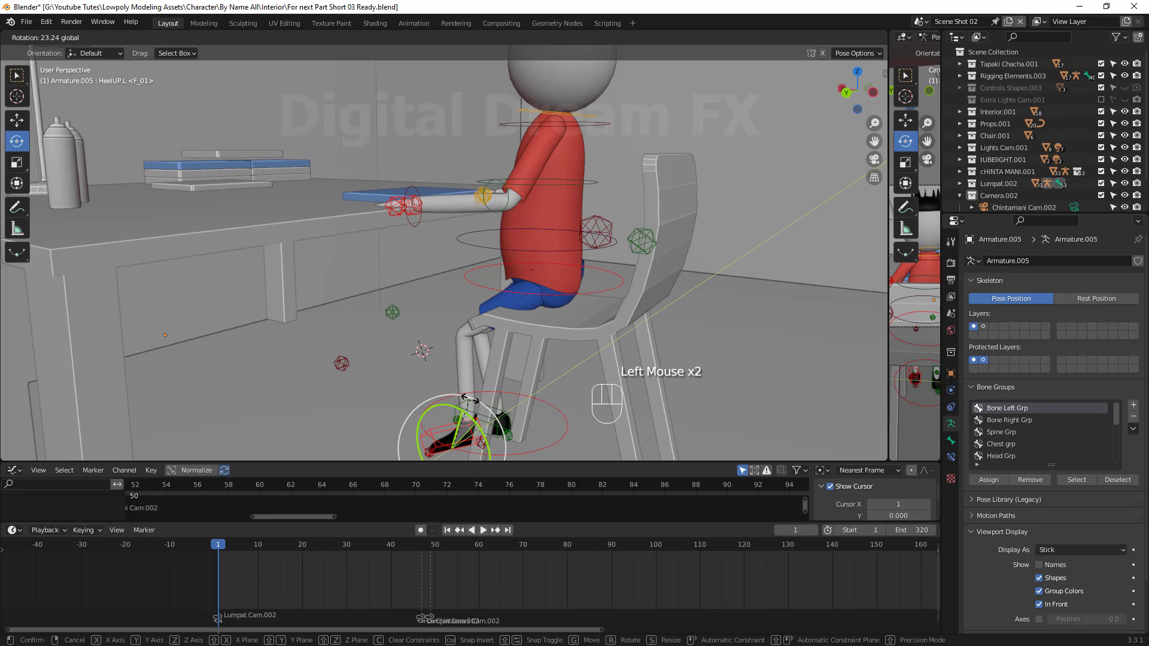
key(g)
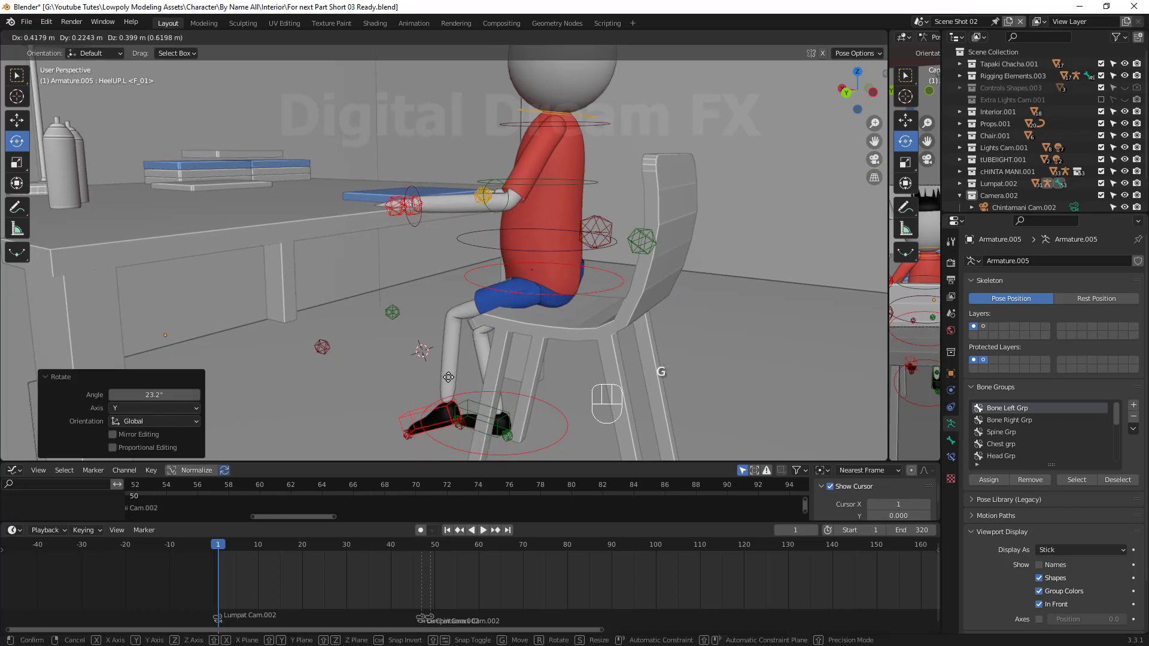
Reposition the Hip Ctrl and leg controls into the seated pose
click(450, 378)
drag(581, 251, 419, 194)
click(419, 193)
drag(531, 303, 576, 303)
key(g)
click(780, 230)
drag(641, 223, 682, 189)
key(g)
Rotate Hand Ctrl.L so the left arm bends toward the desk
drag(697, 152, 735, 294)
drag(694, 342, 806, 377)
drag(807, 377, 692, 336)
drag(656, 338, 693, 364)
drag(682, 380, 710, 385)
key(g)
click(730, 396)
key(r)
click(648, 312)
drag(693, 403, 537, 346)
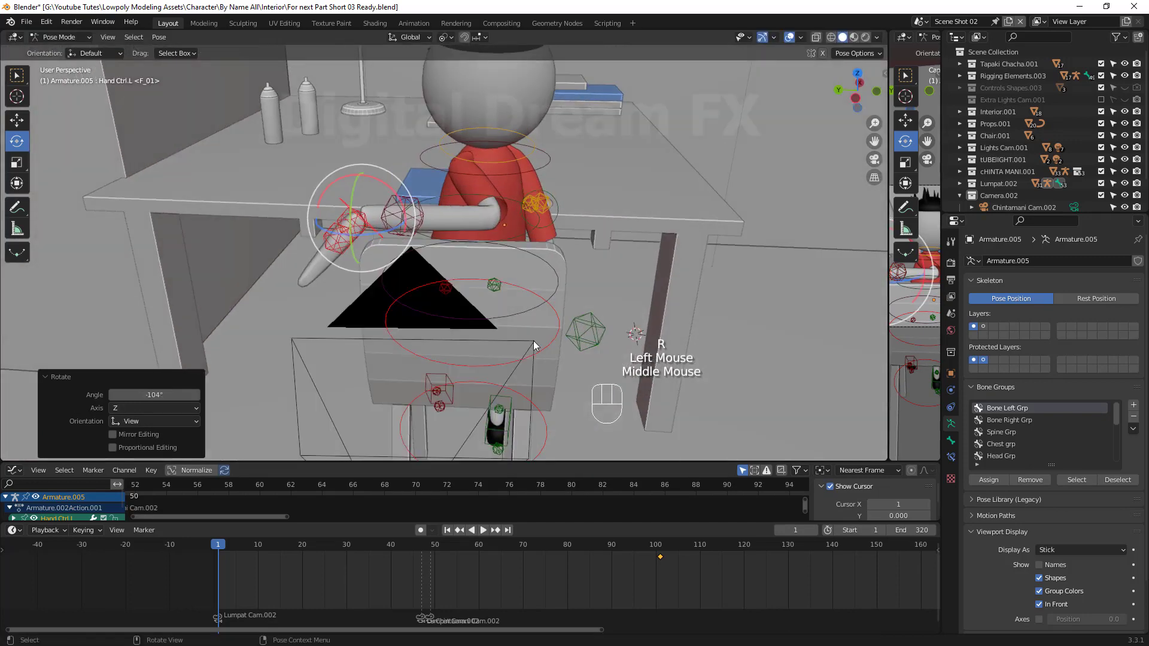
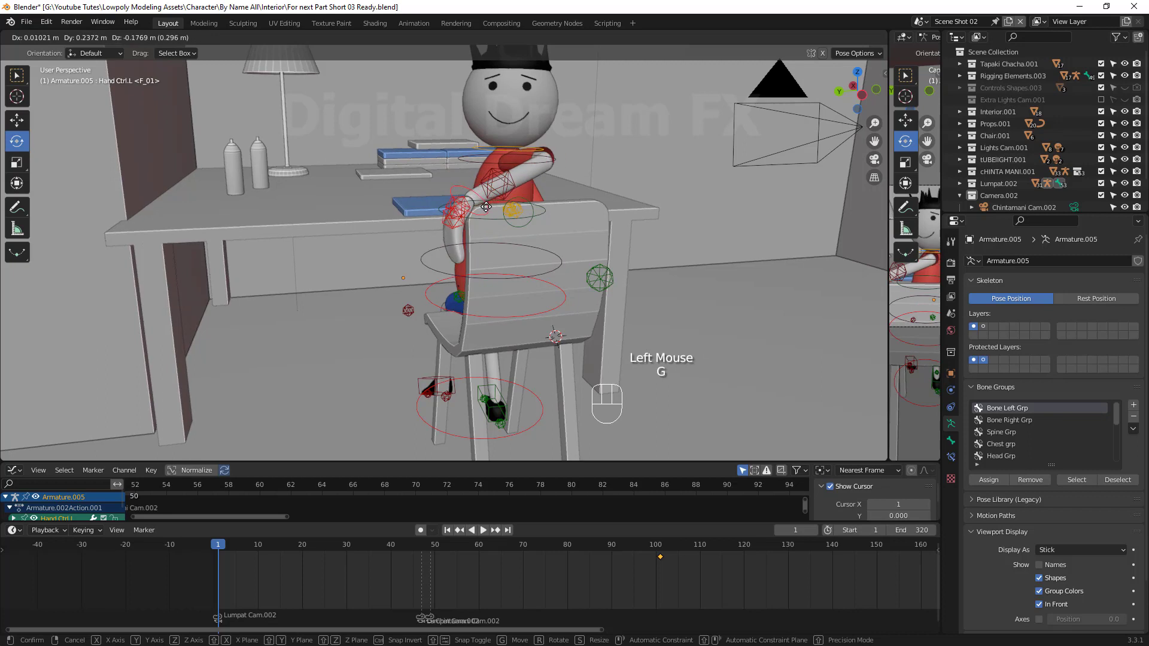
Move the left hand near the desk and reposition Elbow Ctrl.L to shape the left arm
drag(489, 212, 505, 185)
key(g)
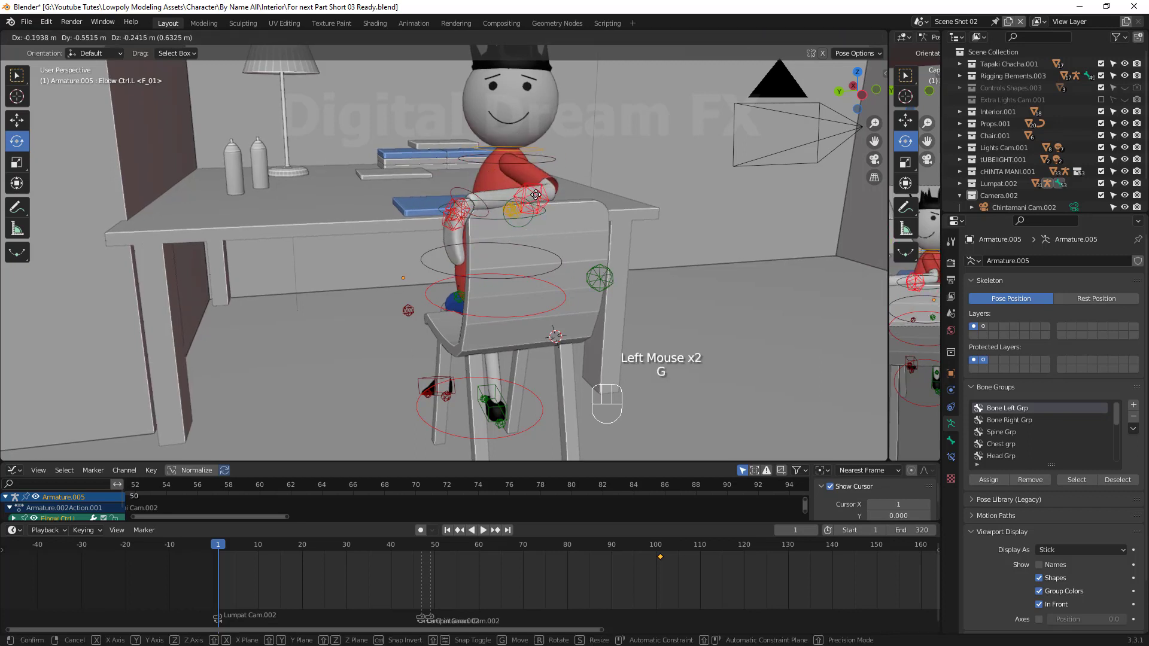
click(539, 199)
drag(560, 207, 442, 292)
click(442, 292)
key(g)
click(485, 200)
drag(530, 263, 505, 288)
key(g)
Rotate Elbow Ctrl.R from behind the character to bend the right arm
click(514, 268)
key(r)
click(280, 253)
drag(511, 266, 536, 297)
click(532, 346)
click(258, 287)
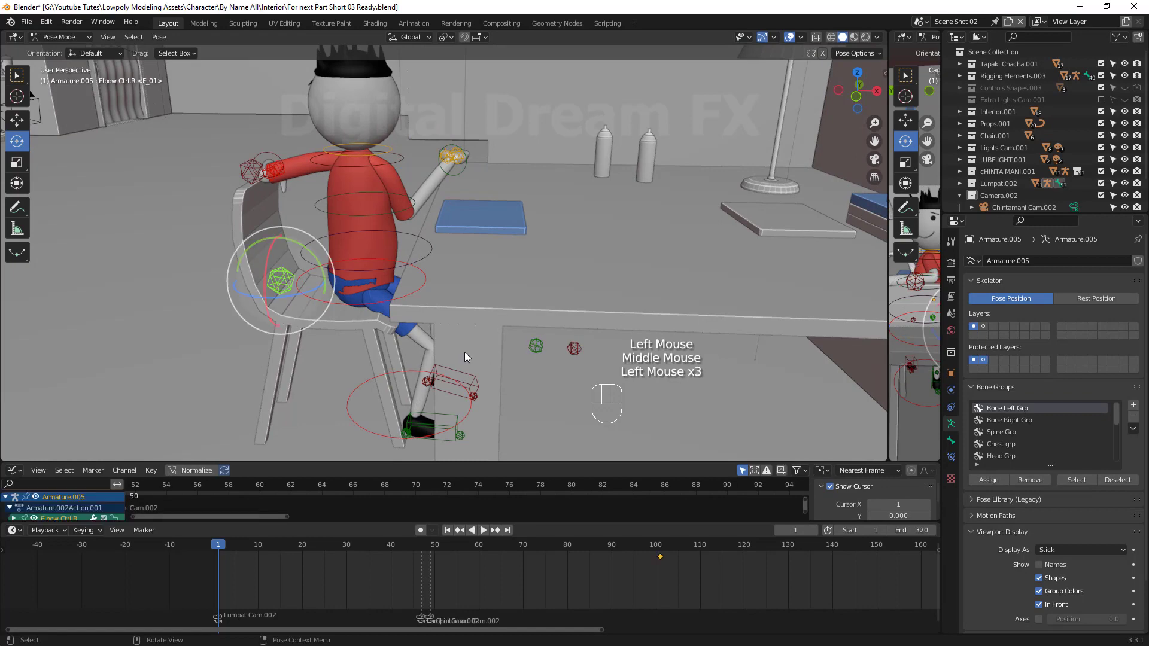
drag(513, 357, 539, 342)
key(r)
click(545, 302)
key(g)
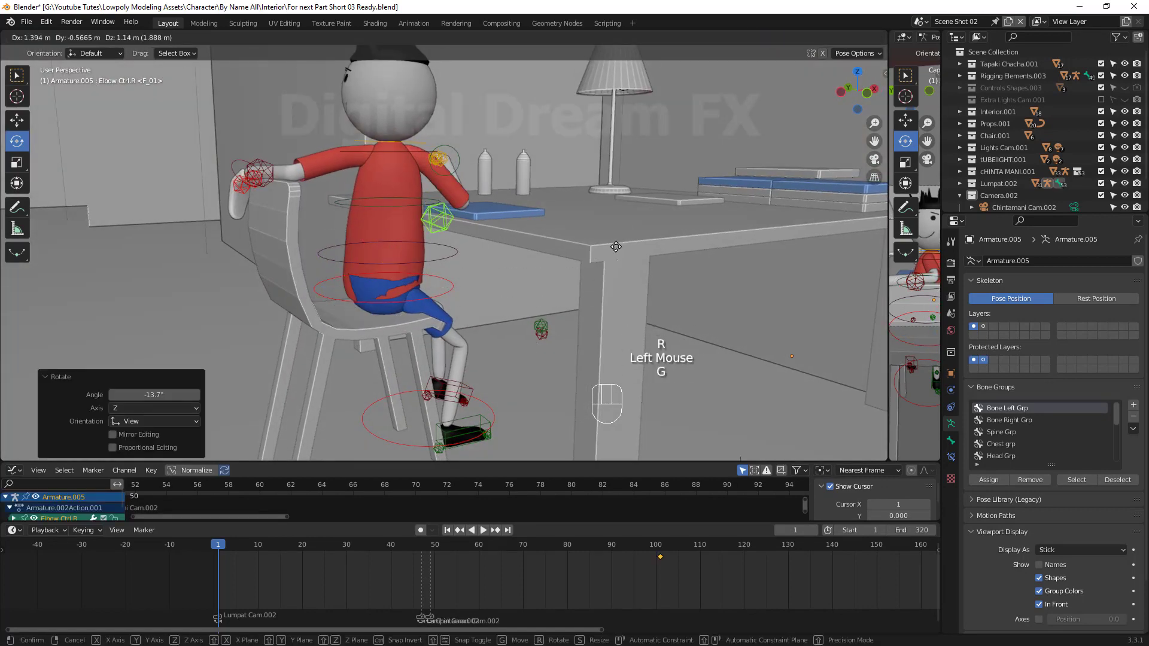
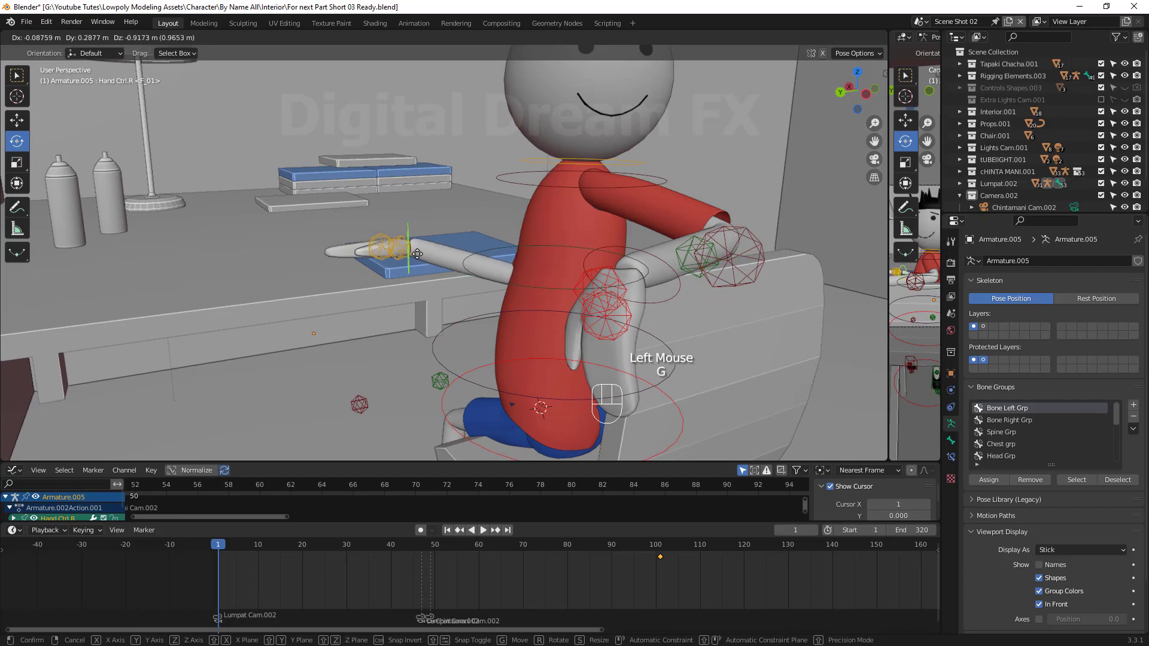
Move Hand Ctrl.R so the right hand rests on the desk
click(418, 253)
drag(646, 294, 729, 258)
click(729, 258)
key(g)
Pull the view back to show the whole desk with both arms posed
click(718, 147)
scroll(down, 3)
drag(611, 230, 599, 235)
scroll(down, 3)
middle_click(538, 317)
drag(575, 288, 423, 293)
drag(458, 294, 486, 328)
drag(530, 348, 491, 374)
drag(487, 379, 506, 371)
key(a)
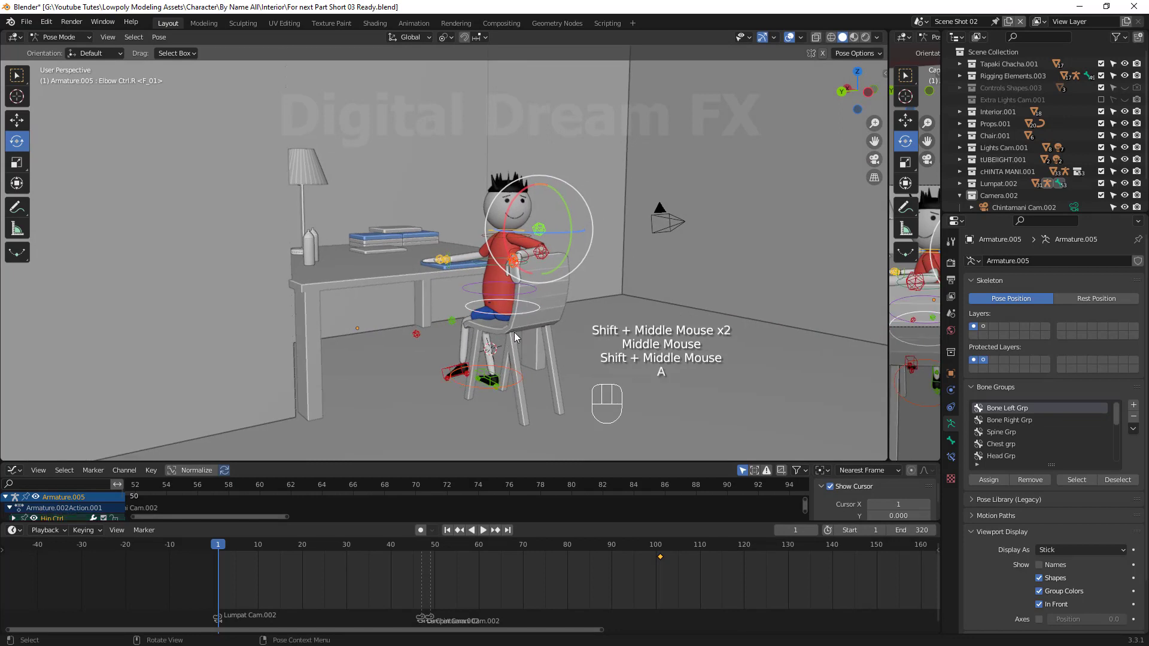
Step and scrub through the animation frames to review the arm pose
key(i)
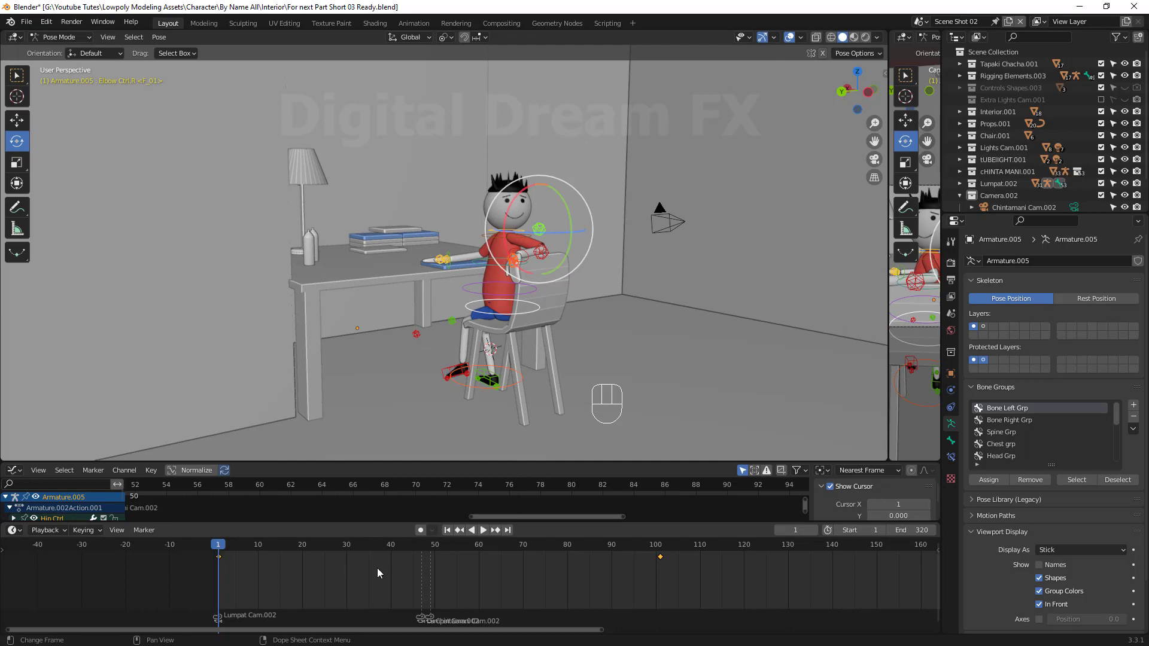
key(space)
key(space)
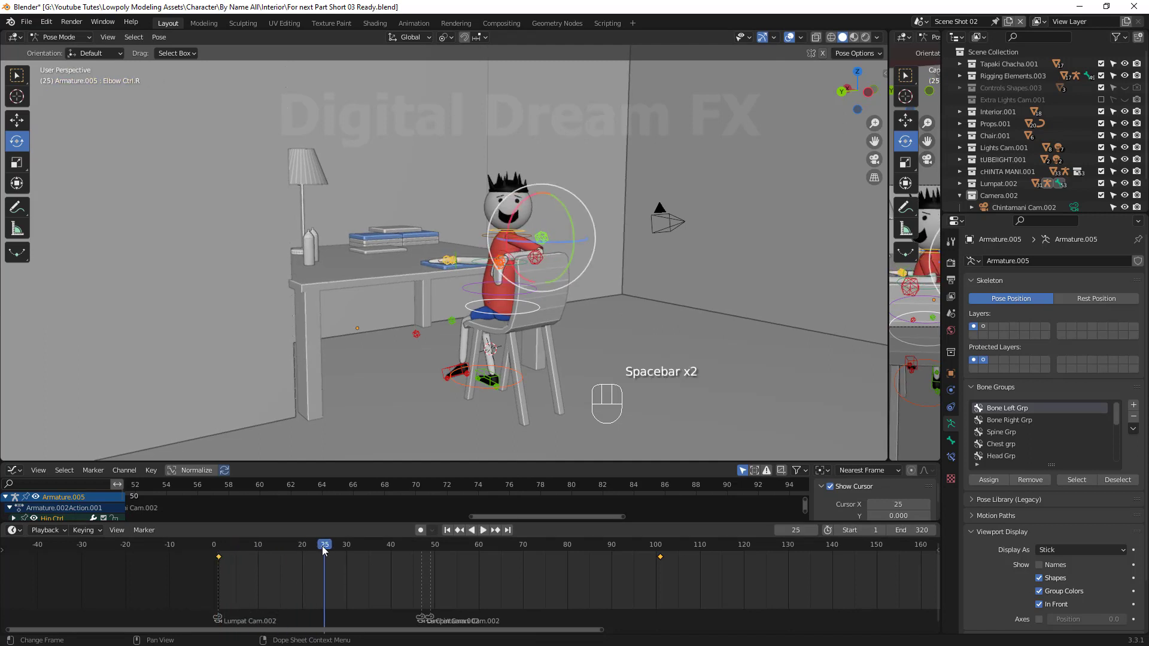
drag(624, 547, 656, 562)
drag(656, 562, 621, 608)
drag(287, 561, 313, 572)
drag(313, 573, 303, 574)
Pan the Timeline to show the whole shot and jump back to frame 1
scroll(down, 3)
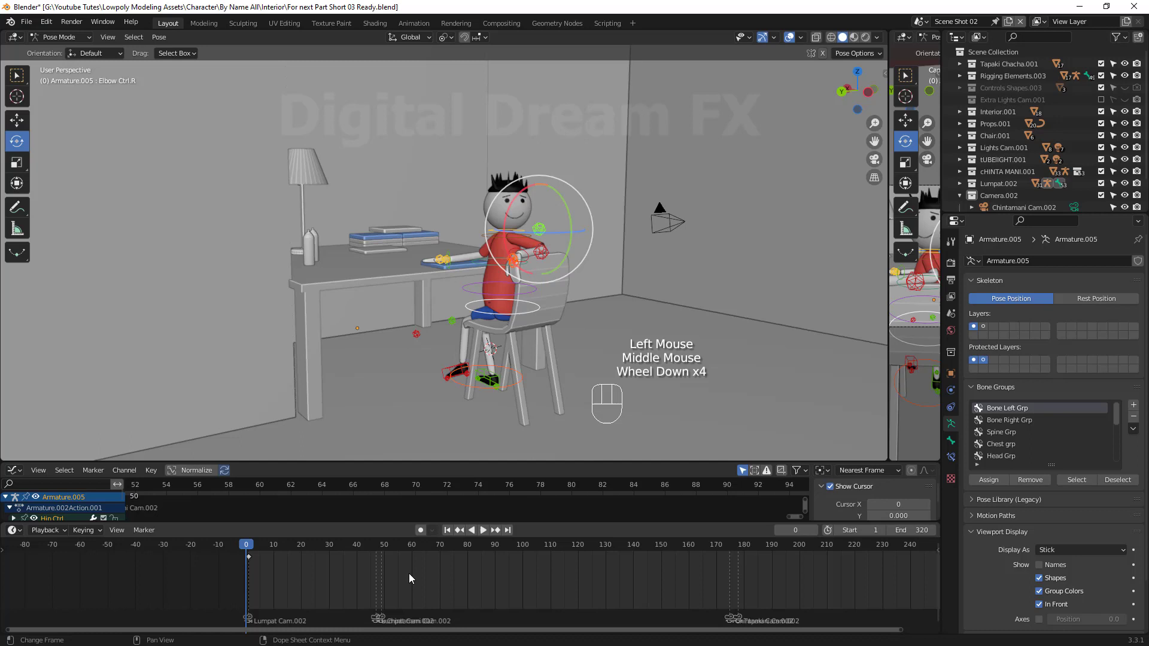
scroll(down, 3)
drag(548, 584, 364, 579)
scroll(down, 3)
drag(388, 573, 92, 552)
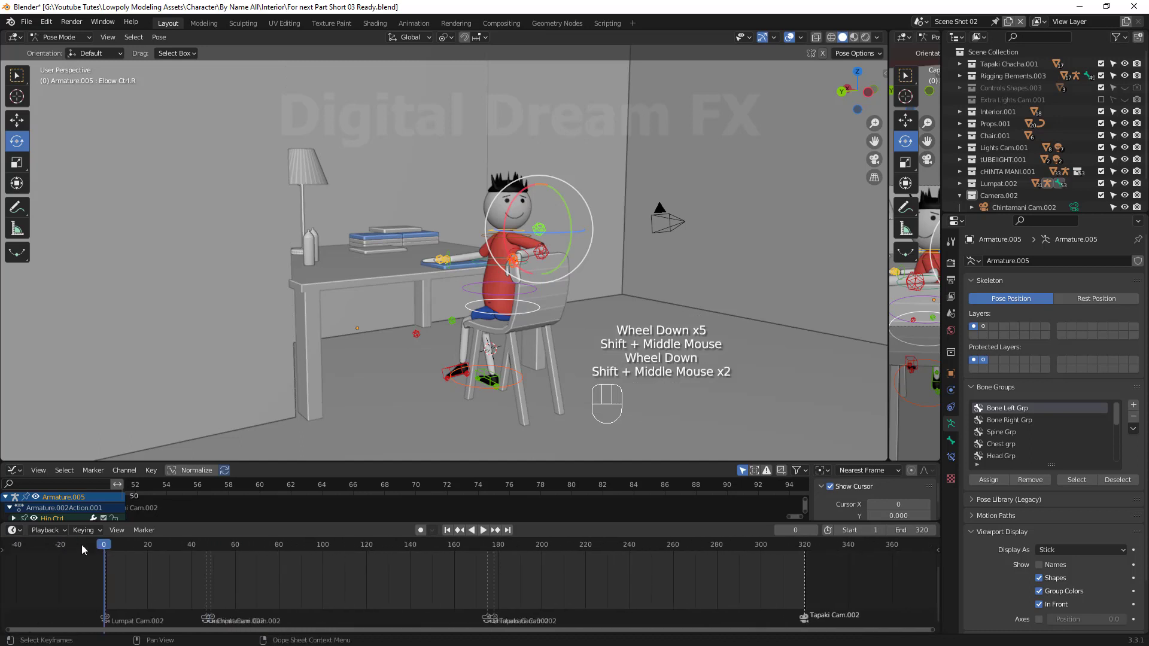
click(109, 546)
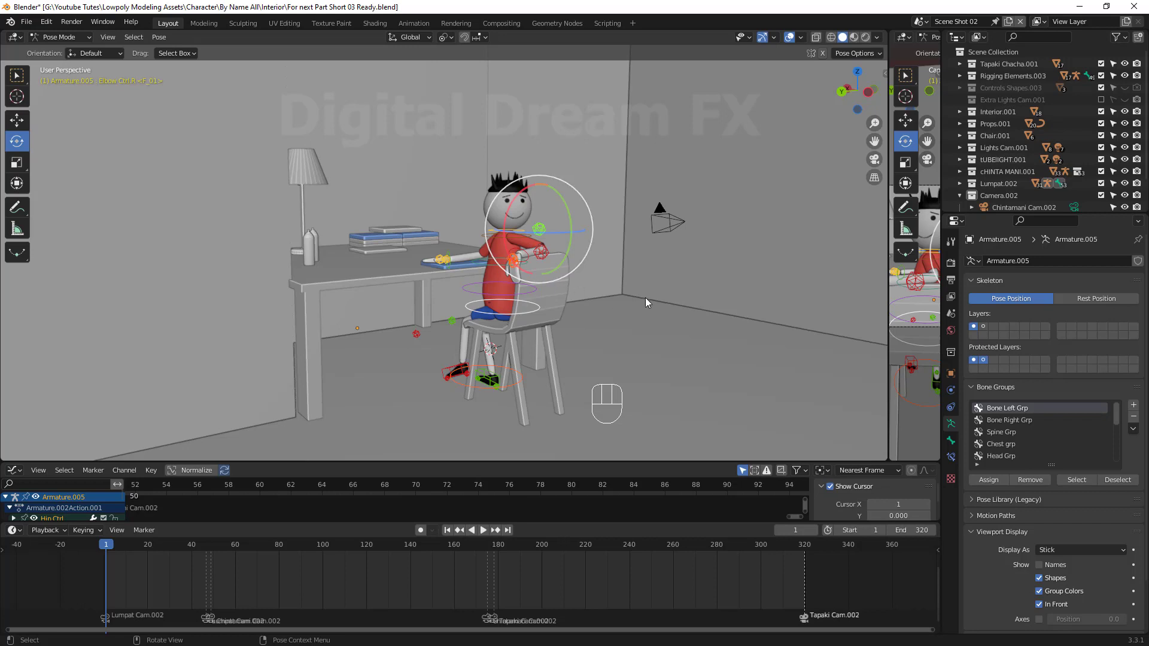
Play and stop the animation, then split the 3D view into two views
key(space)
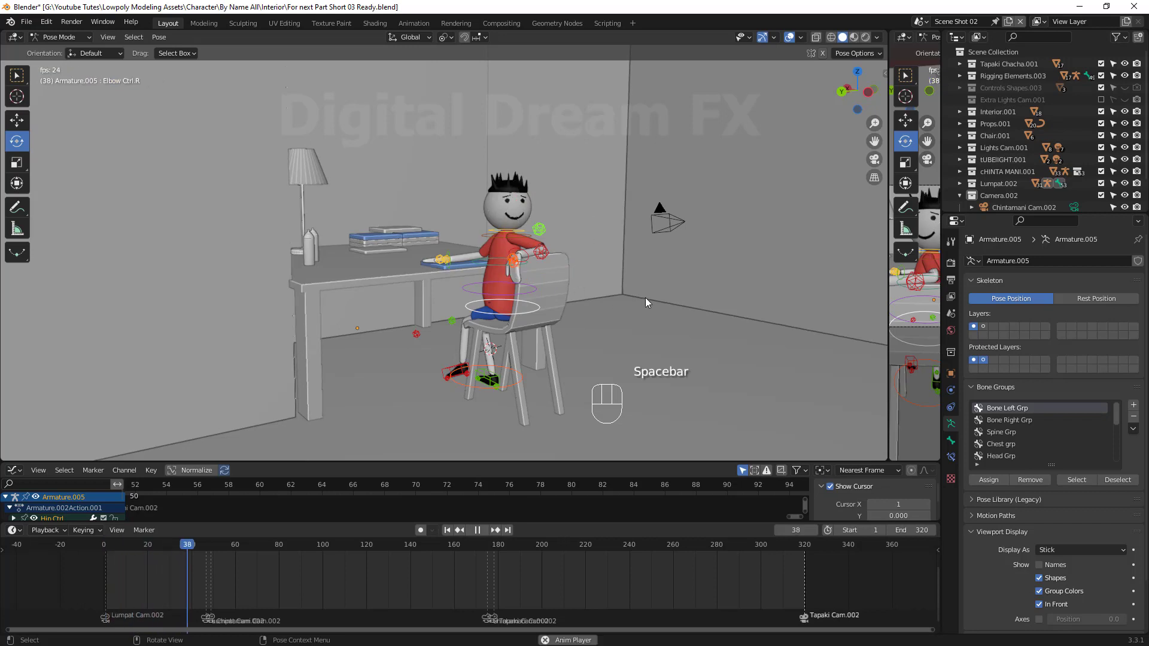
key(space)
drag(214, 563, 324, 540)
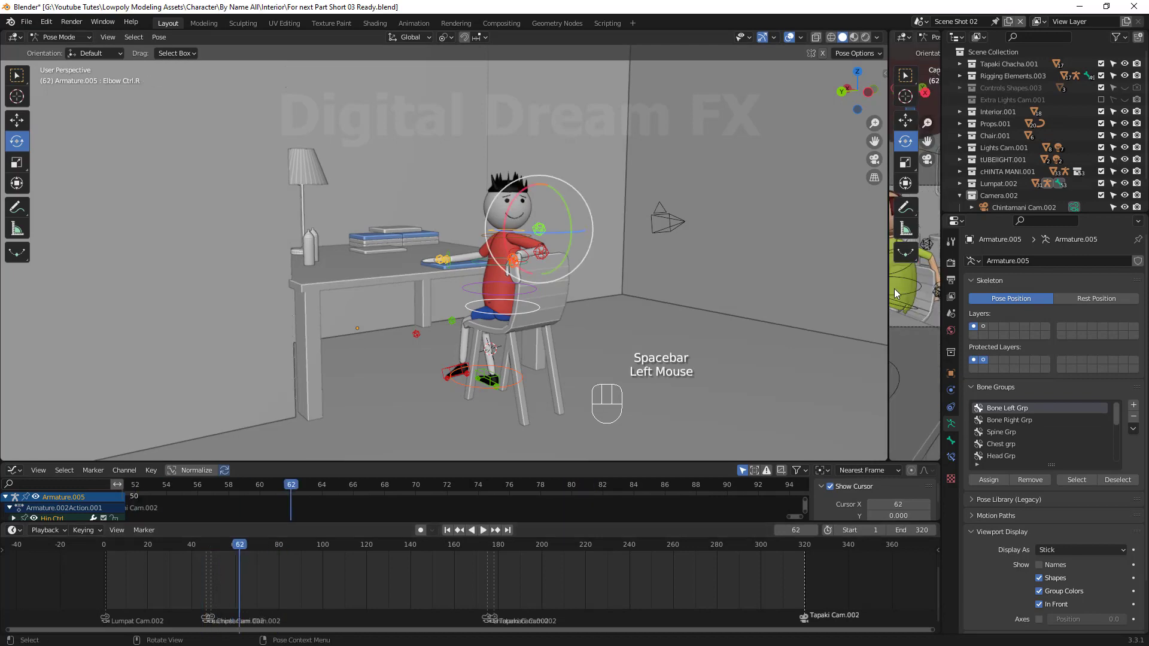
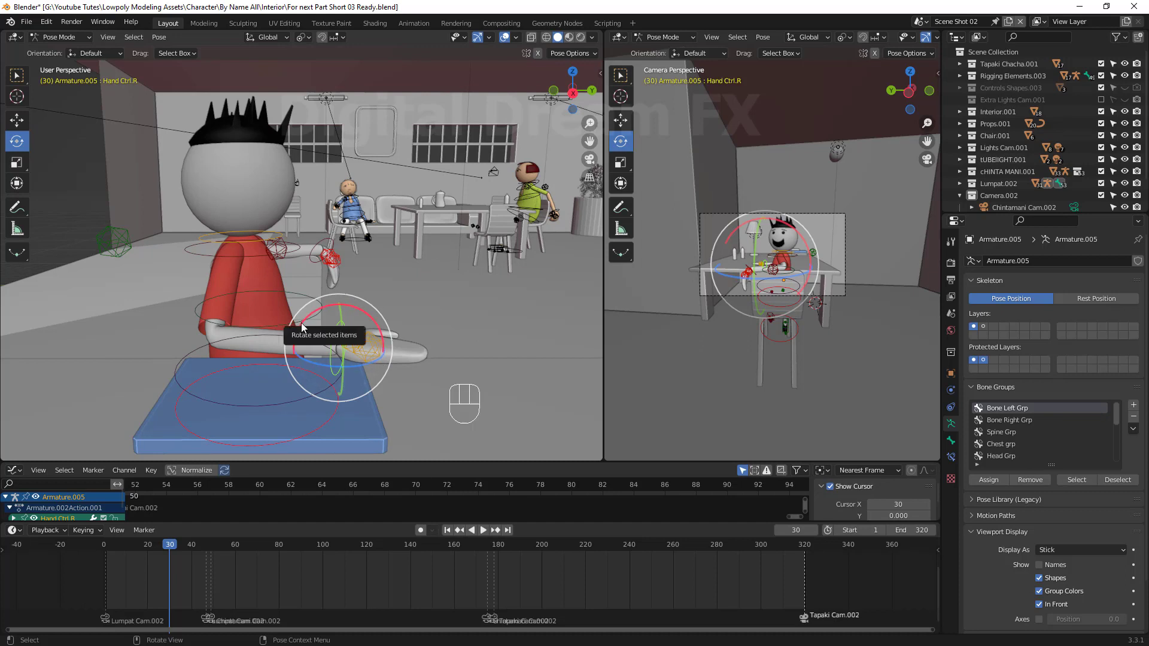
Move Hand Ctrl.R to adjust the right hand's pose at frame 40
key(a)
key(i)
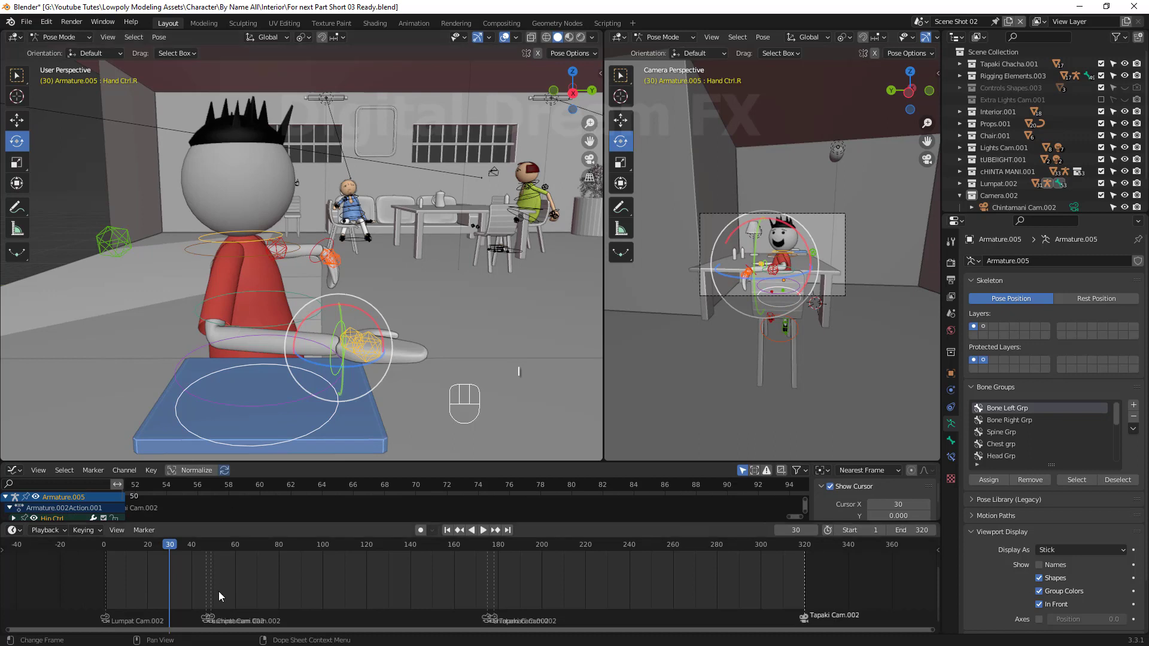
drag(262, 599, 169, 545)
drag(169, 545, 372, 327)
drag(372, 326, 443, 321)
drag(443, 322, 374, 362)
drag(449, 379, 449, 360)
key(g)
Refine the right arm position, cancelling a stray hand move
drag(440, 280, 475, 320)
drag(475, 320, 317, 321)
key(g)
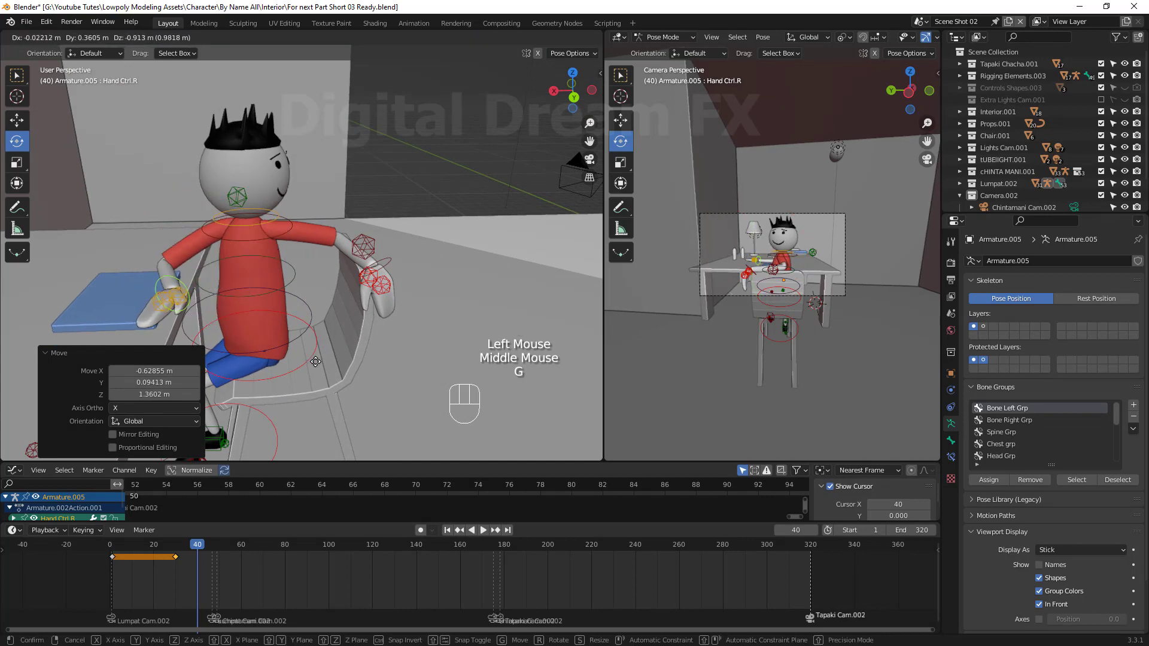
right_click(319, 360)
key(g)
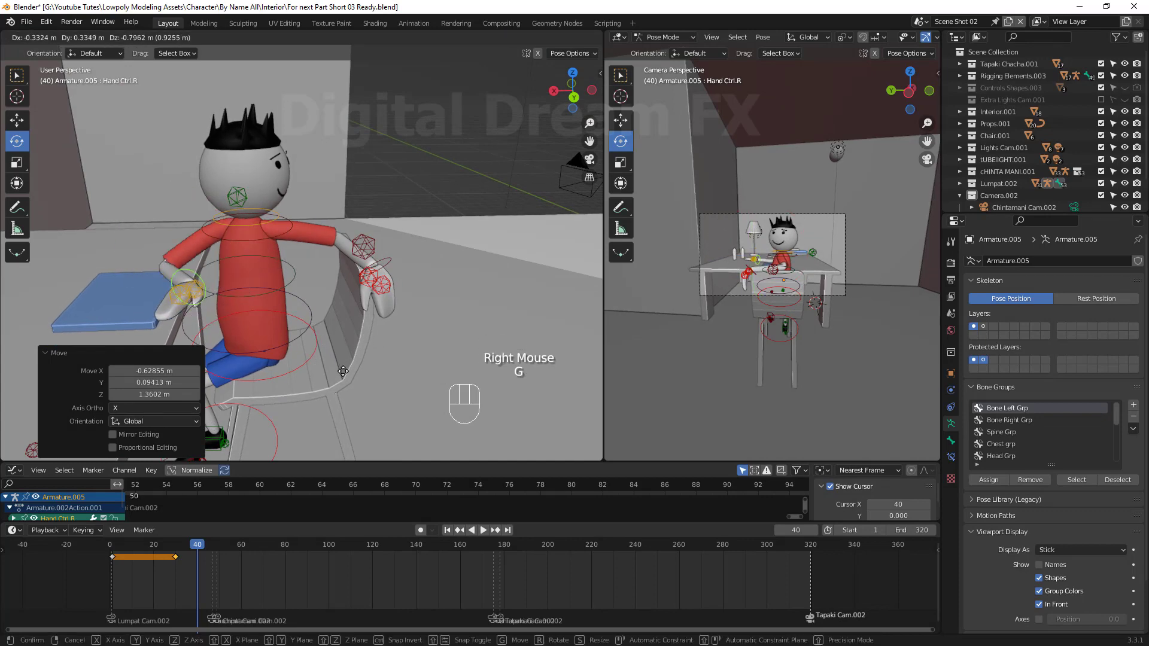
drag(351, 377, 340, 300)
drag(339, 299, 179, 208)
Rotate the chest Ctrl to twist the torso toward the desk
click(162, 219)
drag(283, 270, 314, 274)
key(g)
drag(239, 327, 291, 343)
middle_click(303, 344)
key(g)
drag(378, 295, 399, 332)
drag(399, 332, 323, 317)
drag(306, 276, 290, 285)
click(289, 282)
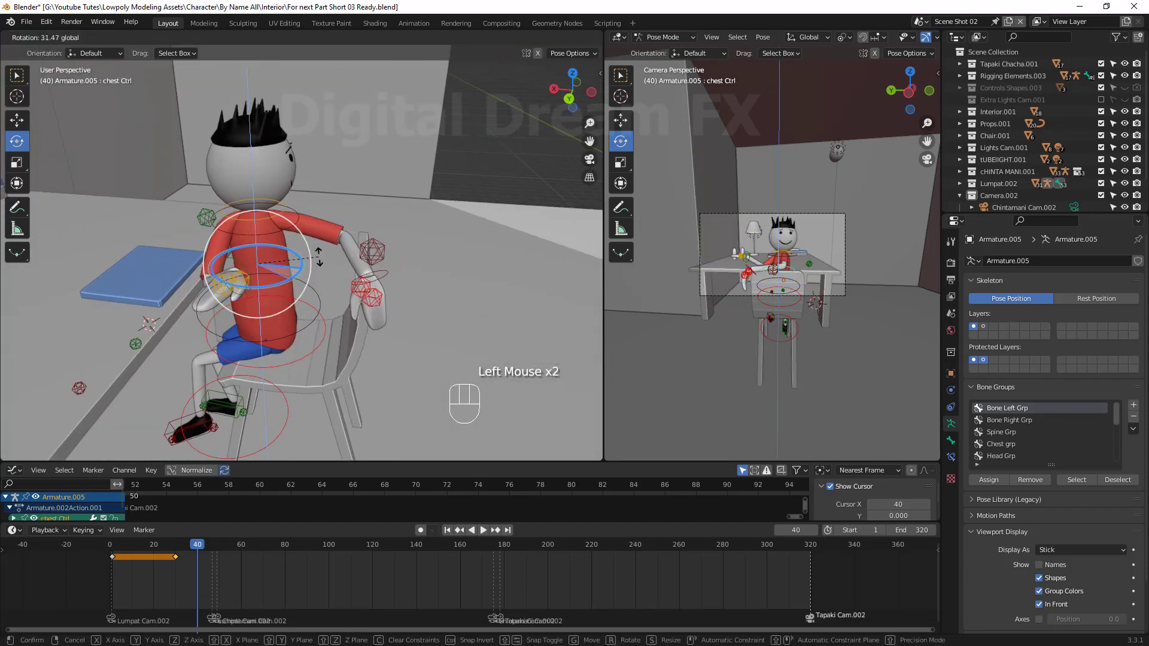
Trackball-rotate Head Ctrl to turn and tilt the character's head
drag(290, 211, 220, 170)
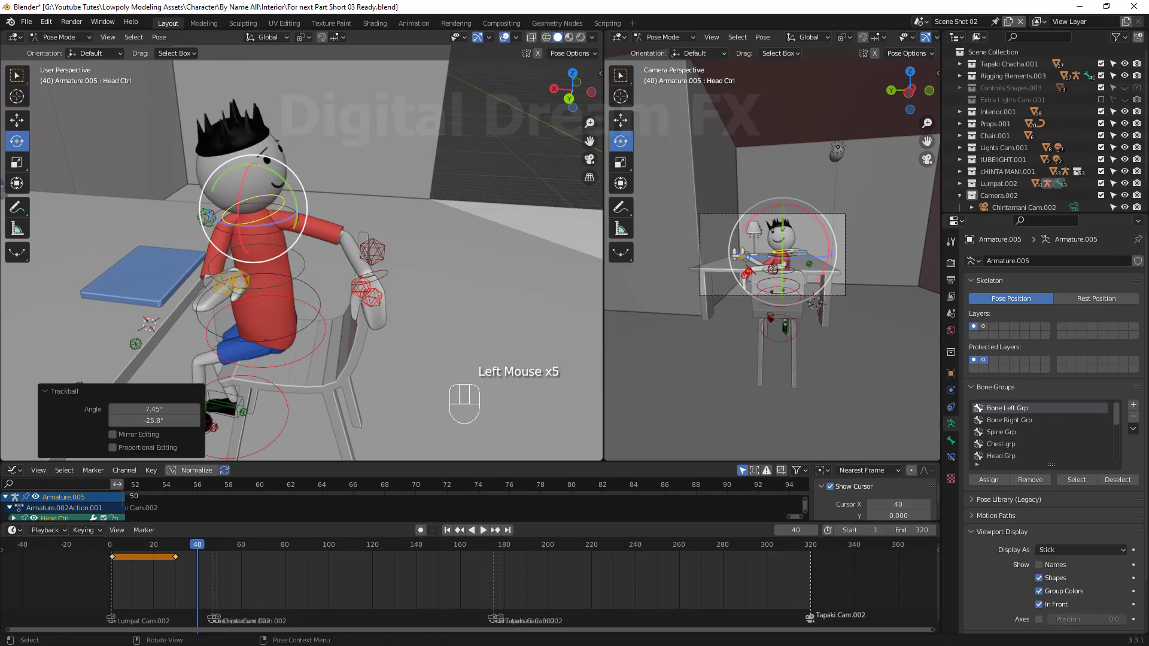
drag(335, 288, 317, 185)
click(317, 185)
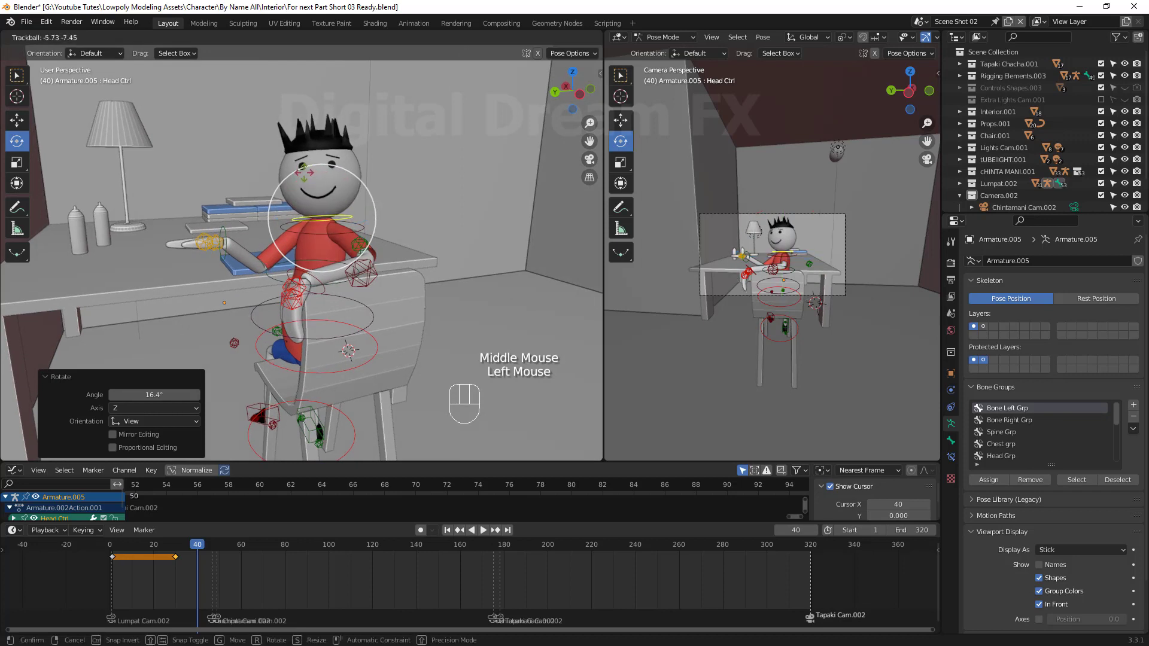
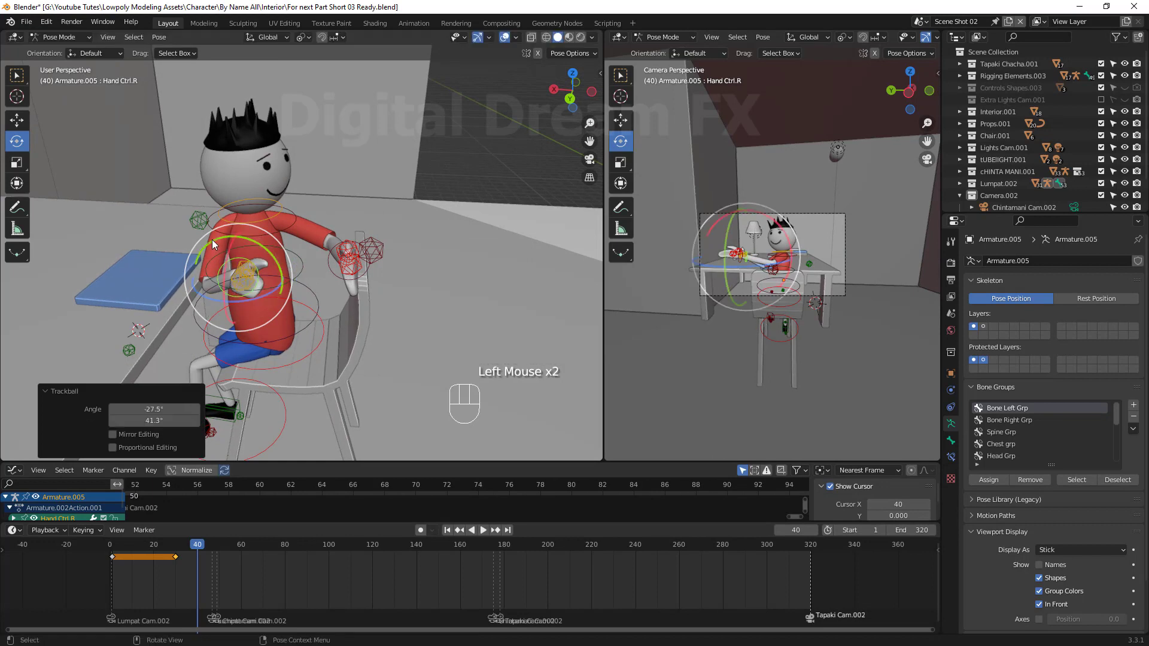
Rotate Hand Ctrl.R freely to reorient the right hand
drag(215, 242, 334, 386)
drag(334, 386, 309, 261)
click(309, 262)
drag(354, 396, 494, 410)
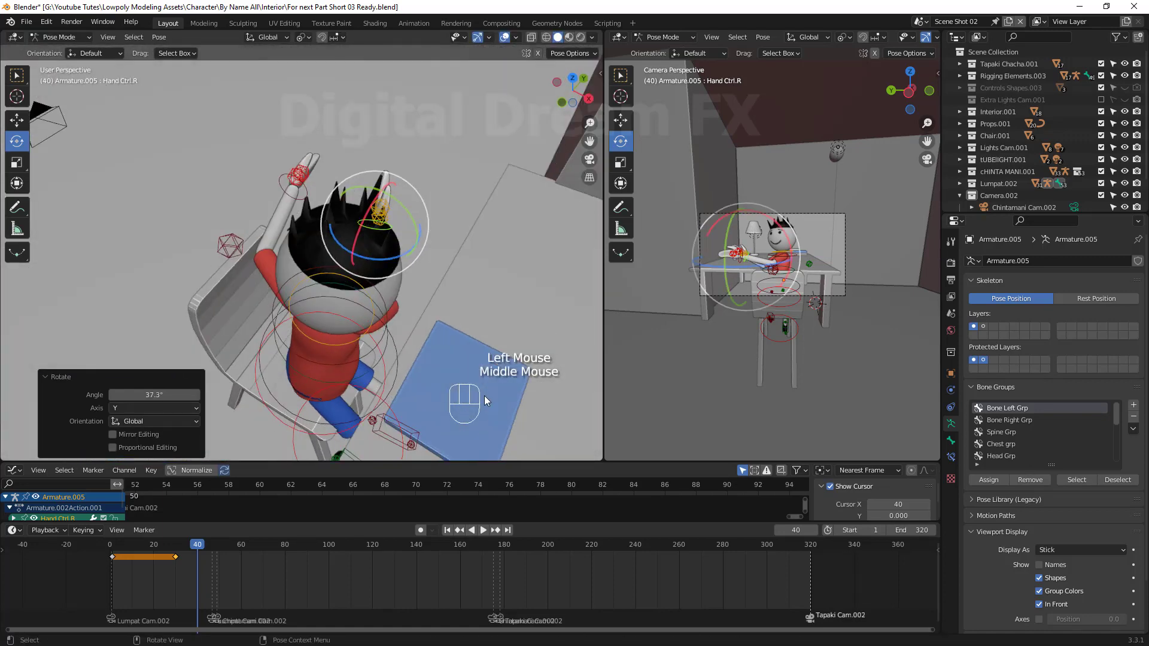
scroll(up, 3)
middle_click(498, 375)
key(g)
click(396, 291)
Move Elbow Ctrl.R into place beside the character's body
click(276, 184)
drag(339, 307, 343, 315)
key(g)
drag(363, 308, 396, 281)
drag(397, 281, 417, 303)
scroll(down, 3)
drag(392, 323, 136, 297)
click(136, 297)
drag(314, 357, 382, 350)
key(g)
click(513, 292)
Refine the right elbow position from several angles around the arm
drag(501, 334, 394, 291)
drag(377, 305, 331, 304)
key(g)
click(355, 352)
drag(368, 334, 367, 328)
scroll(up, 3)
drag(367, 334, 461, 289)
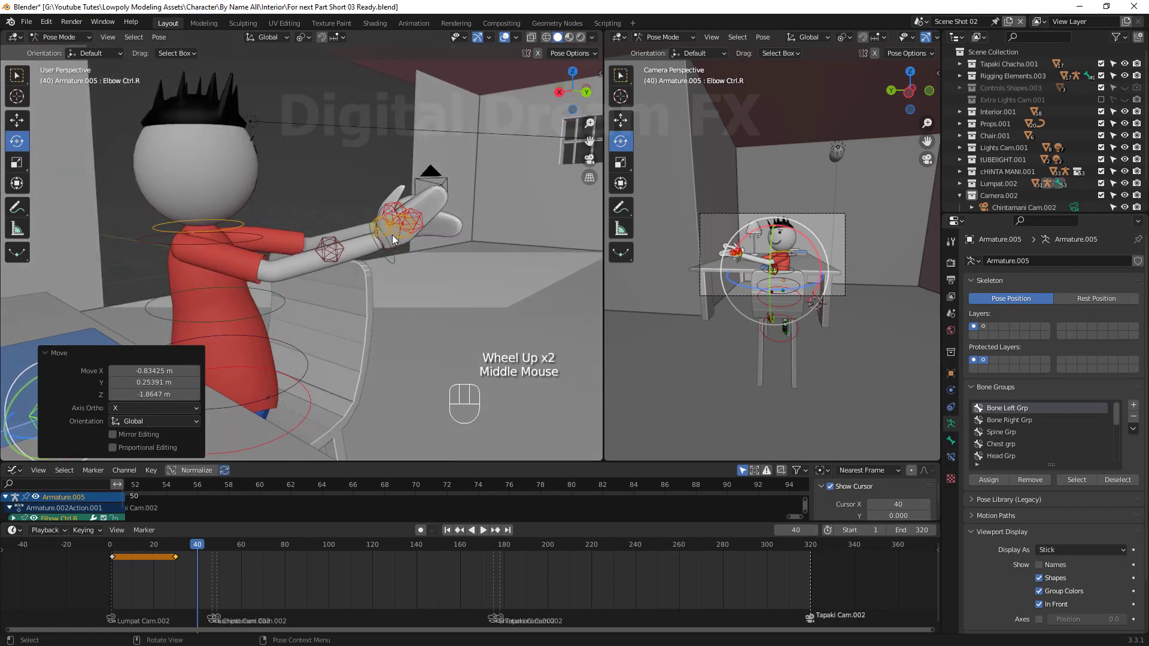
drag(395, 264, 434, 310)
drag(434, 310, 483, 279)
Reposition and rotate Hand Ctrl.R so the hand sits in front of the chest
key(g)
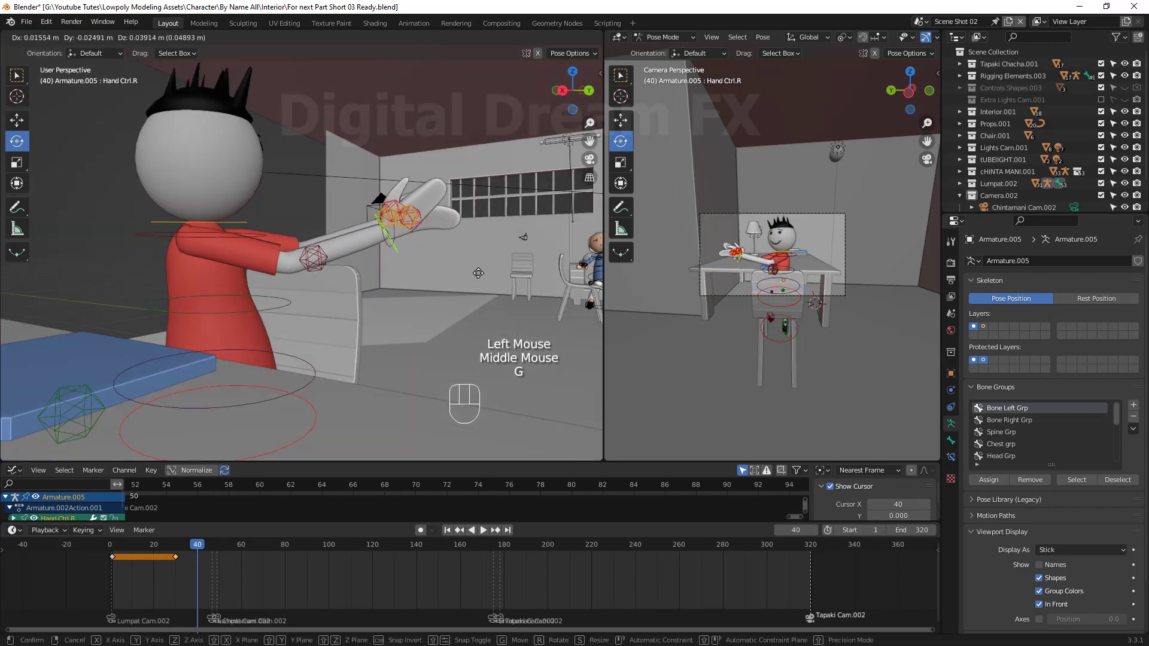
click(481, 272)
key(r)
click(459, 341)
drag(502, 333, 406, 412)
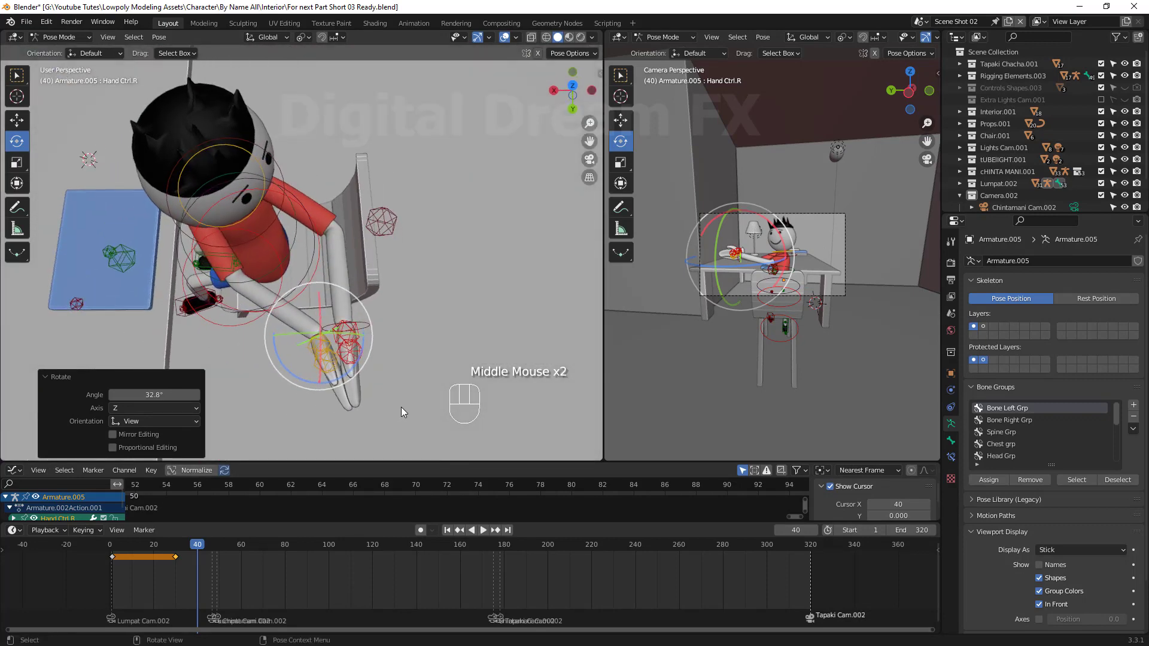
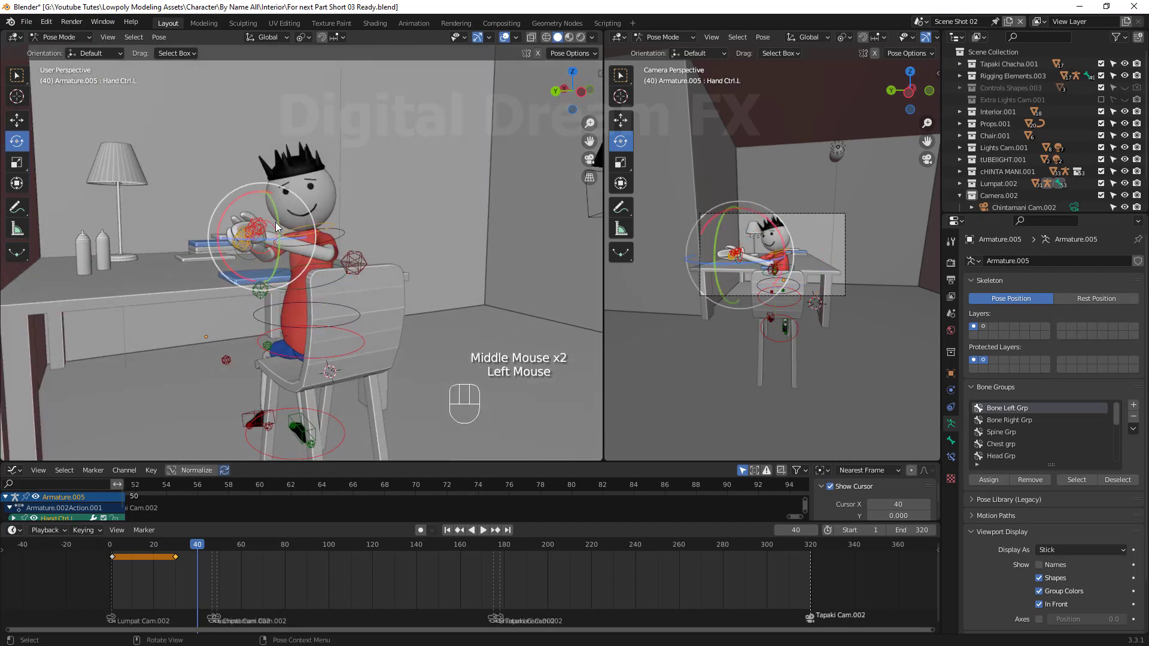
Move the Hand Ctrl.L and Elbow Ctrl.L controls into place beside the right hand at frame 40
key(g)
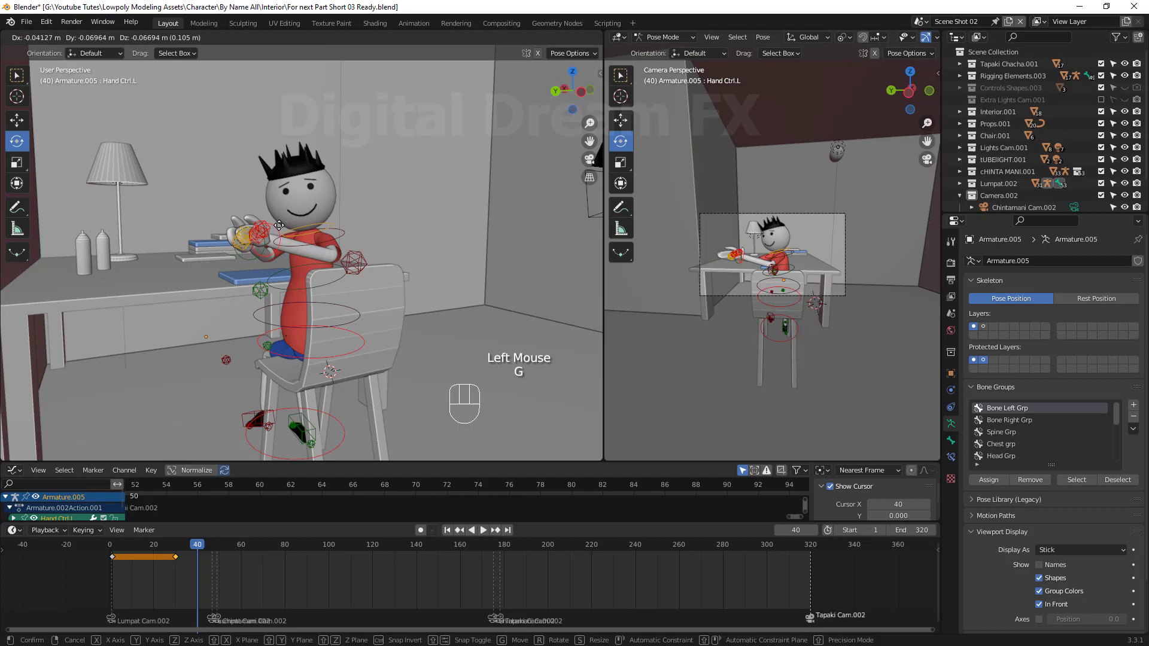
click(279, 227)
click(360, 263)
key(g)
click(338, 279)
Orbit down under the chair and select the left heel control
scroll(down, 3)
drag(434, 331, 233, 417)
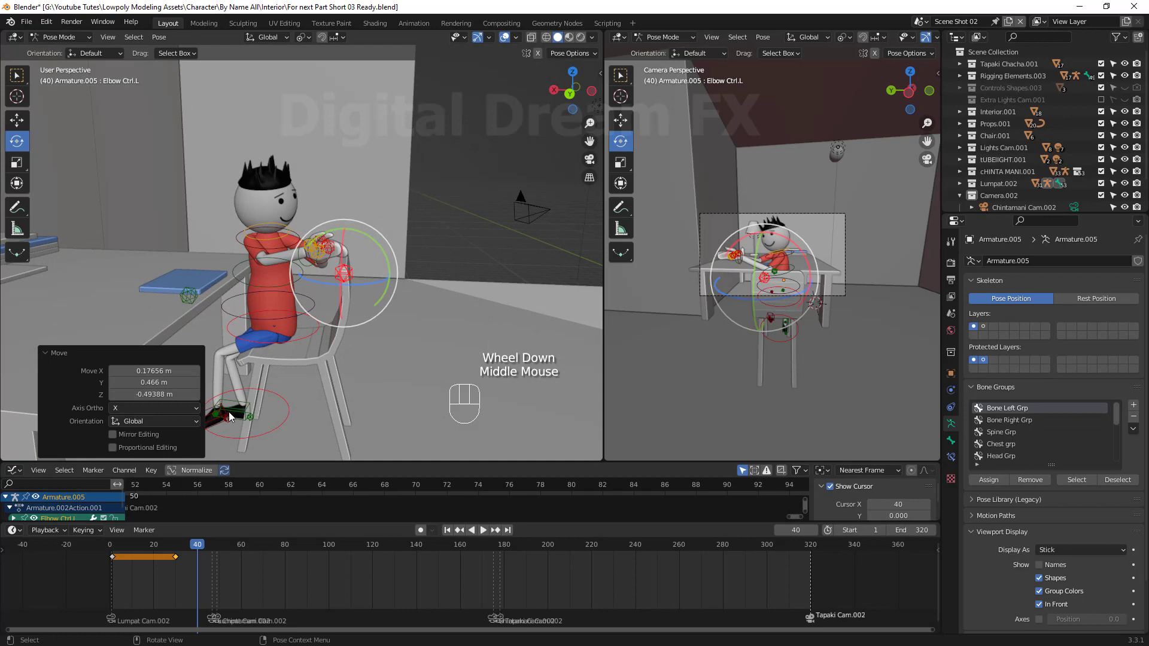
drag(270, 430, 313, 424)
scroll(up, 3)
drag(360, 391, 353, 396)
click(354, 395)
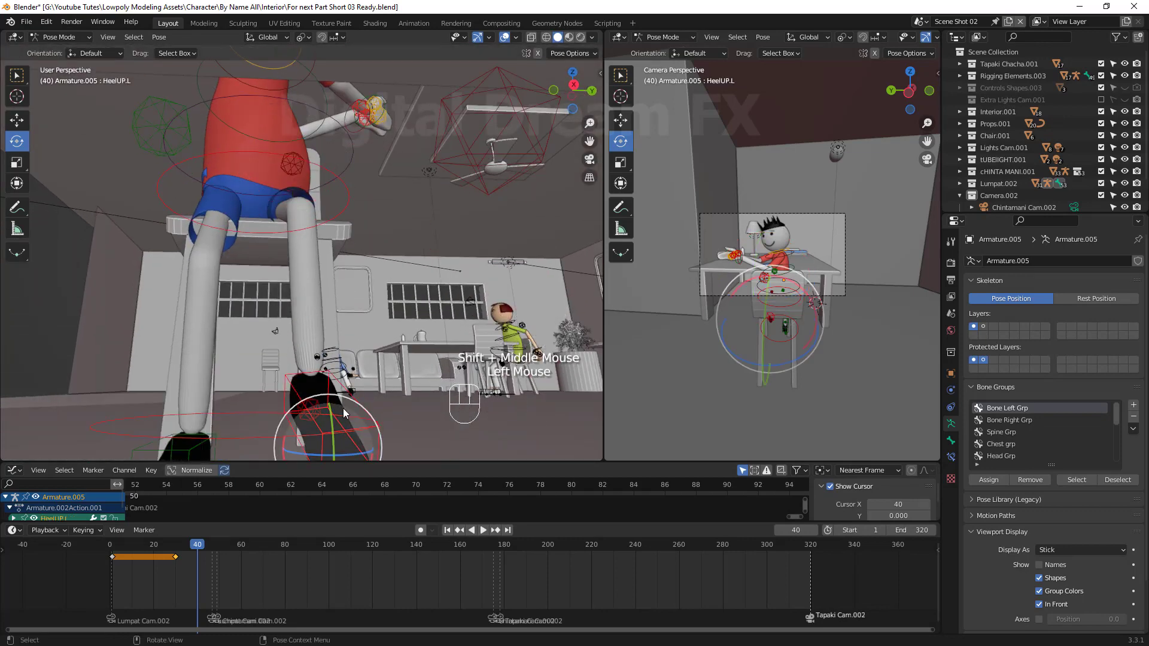
Move the HeelUP.L and Knee Ctrl.L controls into their new positions
key(g)
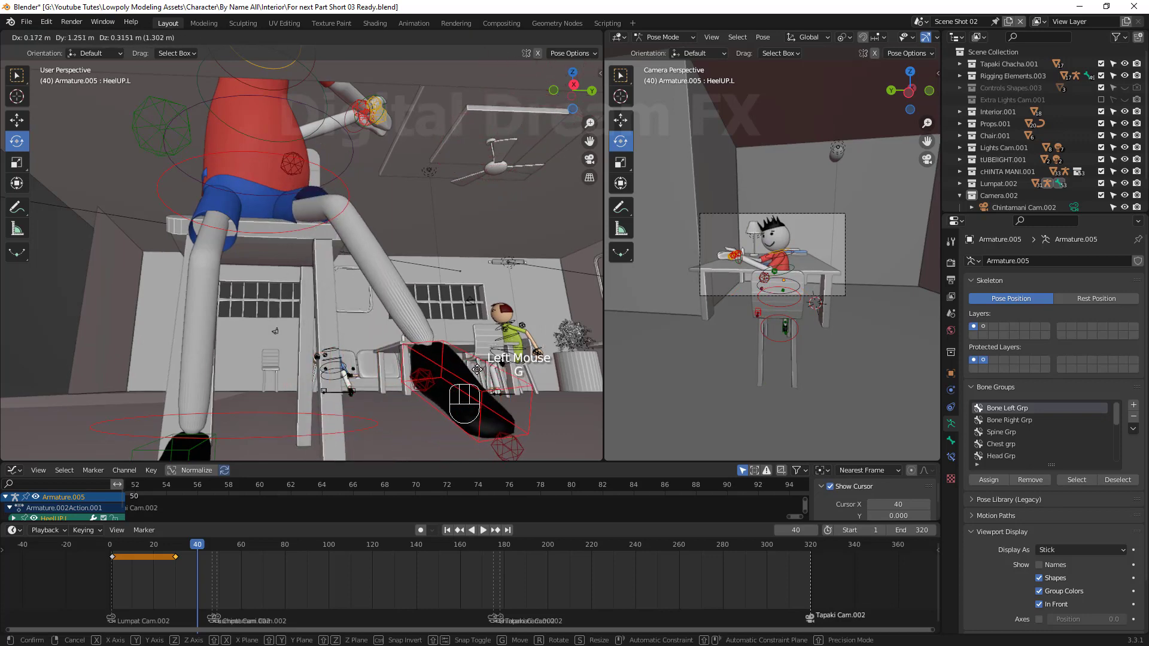
click(474, 361)
drag(493, 384, 369, 334)
key(g)
click(427, 313)
drag(460, 363, 279, 244)
click(278, 244)
key(g)
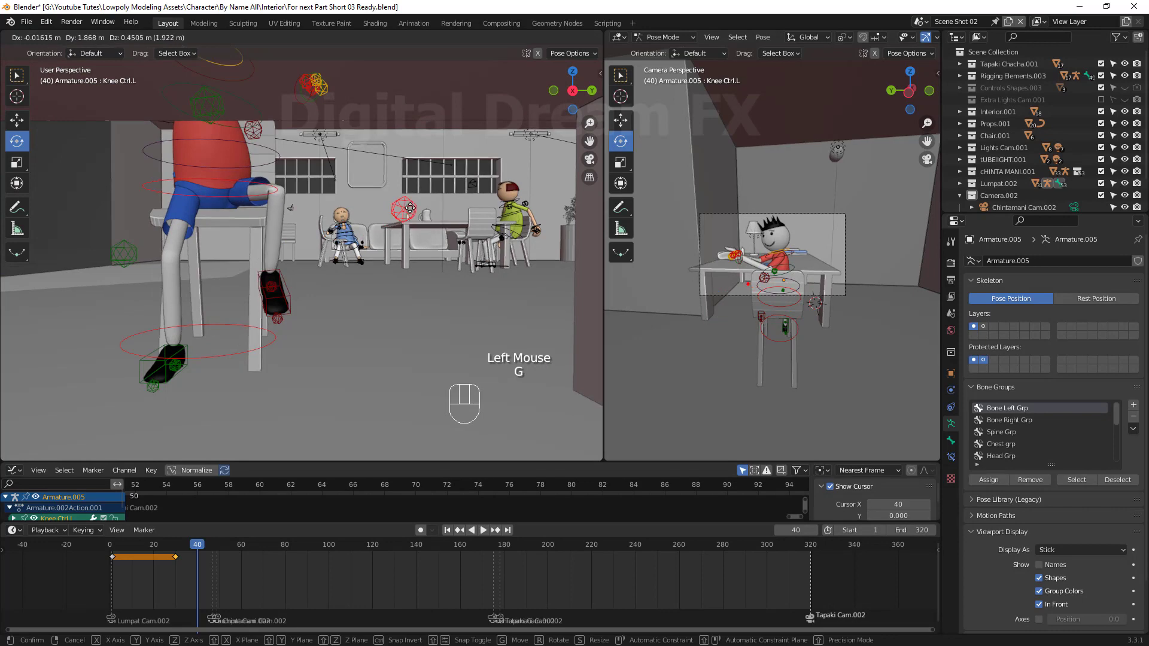
drag(414, 211, 321, 310)
Orbit back toward the desk and bring up the Insert Keyframe menu
scroll(down, 3)
drag(411, 355, 431, 331)
drag(400, 357, 378, 351)
scroll(down, 3)
drag(371, 360, 379, 356)
drag(379, 356, 355, 334)
drag(358, 332, 359, 312)
key(a)
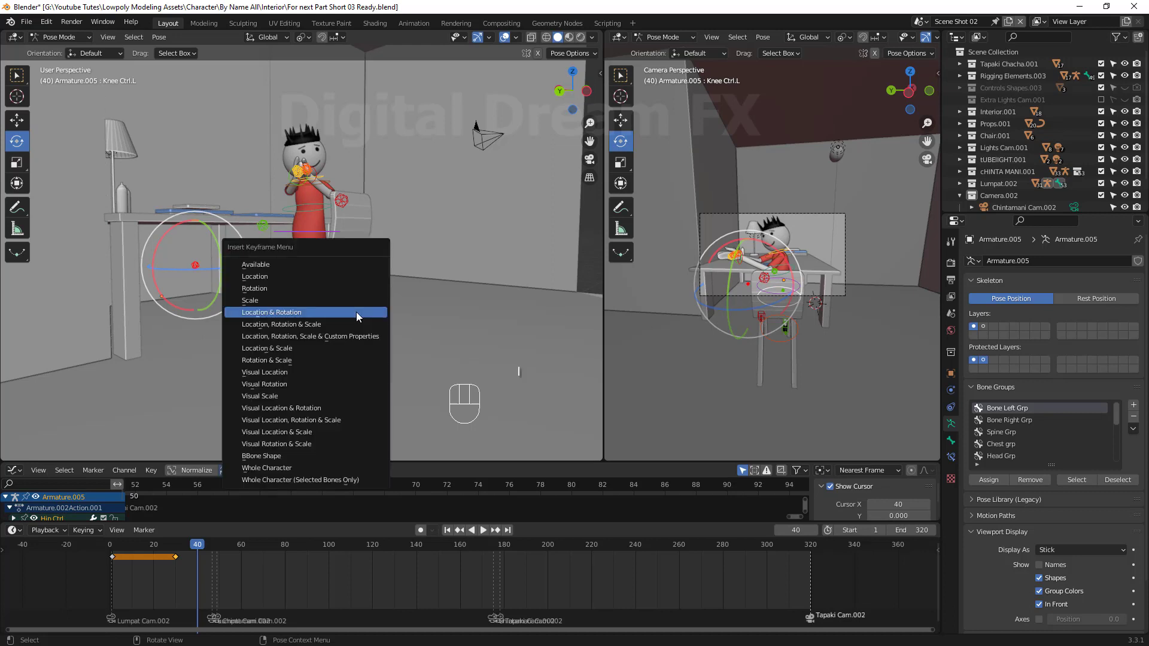
Key the pose as Location & Rotation at frame 40 and play back, stopping at frame 53
drag(426, 531, 406, 472)
key(space)
key(space)
drag(206, 575, 174, 560)
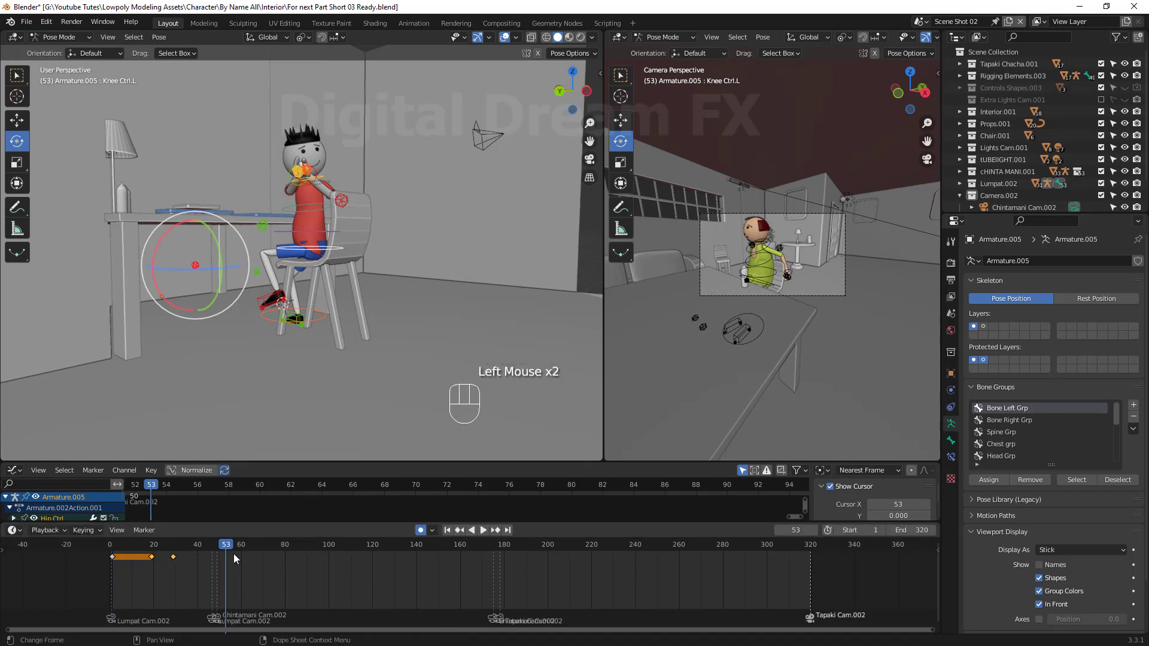
Scrub to the start, play the seated character's animation, and return the playhead to frame 0
drag(197, 557, 457, 454)
key(space)
key(space)
drag(169, 571, 181, 557)
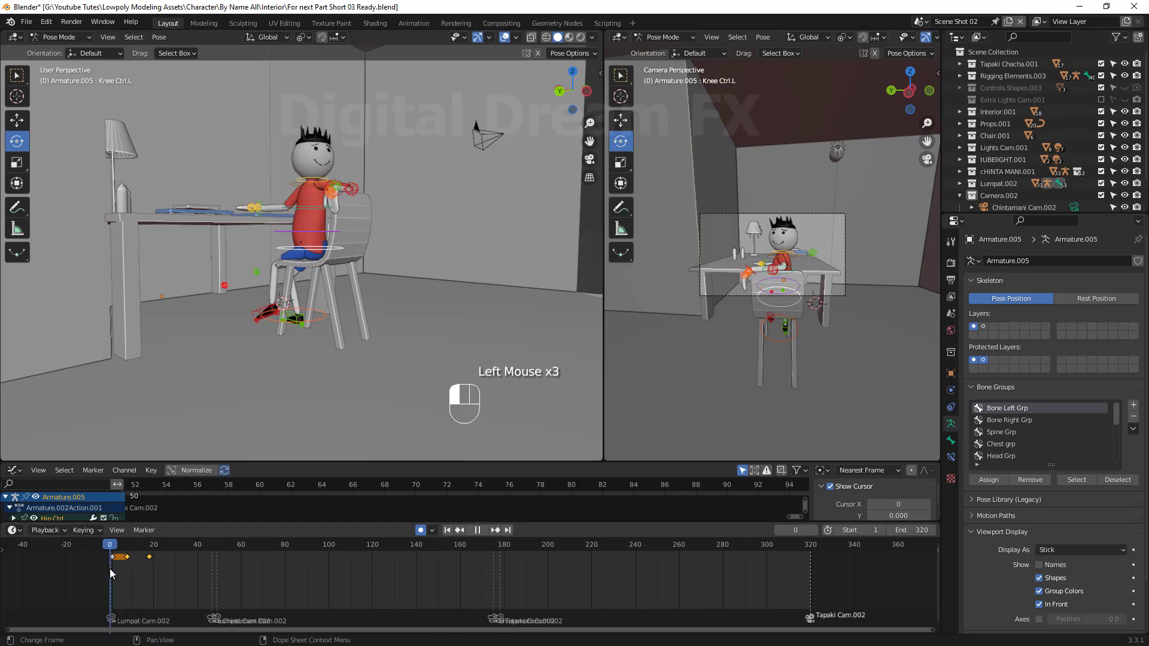
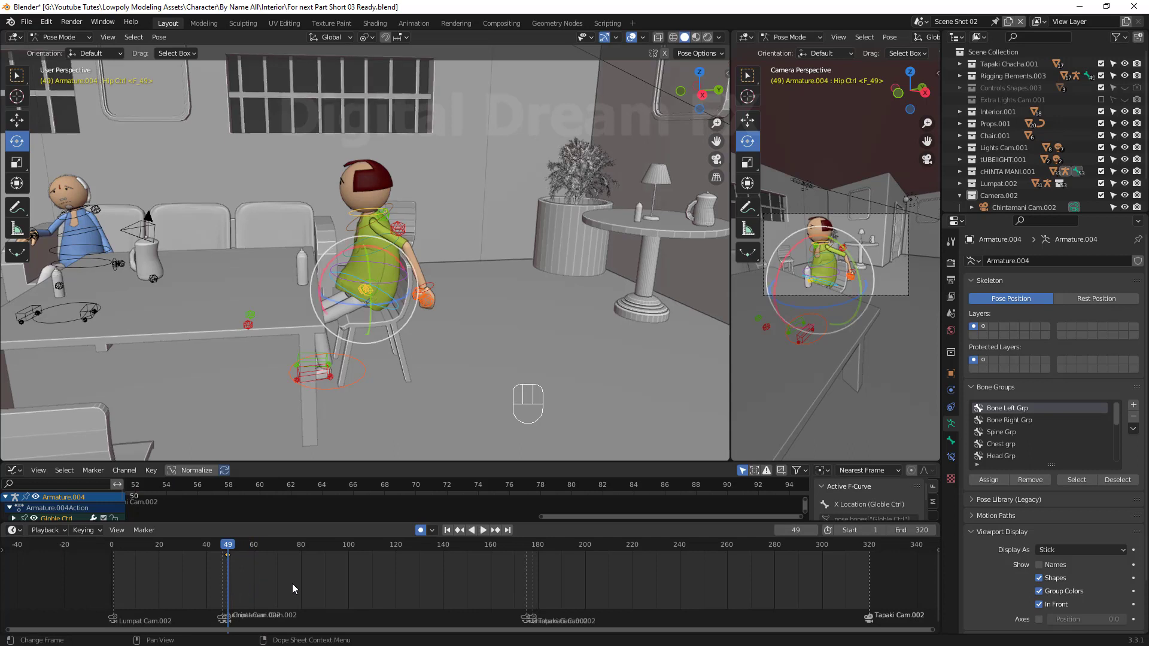
Box-select the frame-49 pose keys, duplicate them to frame 60, and scrub to check the hold
key(b)
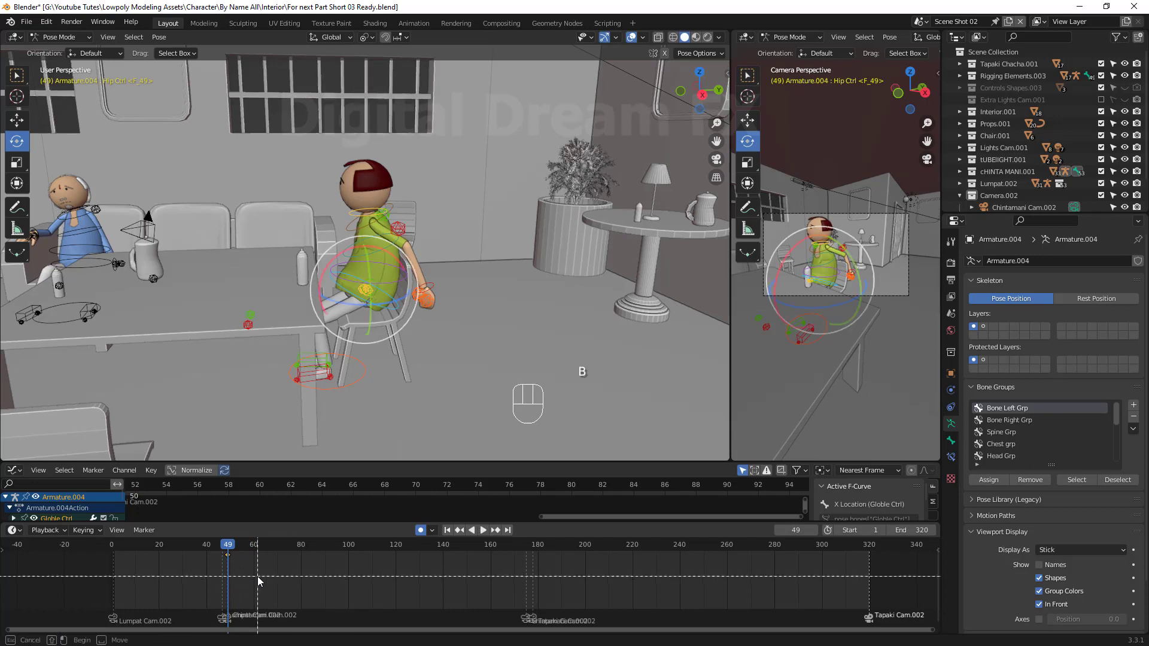
key(space)
key(space)
drag(295, 555, 258, 567)
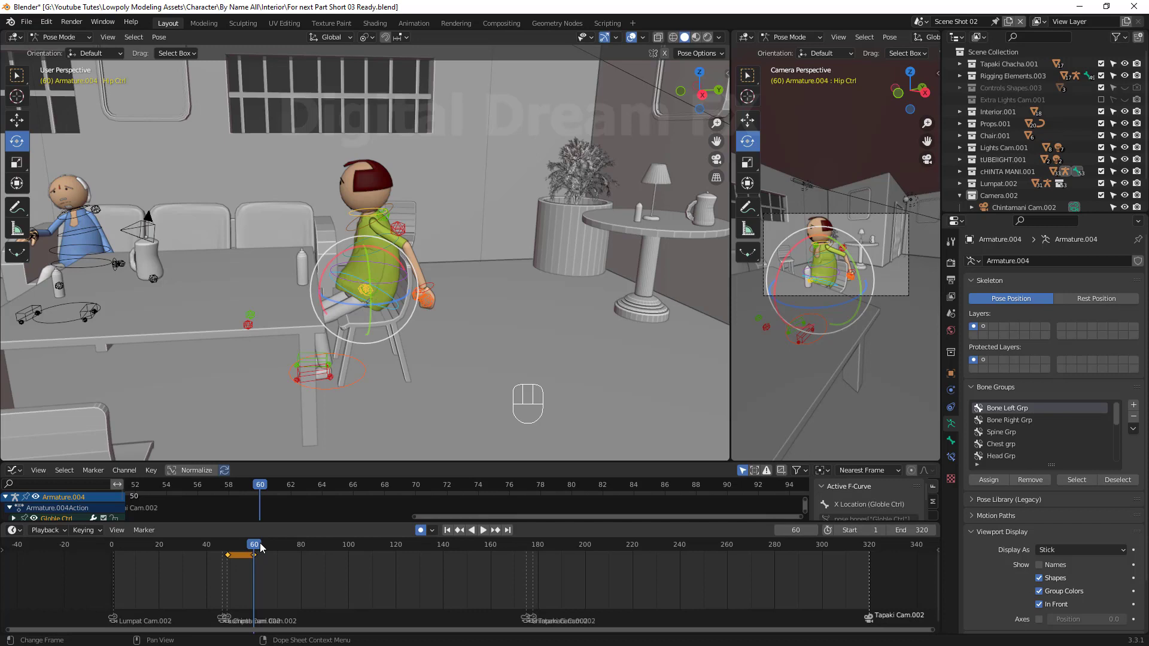
drag(269, 550, 406, 468)
Go to frame 80 and bring the green character's legs and foot control into close view
middle_click(475, 333)
scroll(up, 3)
middle_click(483, 313)
drag(490, 258, 476, 253)
click(498, 270)
middle_click(536, 302)
scroll(down, 3)
middle_click(521, 326)
drag(515, 326, 402, 231)
click(402, 231)
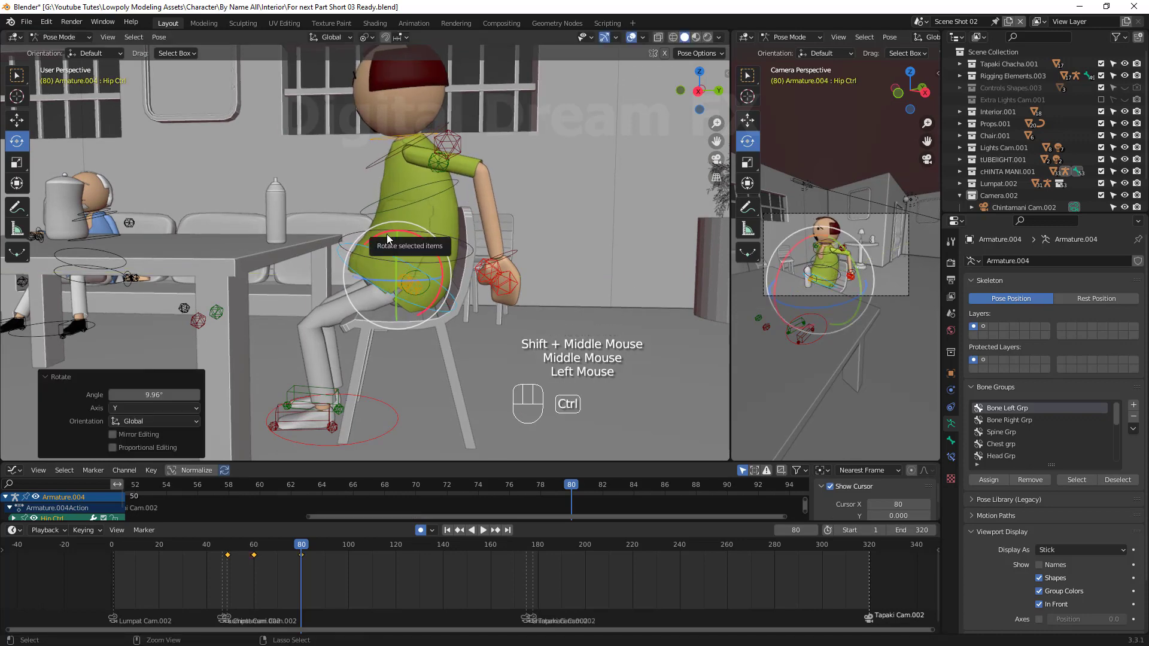
Select the hip and Hand Ctrl.L, pull the left hand in toward his belly, then pick the torso control
key(ctrl+z)
click(384, 236)
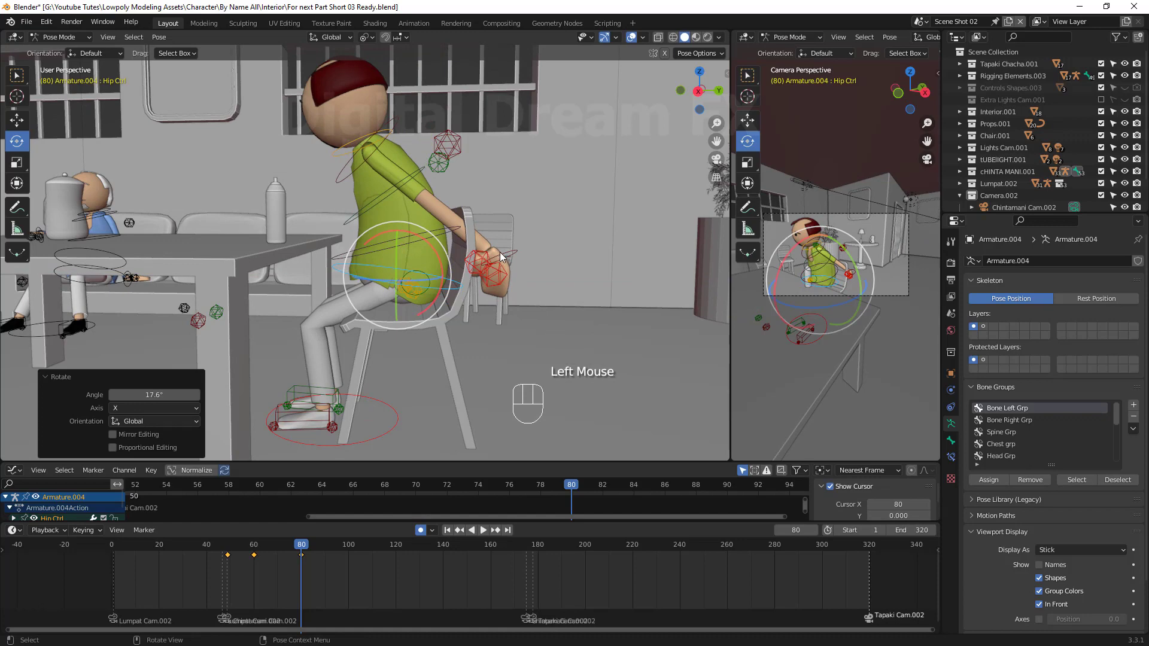
click(503, 255)
key(h)
right_click(514, 264)
right_click(576, 266)
key(ctrl+z)
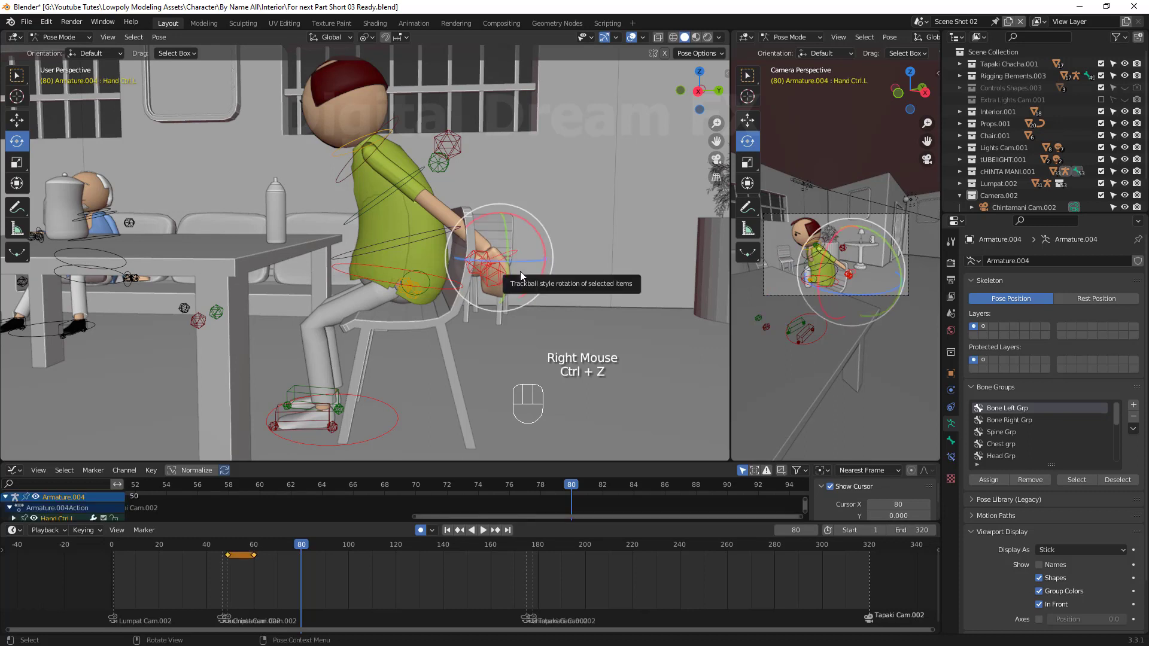
key(g)
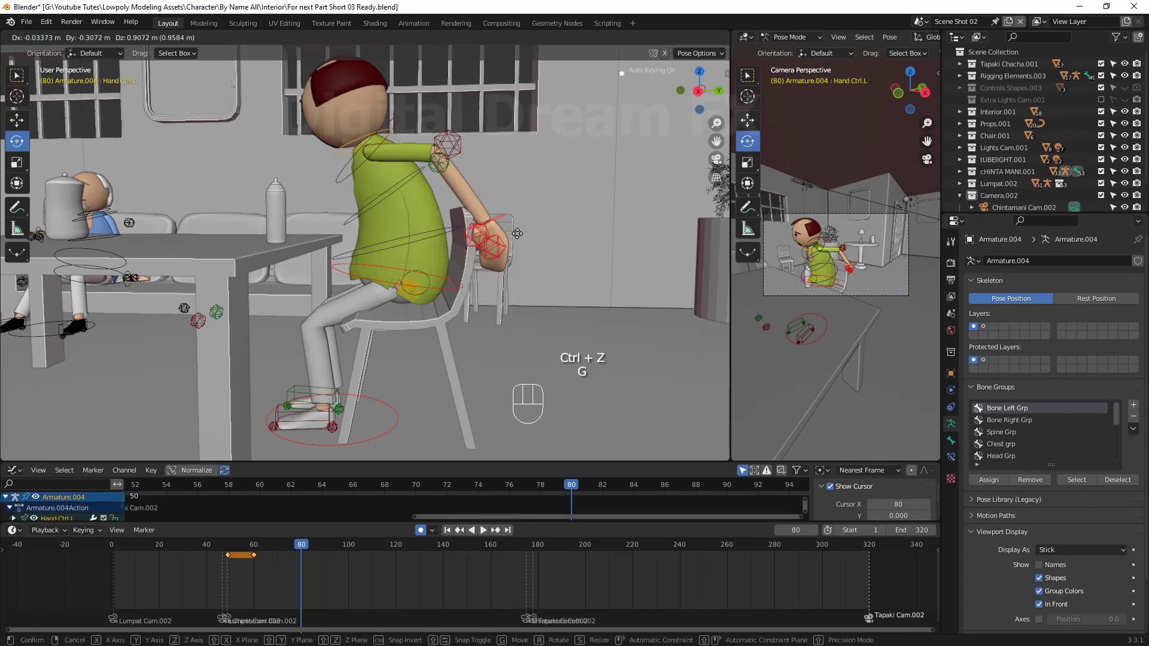
drag(387, 265, 391, 218)
click(449, 234)
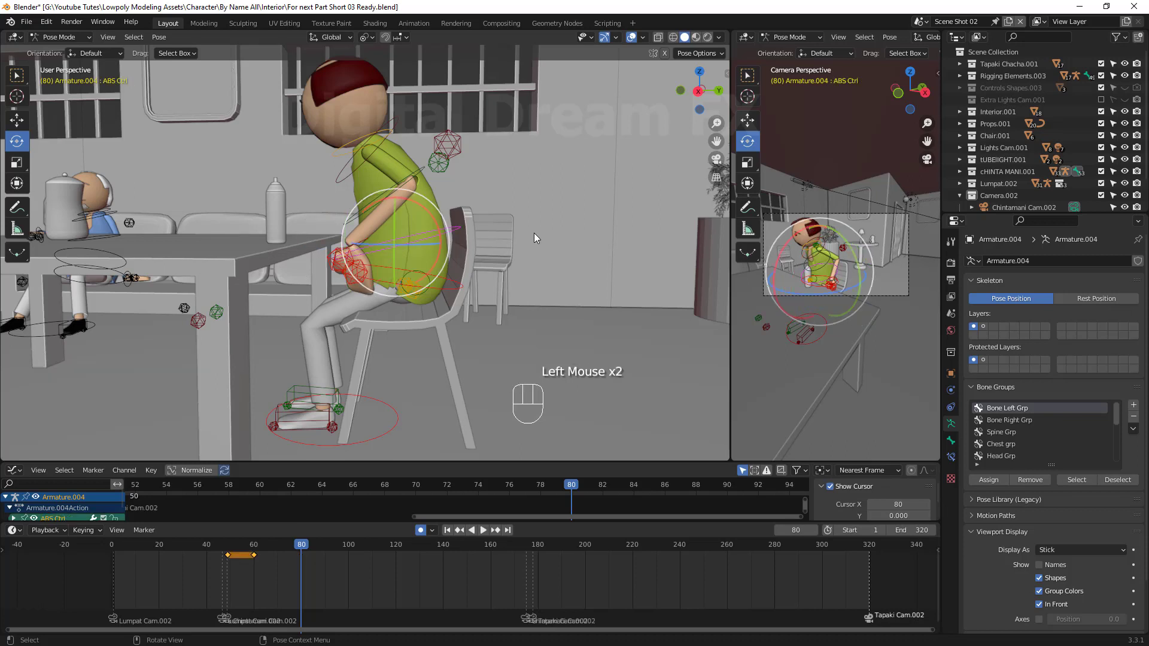
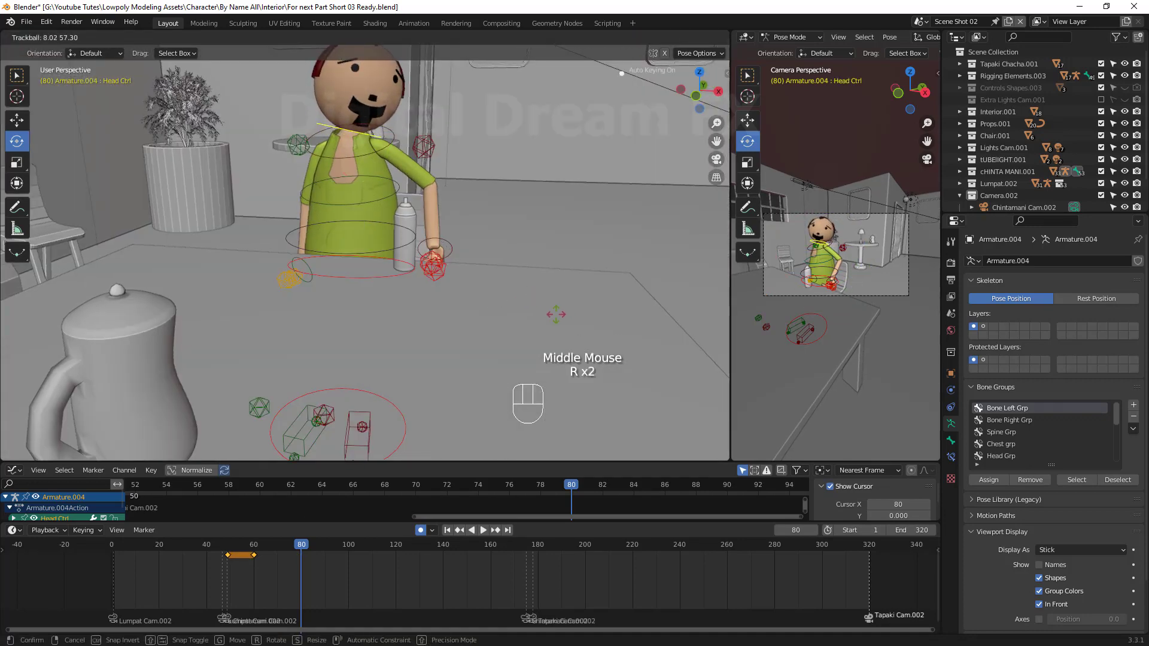
Trackball-tilt the Head Ctrl and confirm the head tilt facing the character
drag(558, 318, 508, 276)
scroll(down, 3)
middle_click(479, 353)
middle_click(512, 352)
scroll(up, 3)
drag(510, 384, 401, 229)
click(401, 230)
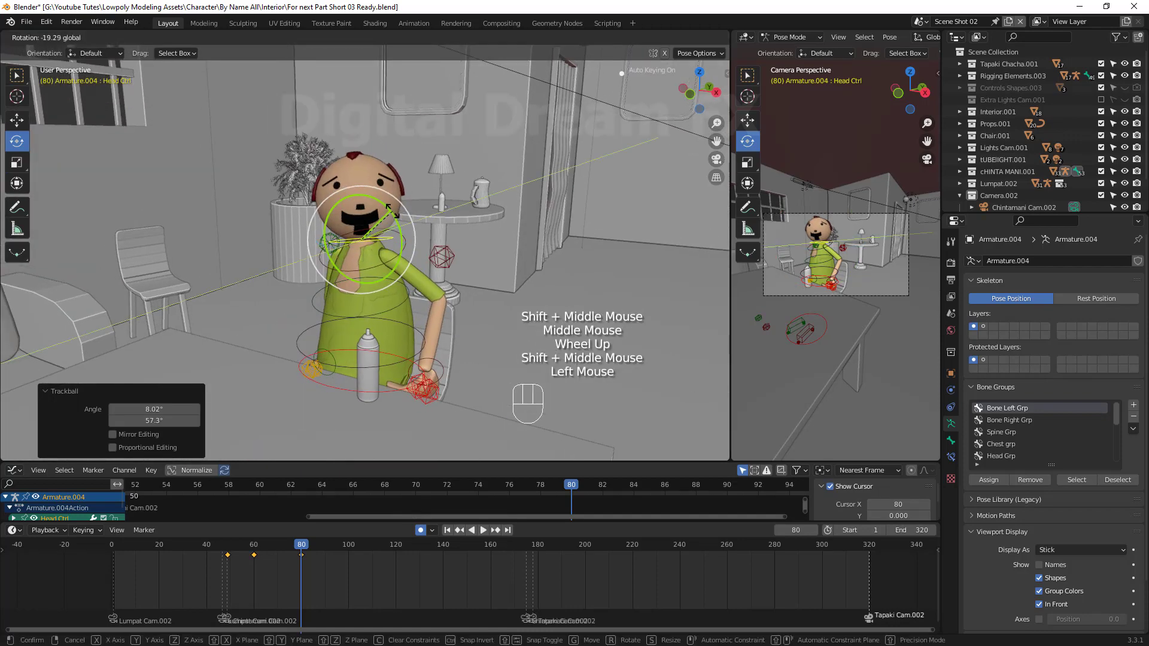
Bring the left arm and table into view and stretch Hand Ctrl.L out over the table top
drag(521, 337, 388, 329)
drag(469, 380, 372, 381)
drag(407, 393, 435, 395)
middle_click(390, 394)
scroll(up, 3)
drag(417, 336, 410, 303)
drag(351, 281, 429, 324)
middle_click(431, 316)
click(368, 245)
key(ctrl+z)
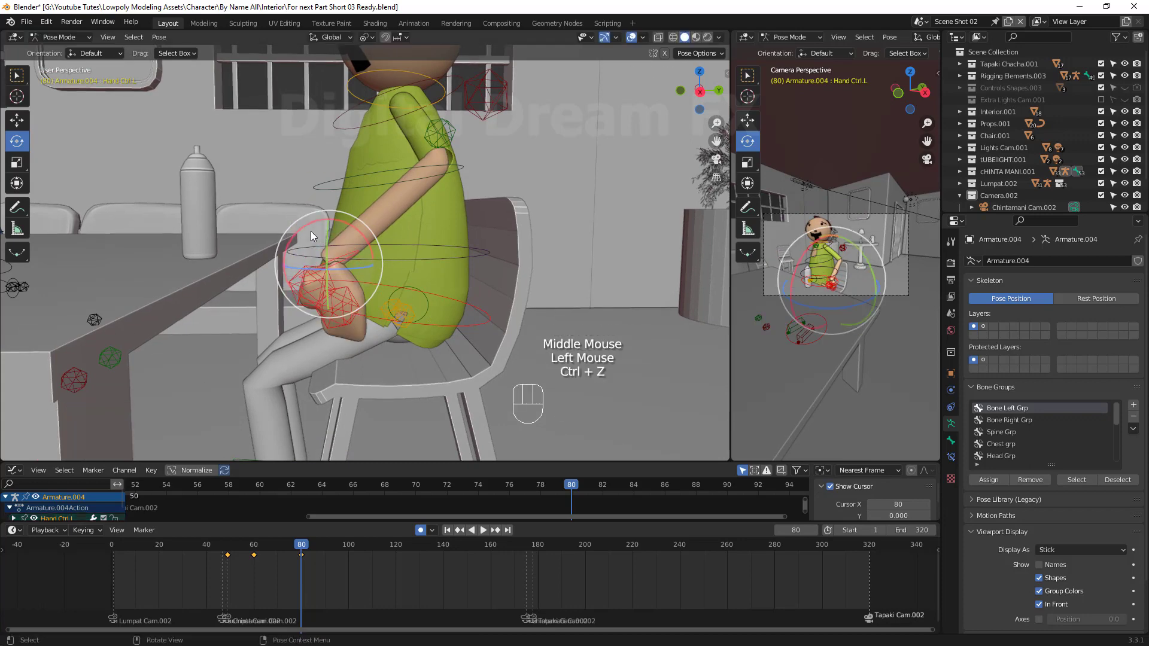
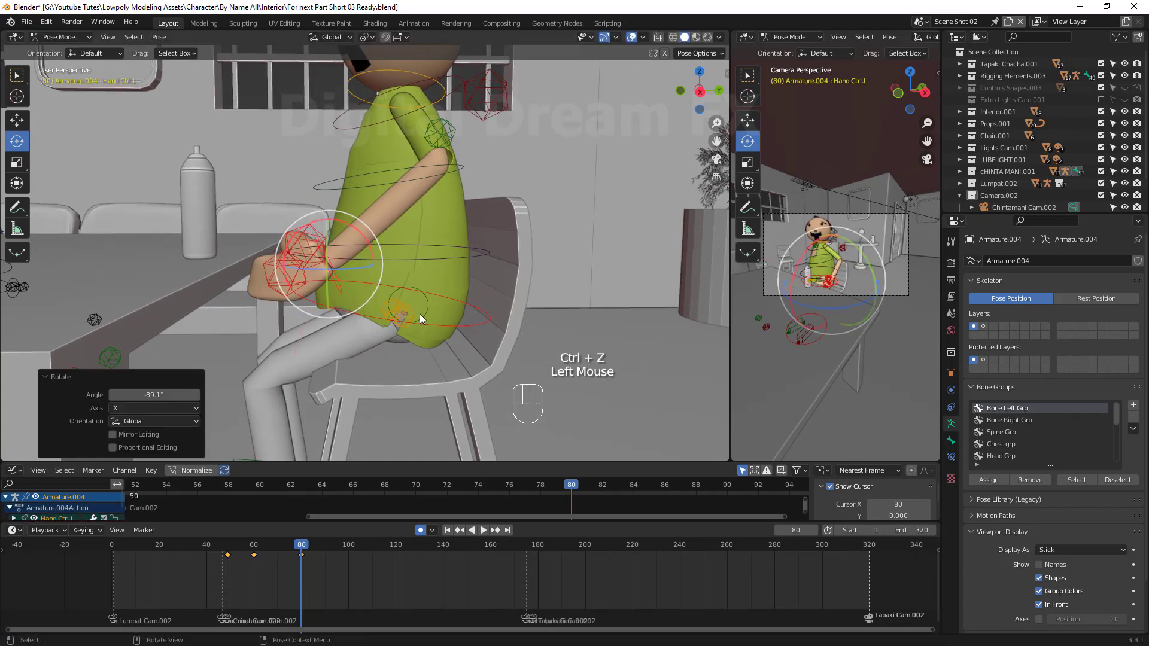
key(g)
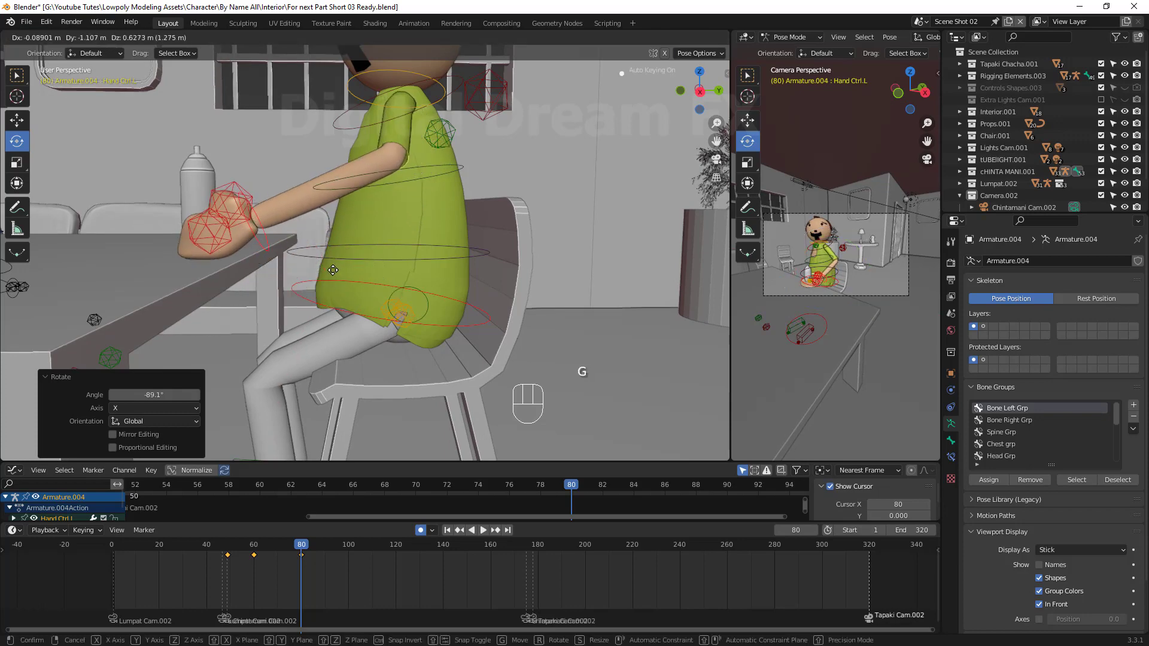
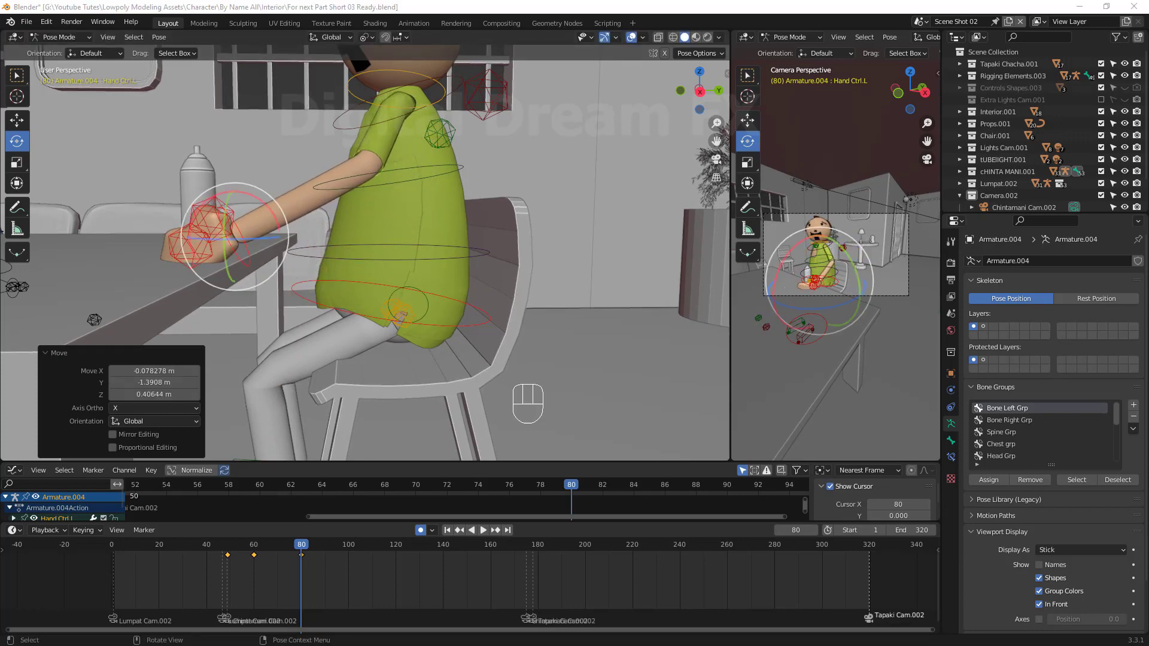
drag(337, 352, 496, 287)
click(510, 205)
Bend the left wrist down toward the table and rotate the hand, fingers and thumb
drag(534, 311, 341, 305)
click(285, 265)
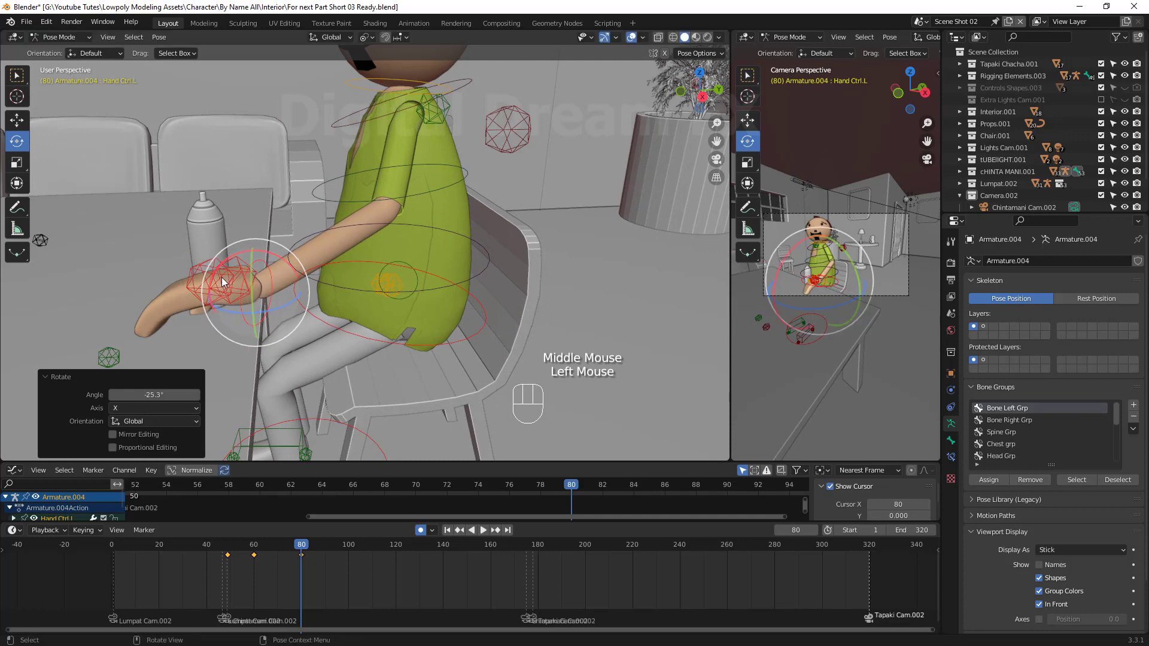
drag(201, 269, 346, 271)
key(g)
drag(345, 341, 245, 258)
key(g)
right_click(323, 288)
key(r)
click(333, 355)
click(270, 310)
Lower the left hand onto the table surface beside the bottle
key(g)
drag(315, 328, 412, 190)
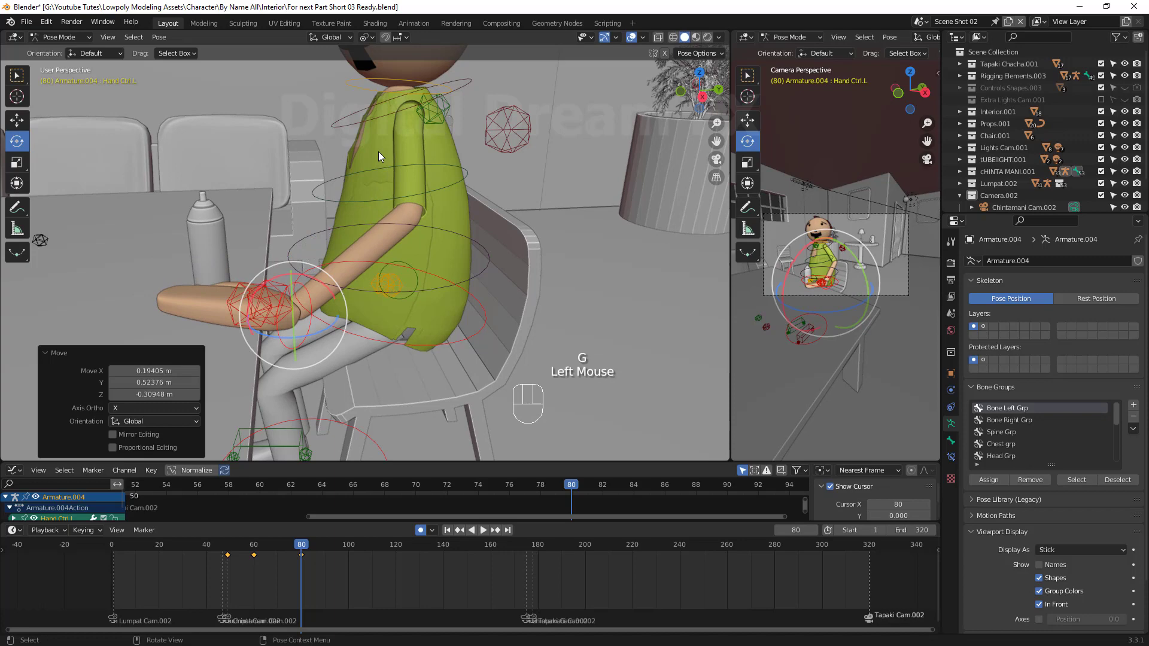
drag(361, 80, 309, 160)
drag(358, 240, 536, 222)
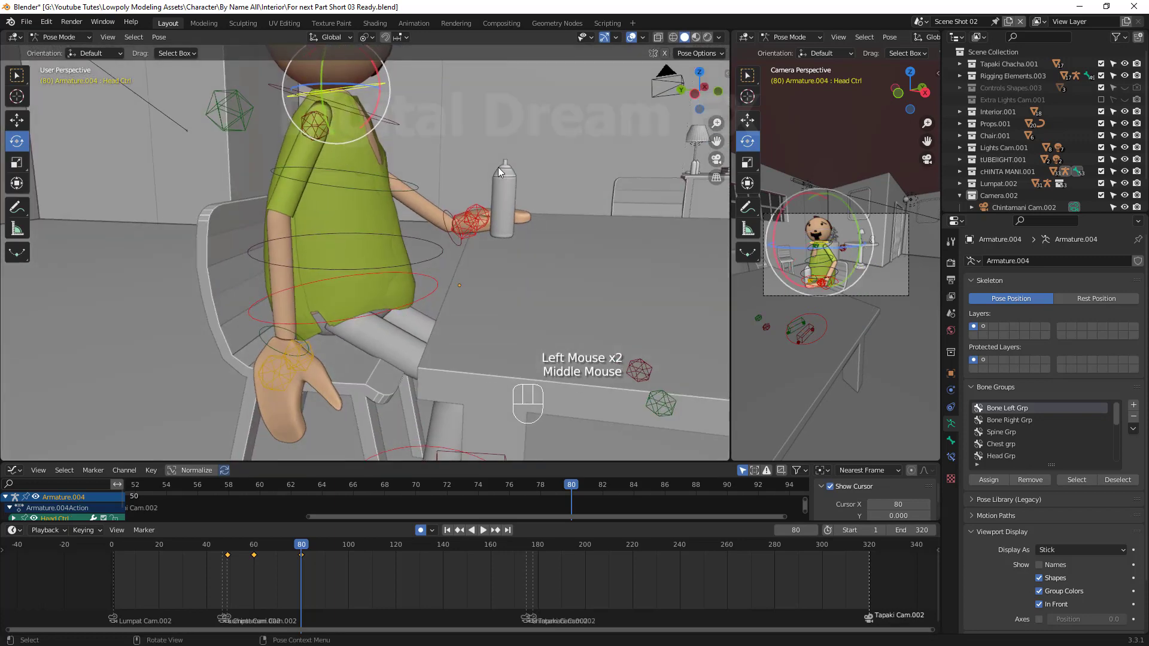
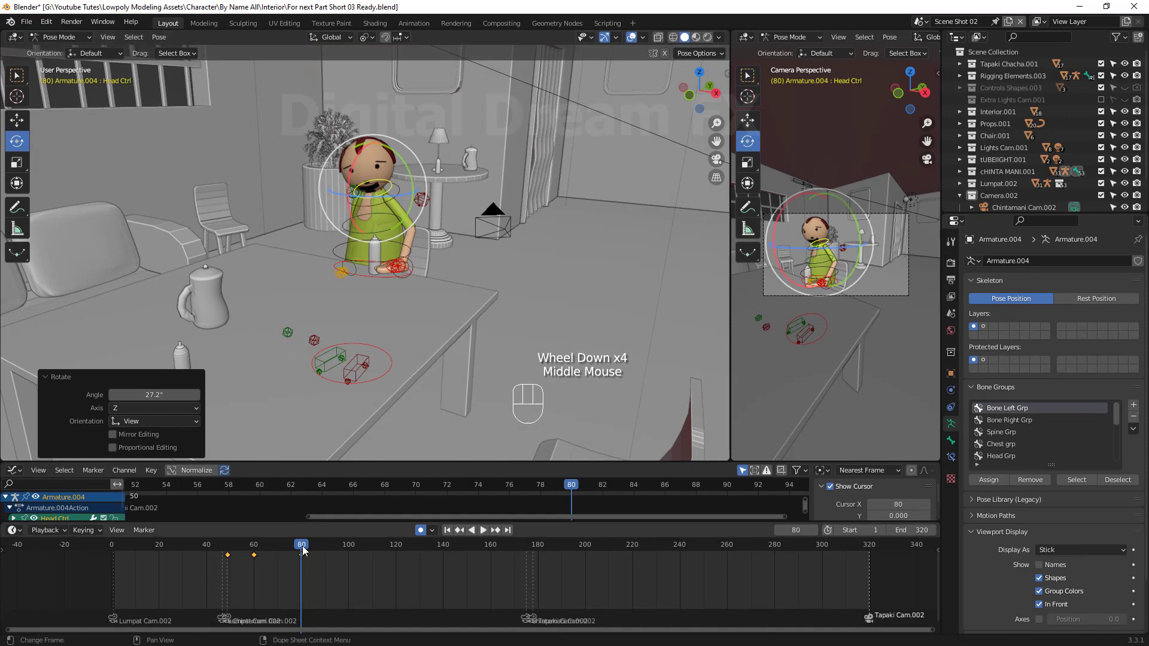
Select all pose controls, key the frame-80 pose, and scrub/play through to frame 86
drag(304, 550, 355, 529)
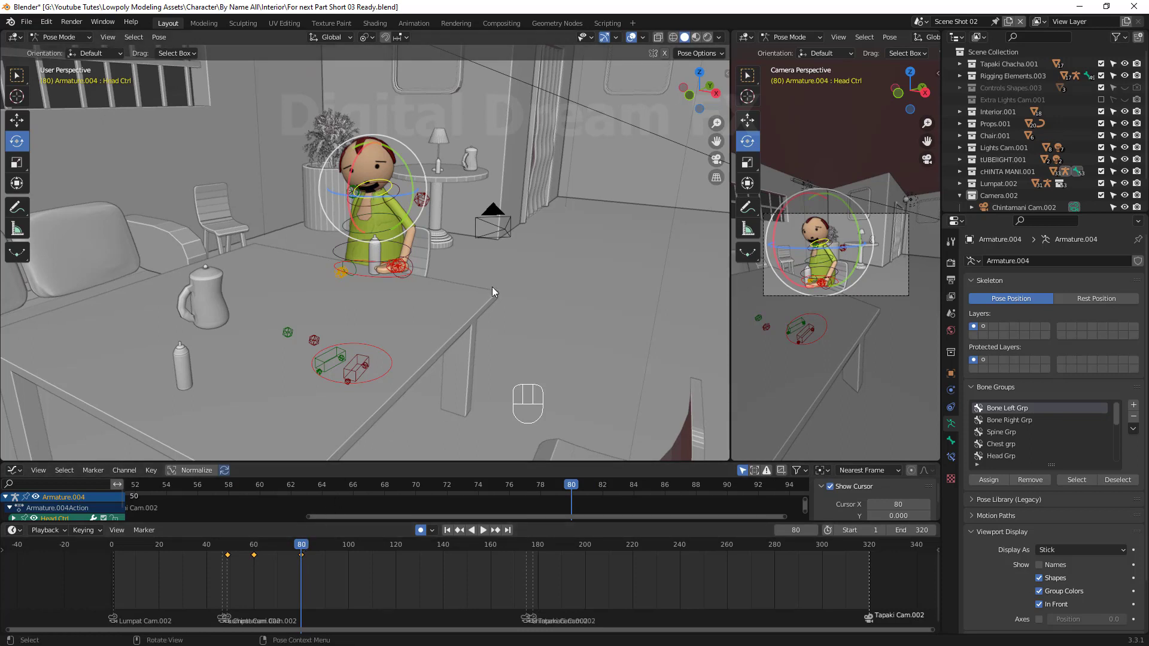
key(i)
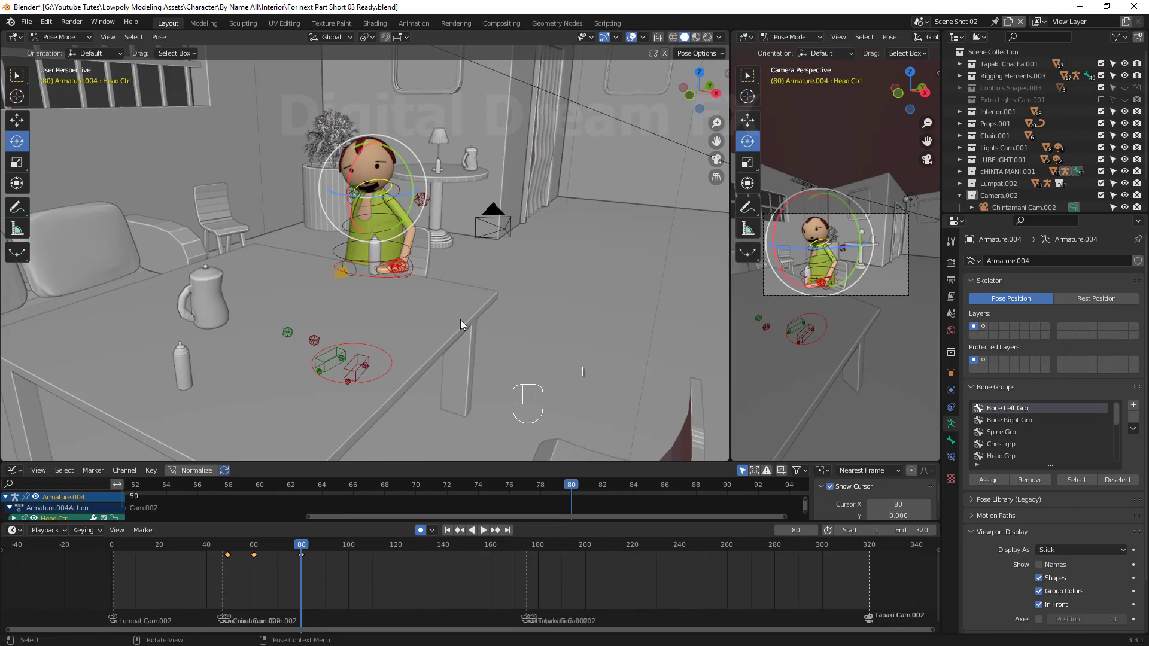
key(a)
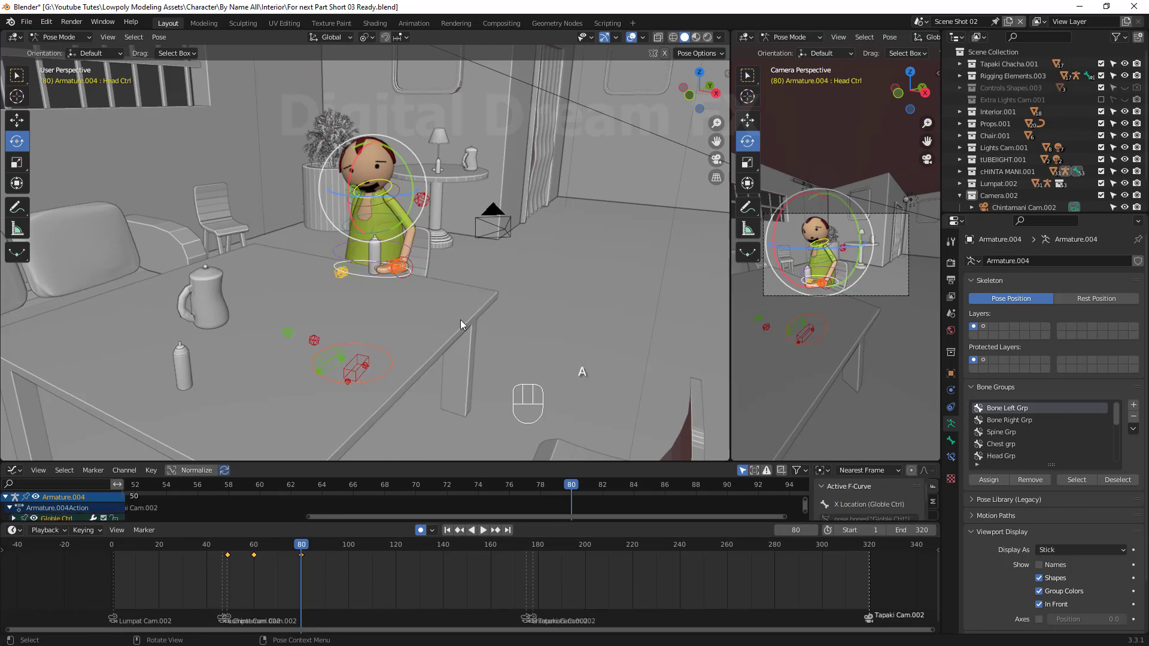
key(i)
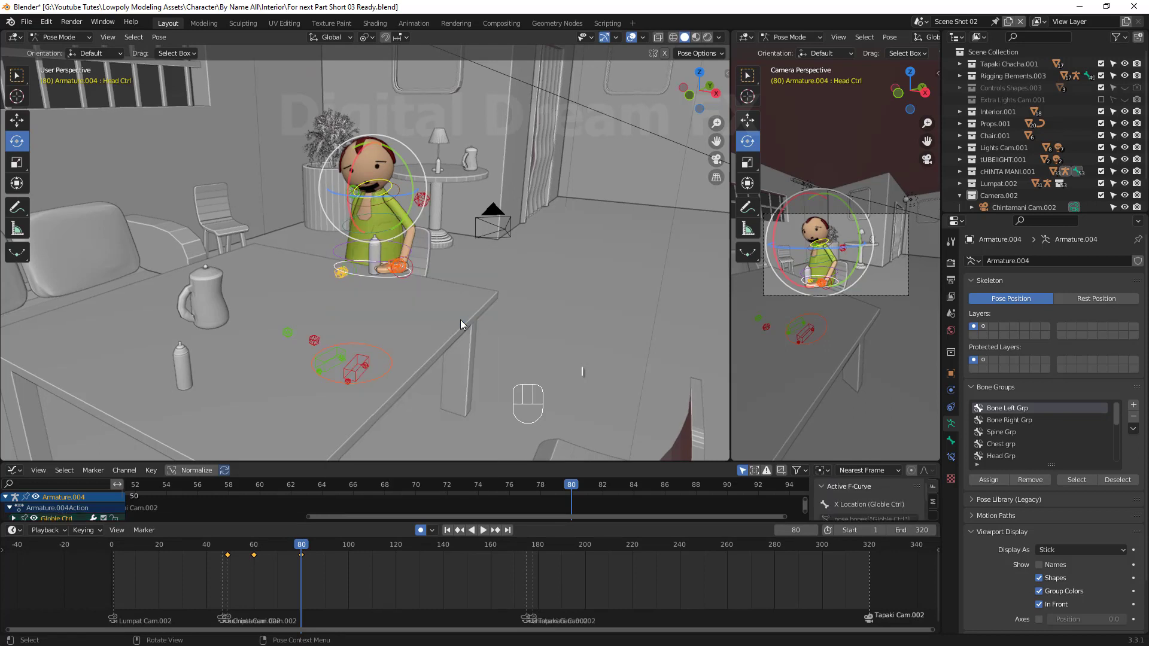
drag(303, 551, 231, 612)
key(space)
key(space)
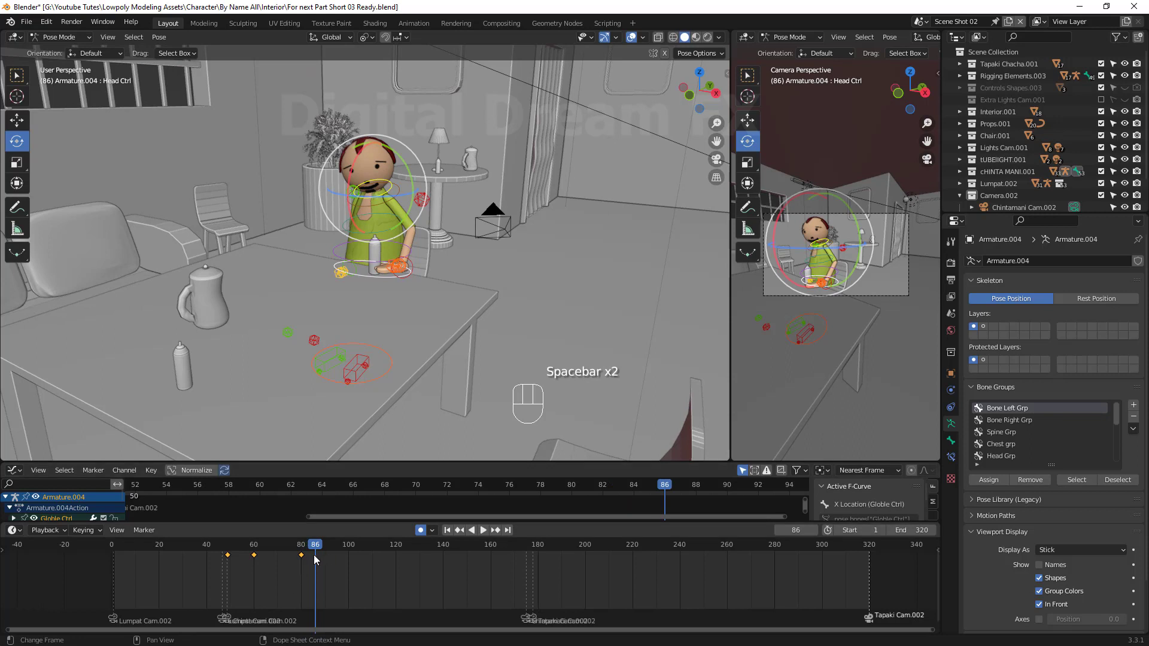
Play the shot to review the head and arm motion, then set the playhead at frame 75
click(301, 565)
click(300, 565)
click(226, 564)
key(space)
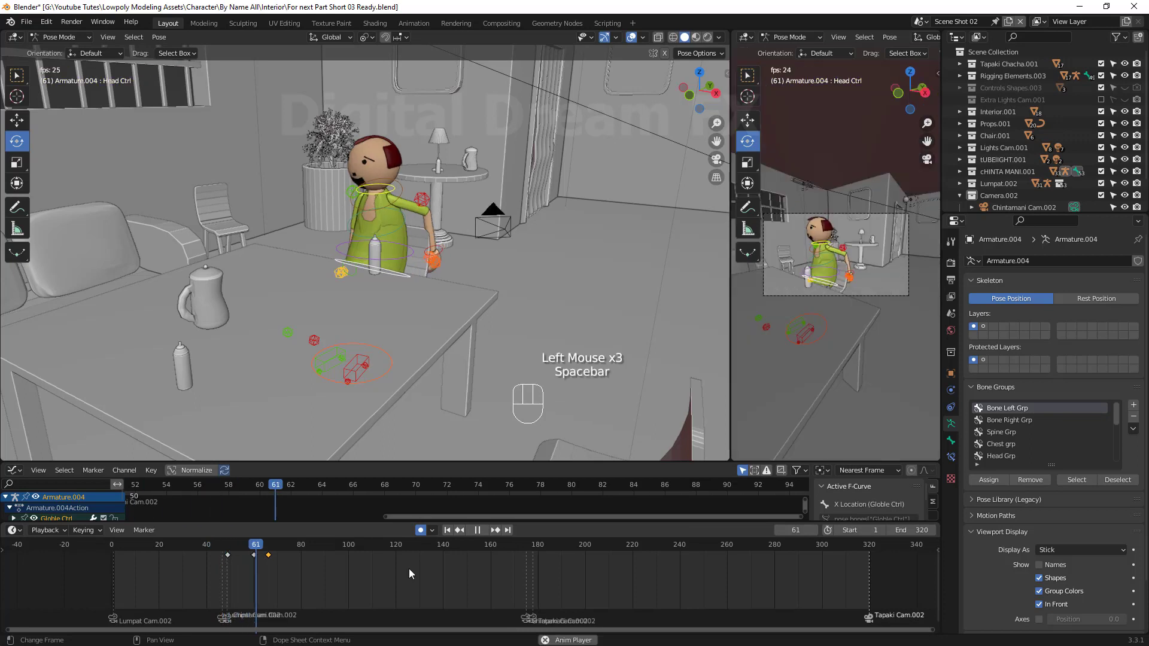
key(space)
drag(306, 550, 298, 554)
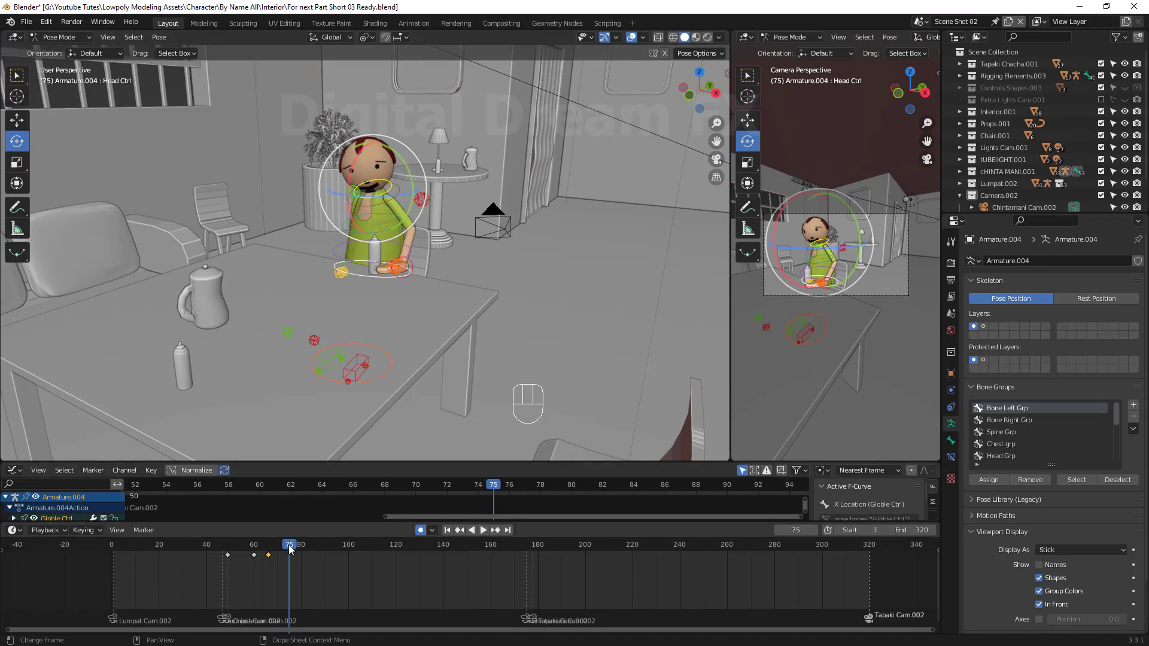
At frame 66, trackball-tilt the Head Ctrl and rotate the chest Ctrl into a leaning pose
click(456, 533)
double_click(359, 156)
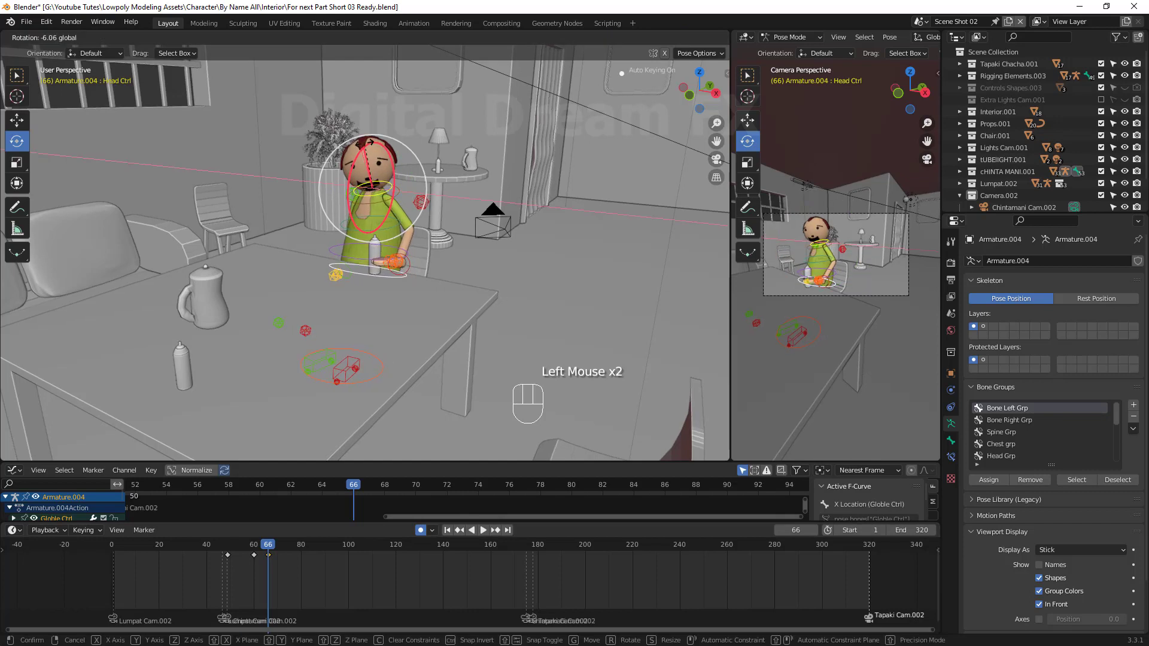
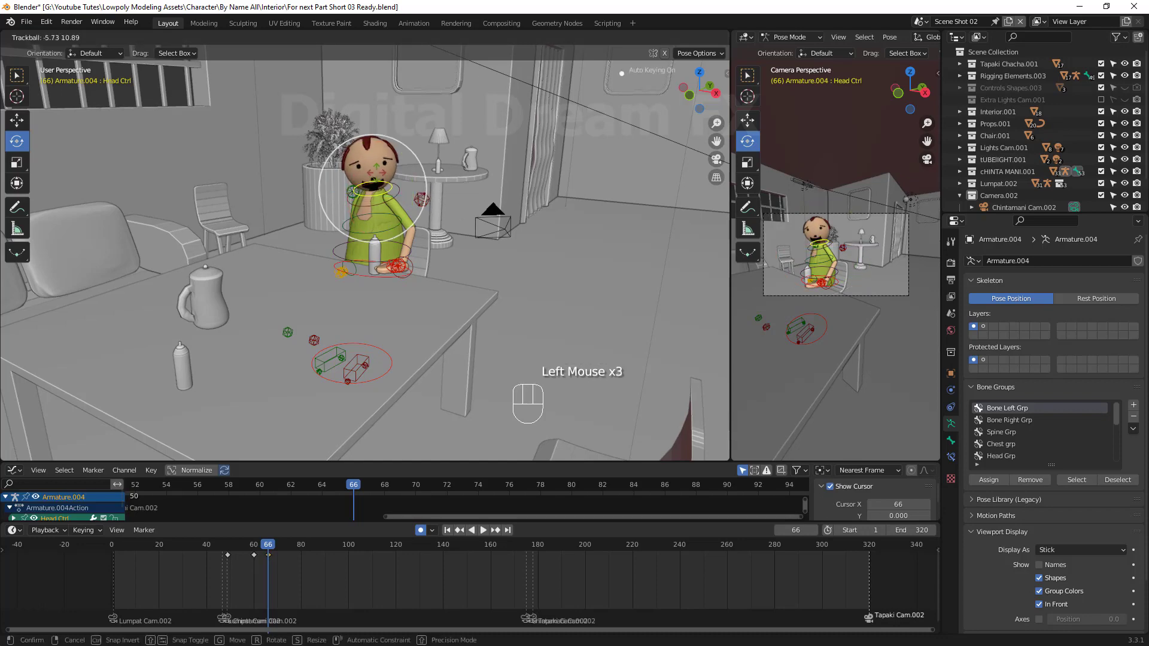
drag(464, 285, 226, 262)
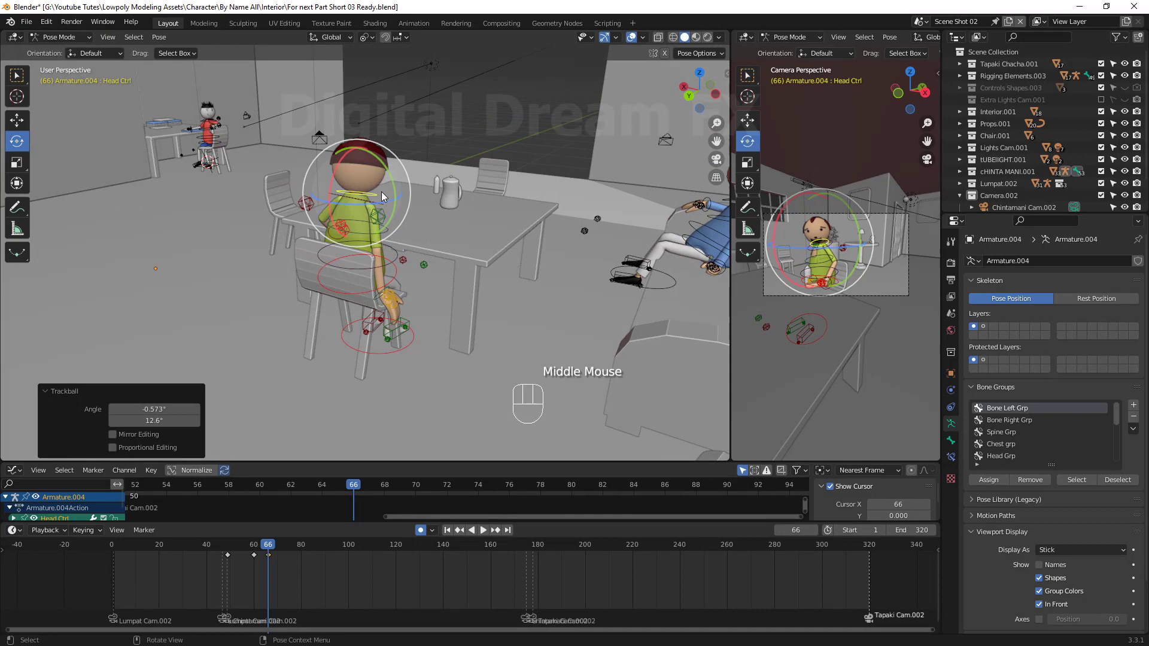
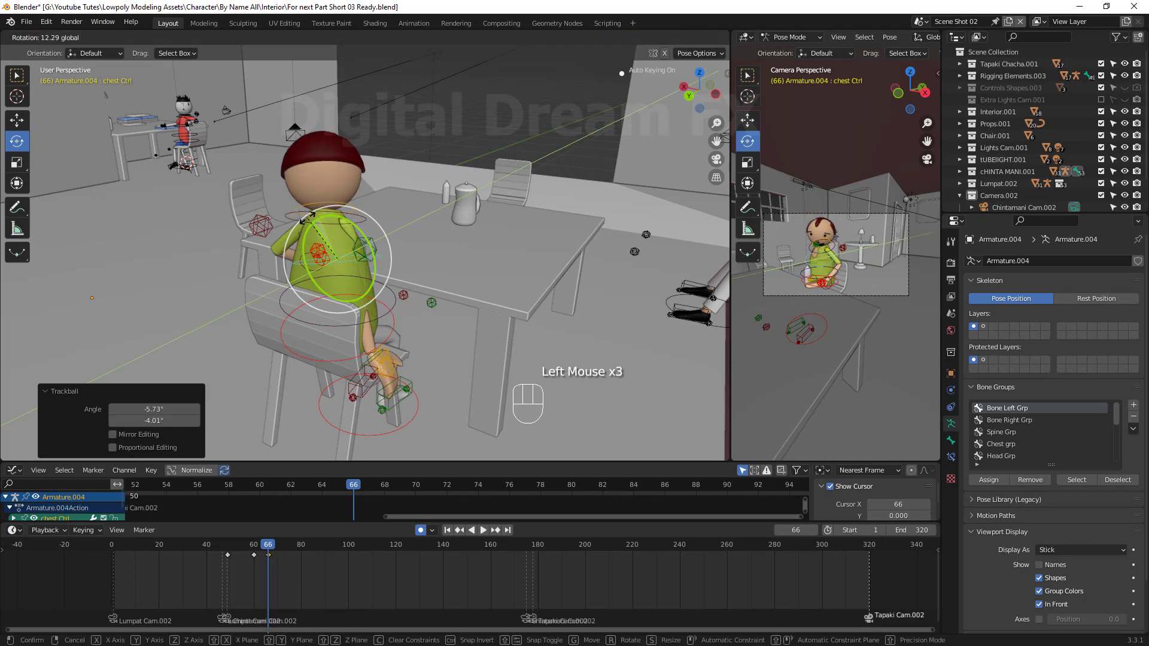
drag(413, 337, 350, 276)
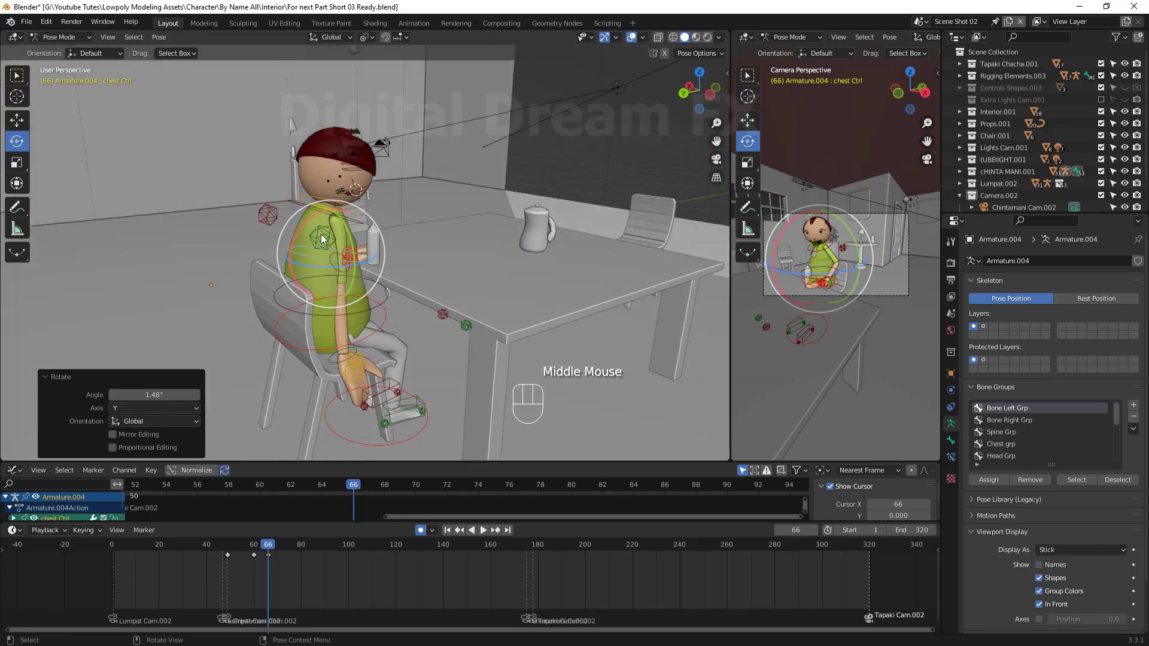
Move the right elbow control into place, then the left elbow control on the other side
click(318, 236)
drag(422, 339, 473, 305)
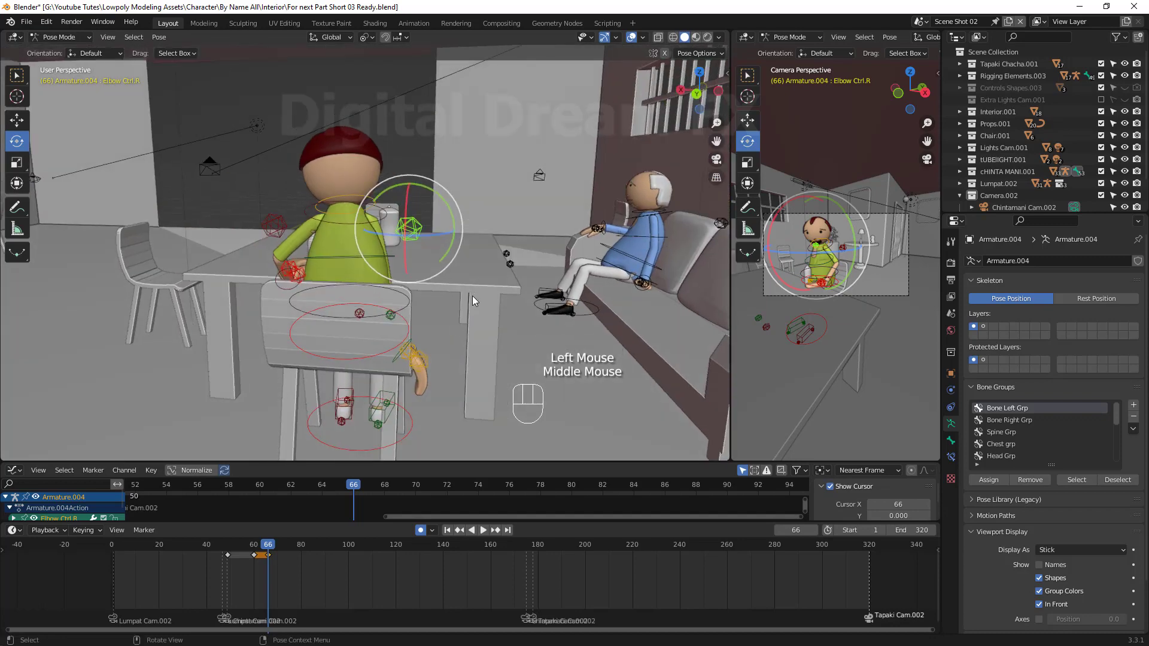
key(g)
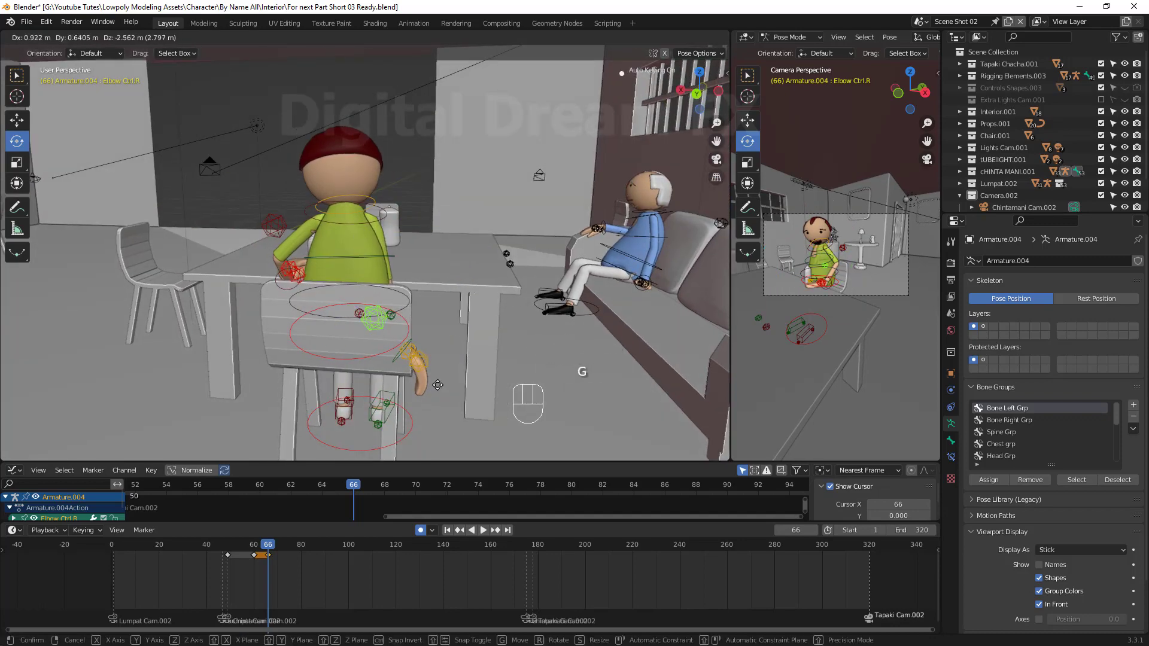
click(262, 224)
key(g)
drag(261, 279, 471, 305)
scroll(down, 3)
drag(419, 330, 385, 301)
scroll(up, 3)
drag(321, 350, 274, 365)
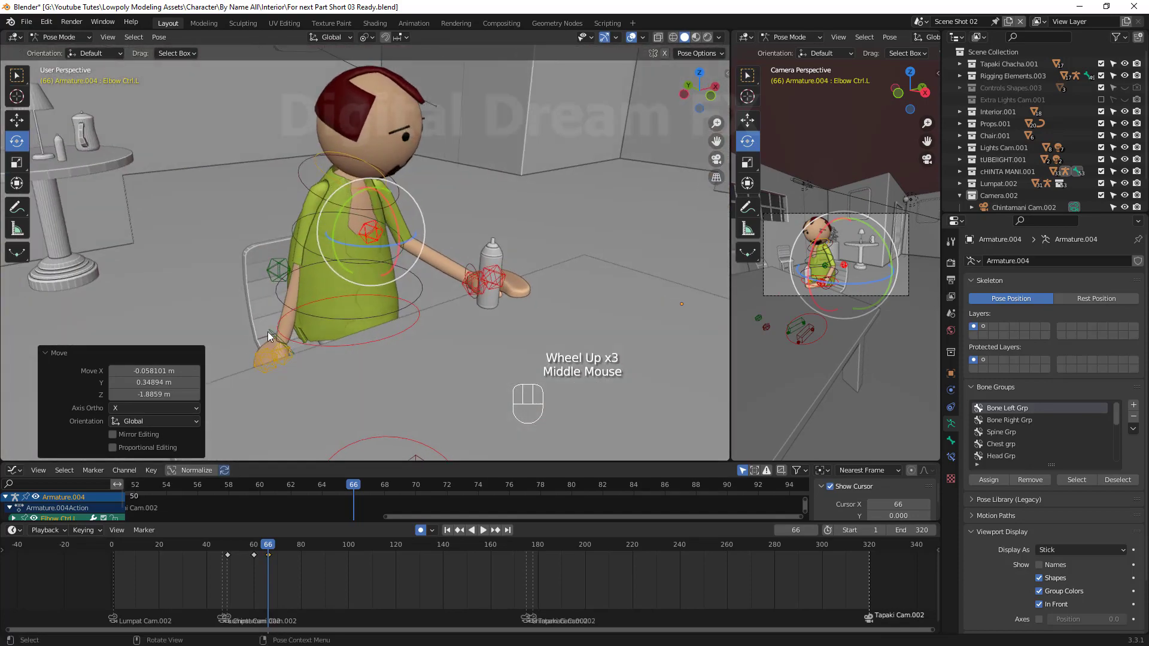
Bring the right hand control down toward the table and confirm its position
click(268, 334)
middle_click(380, 362)
key(g)
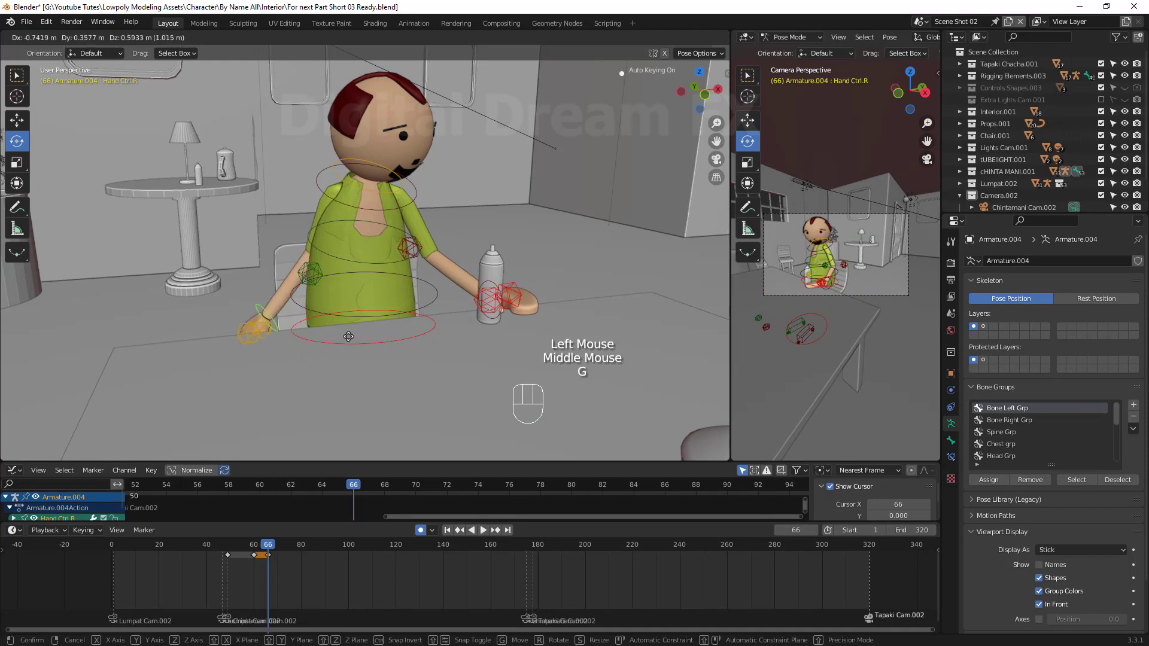
drag(344, 341, 323, 276)
key(g)
drag(242, 257, 349, 348)
drag(348, 348, 377, 349)
click(223, 342)
Refine the right hand so it rests on the table beside the jug at frame 66
drag(399, 406, 450, 391)
key(g)
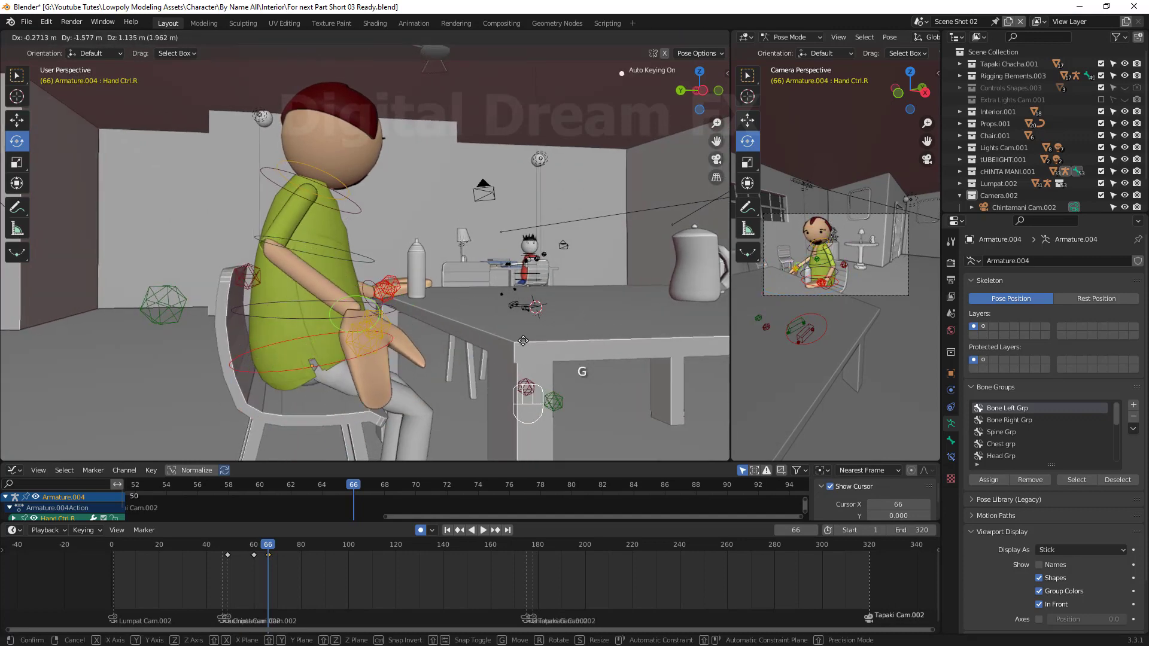
click(524, 366)
middle_click(450, 392)
key(g)
click(481, 391)
scroll(down, 3)
drag(447, 315, 432, 245)
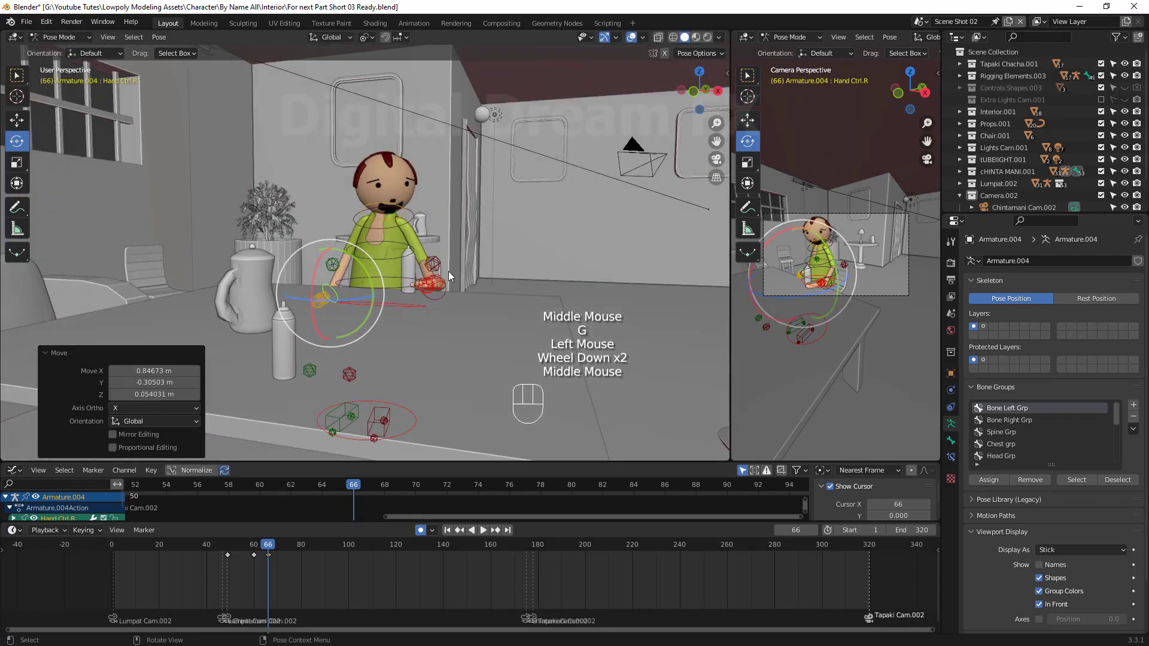
drag(269, 549, 365, 436)
click(406, 212)
At frame 76, turn the head control and insert a keyframe for the pose
drag(393, 317, 471, 310)
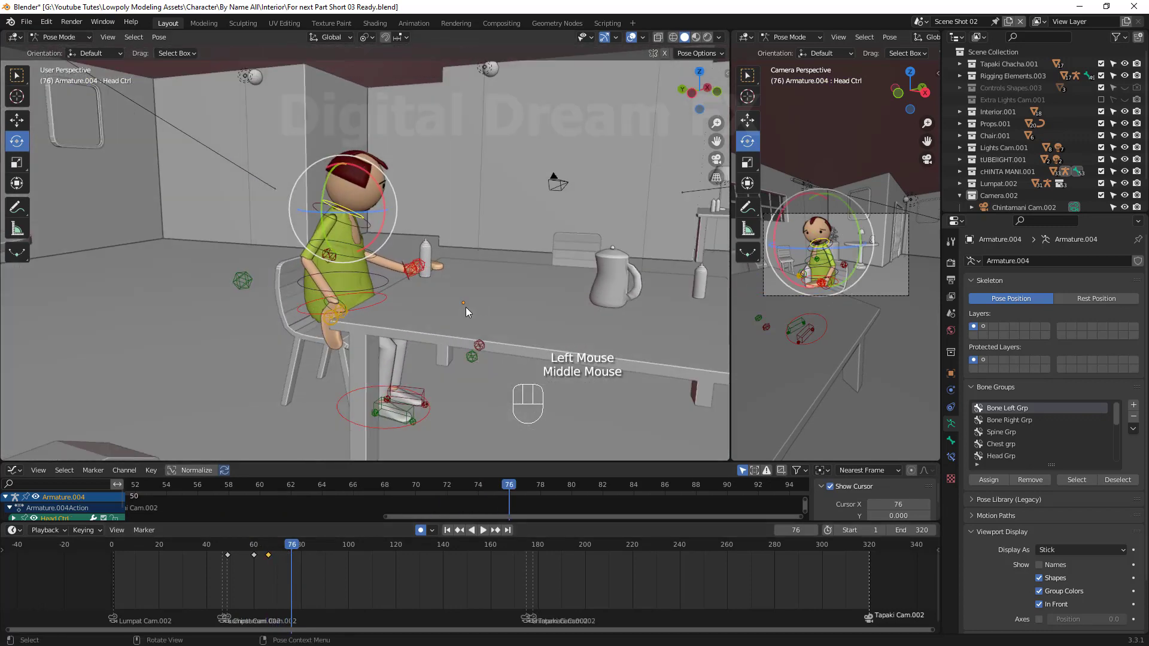
key(r)
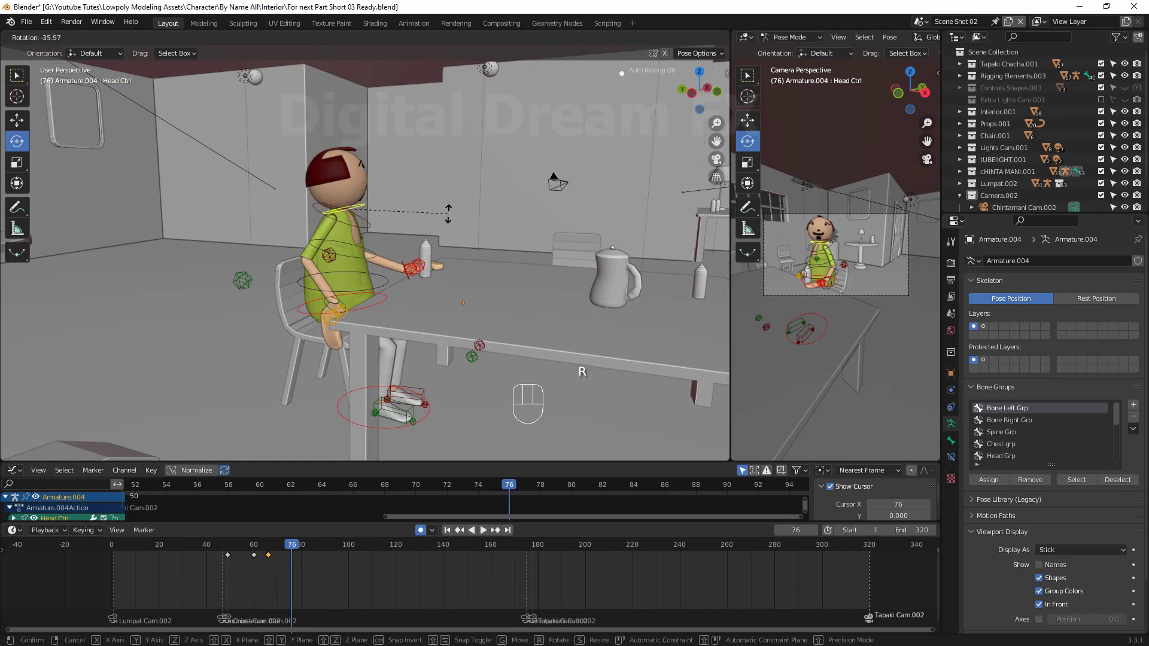
click(453, 242)
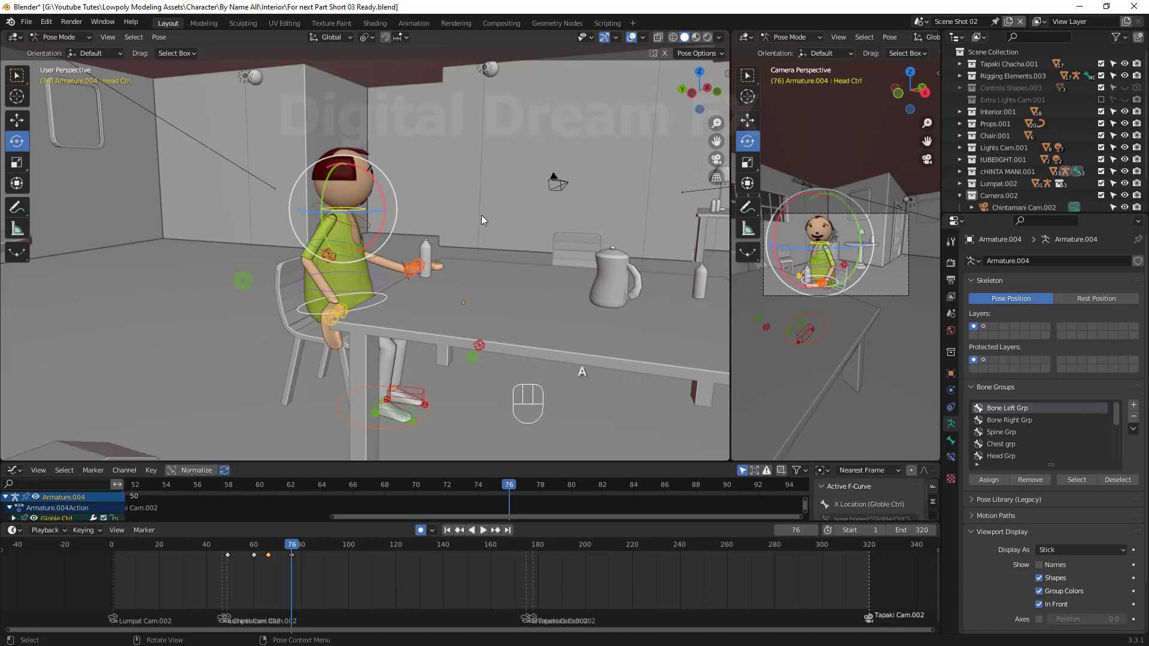
key(i)
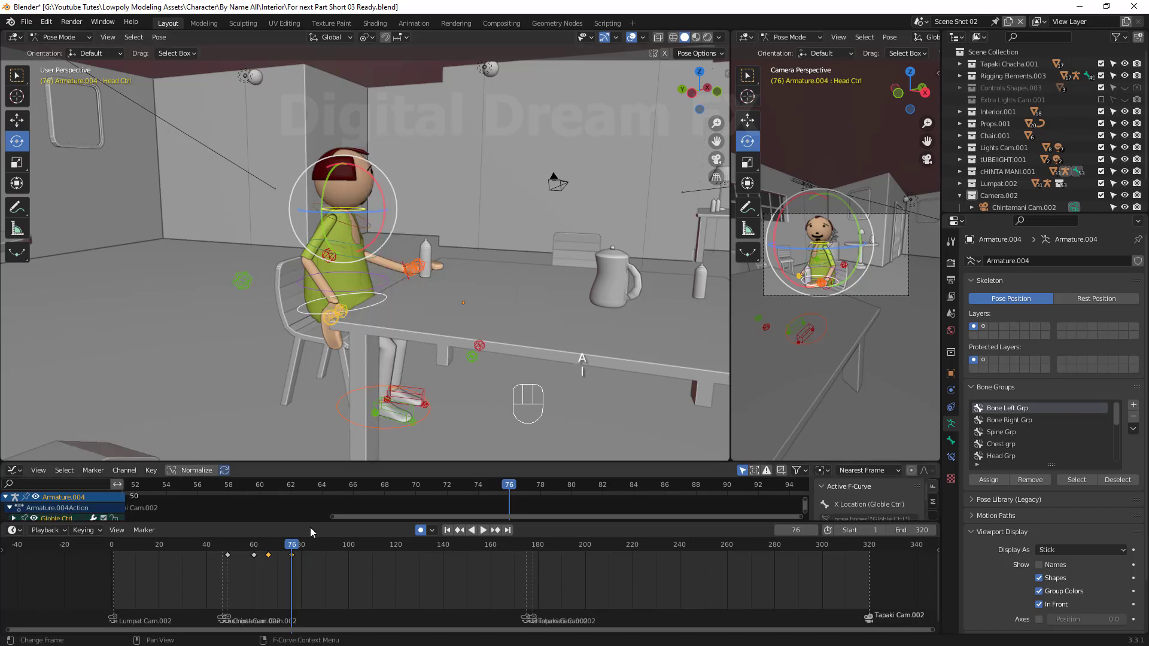
Play the animation back from the start twice, then leave the playhead at frame 100
drag(290, 550, 131, 572)
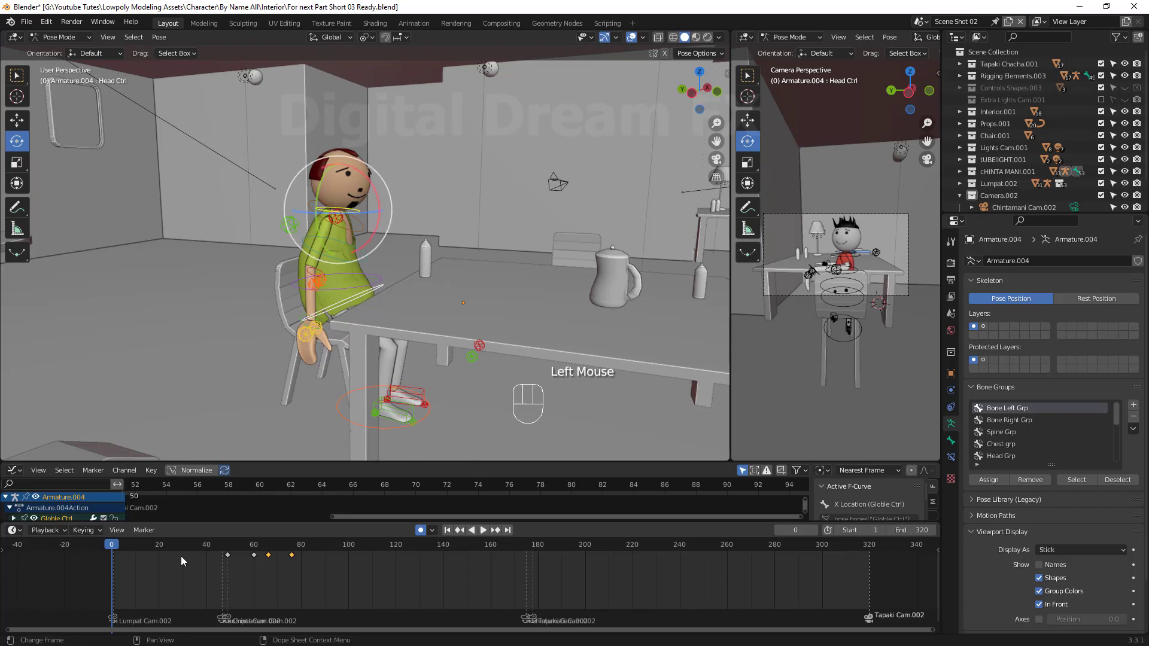
key(space)
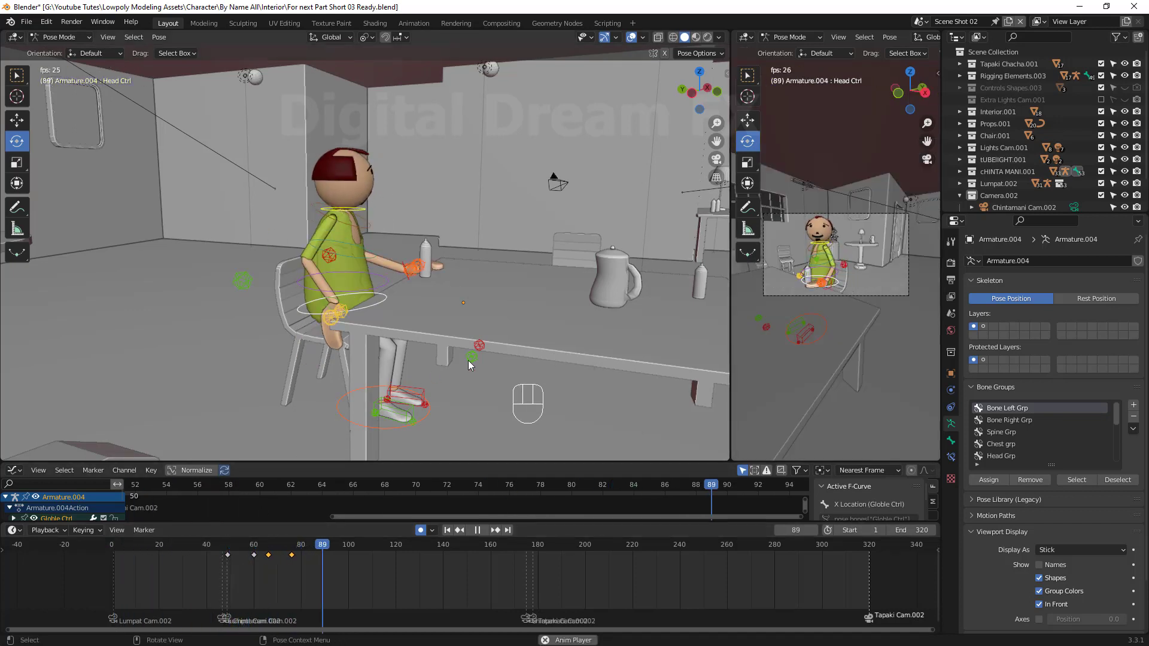
key(space)
key(space)
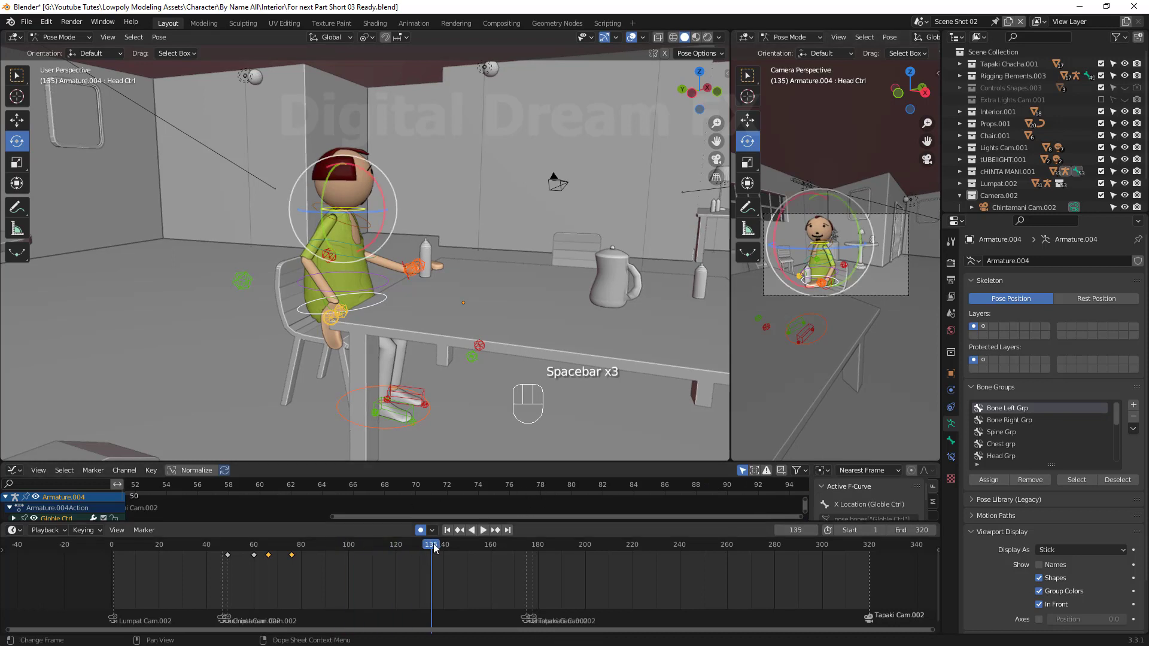
drag(402, 560, 287, 597)
key(space)
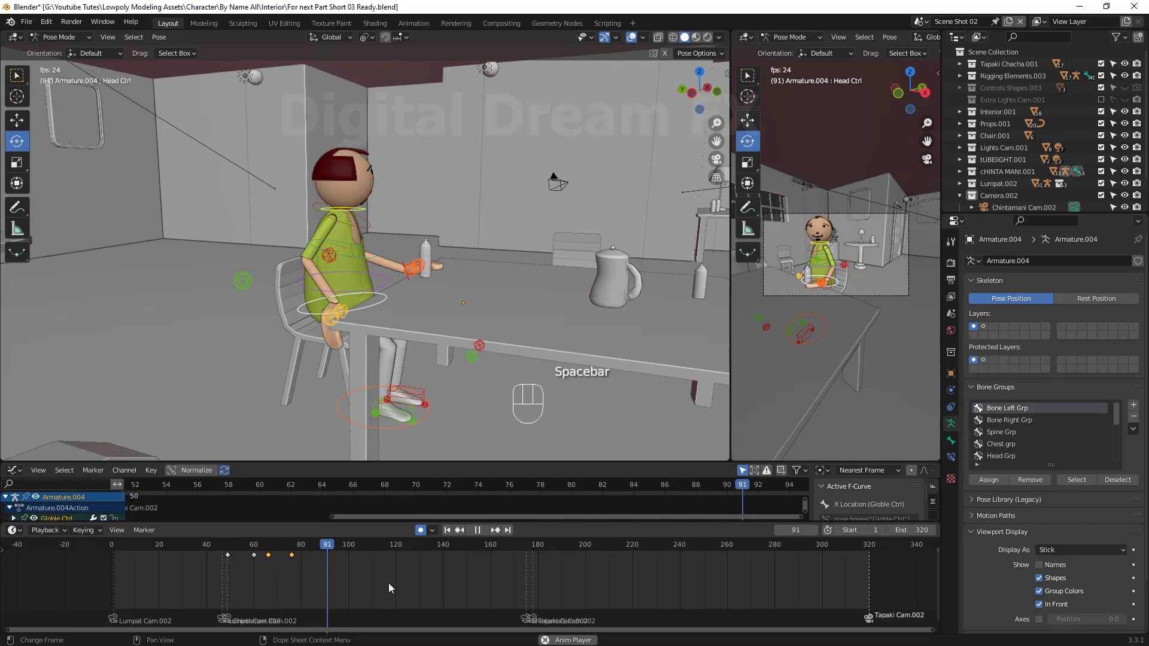
key(space)
drag(366, 557, 388, 505)
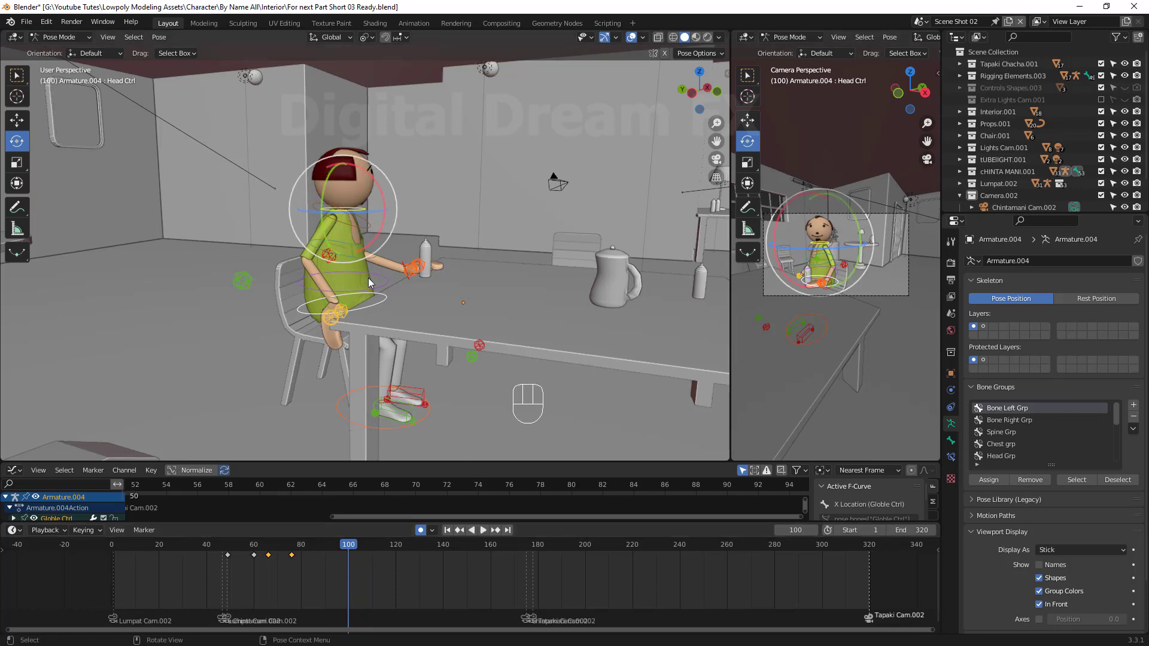
Orbit and zoom through the room toward the seated character at the table
drag(471, 294, 377, 285)
scroll(down, 3)
middle_click(432, 375)
middle_click(361, 299)
scroll(up, 3)
drag(376, 285, 432, 229)
middle_click(459, 237)
scroll(down, 3)
middle_click(463, 269)
drag(461, 271, 487, 263)
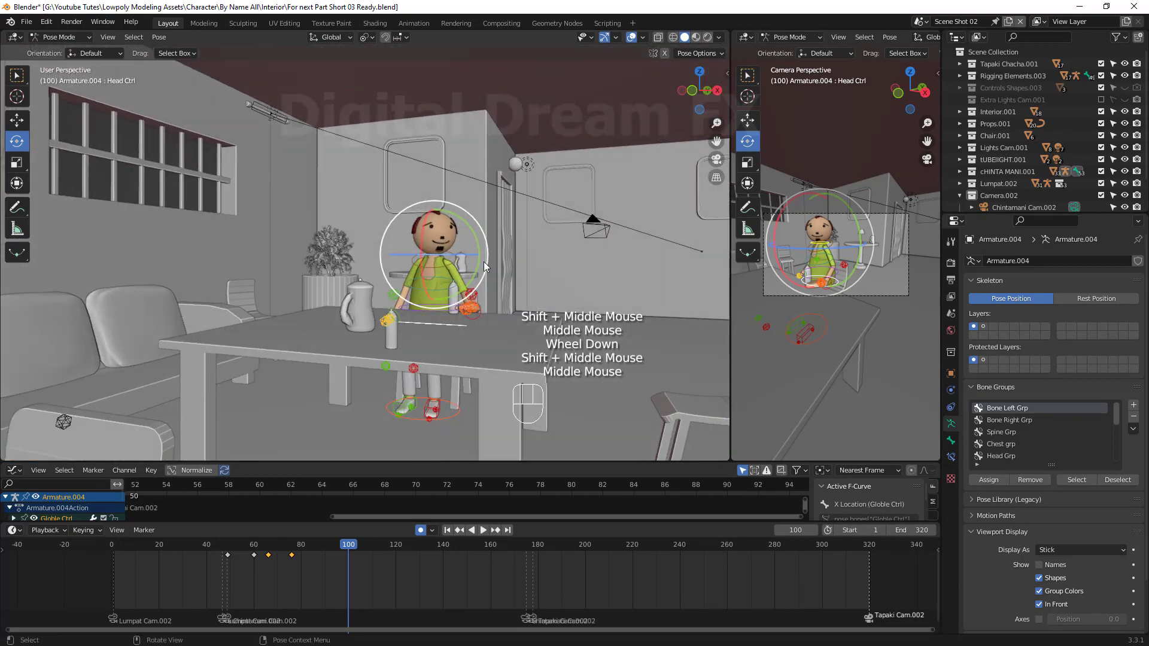
scroll(up, 3)
Frame the character's front, lower his right hand beside him and key it at frame 100
middle_click(470, 290)
drag(464, 294, 441, 273)
middle_click(438, 273)
scroll(up, 3)
middle_click(409, 316)
middle_click(439, 316)
drag(543, 260, 471, 277)
click(450, 279)
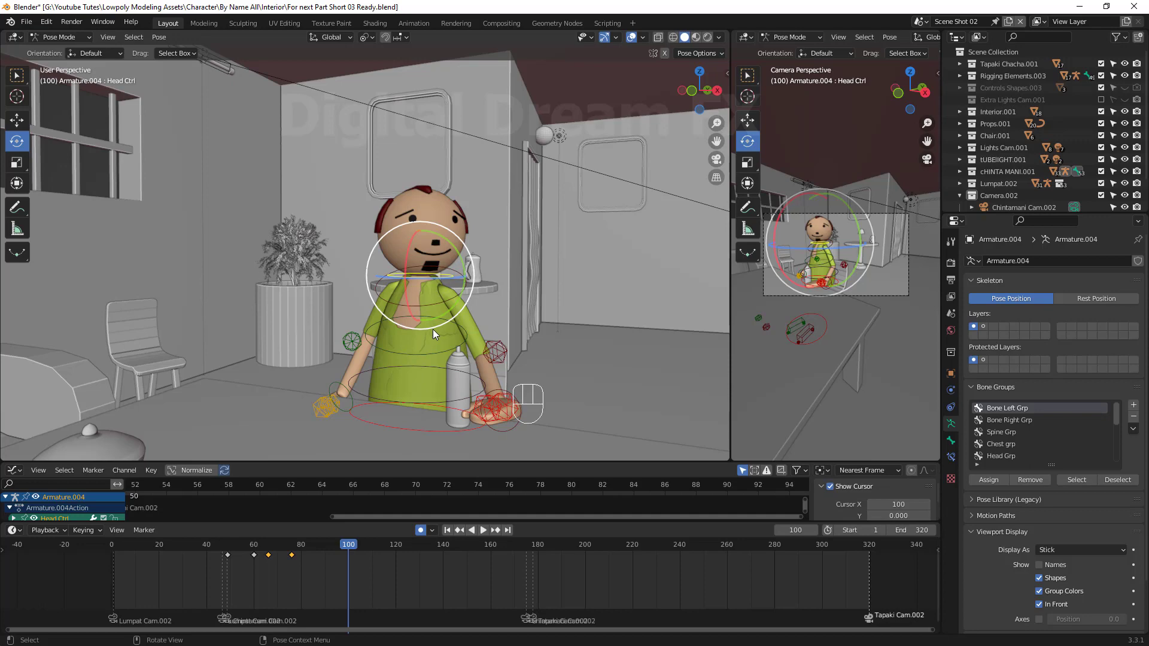
key(a)
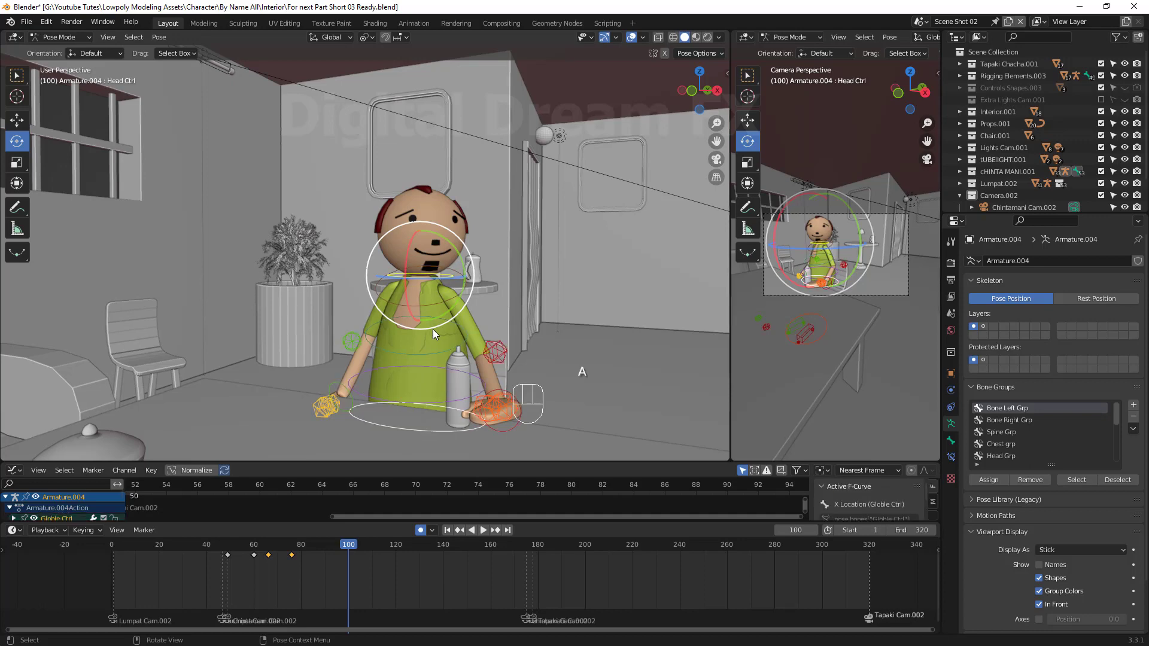
key(i)
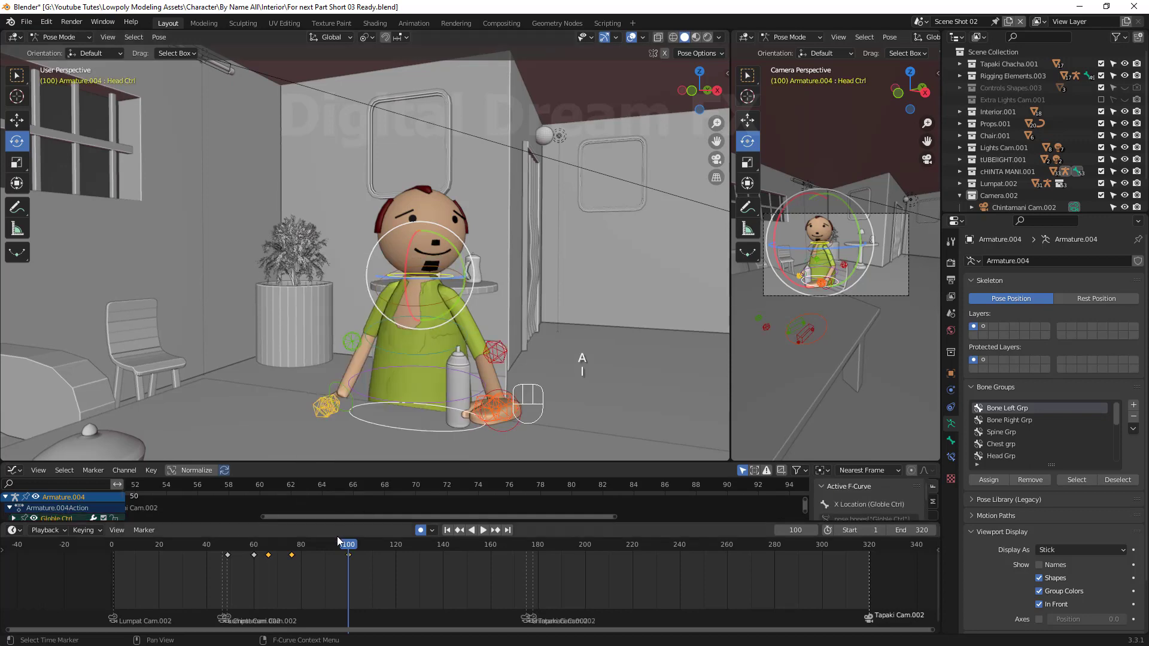
Preview the animation, then turn the head control about 49 degrees around Z at frame 115
drag(354, 549, 353, 597)
key(space)
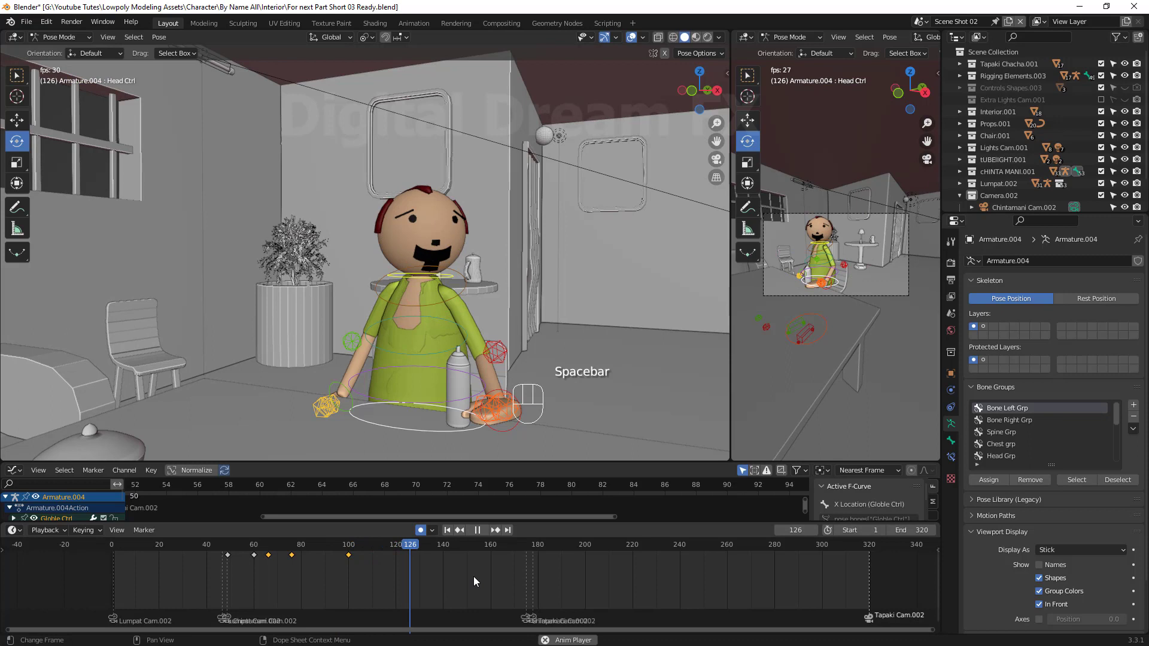
key(space)
drag(406, 563, 444, 475)
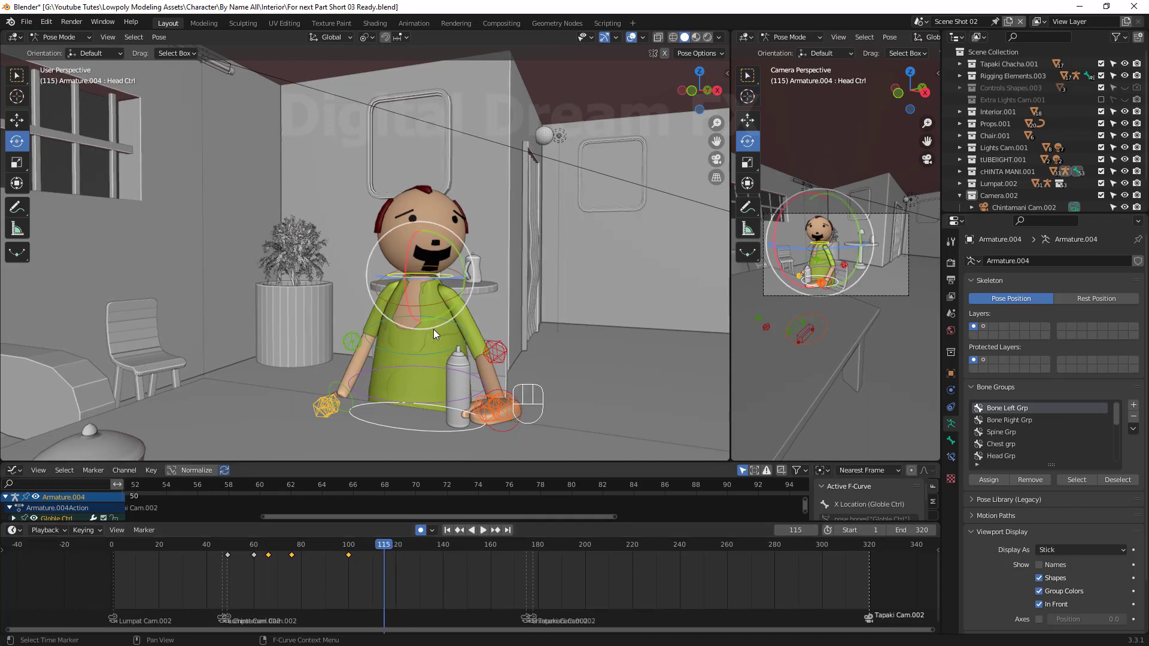
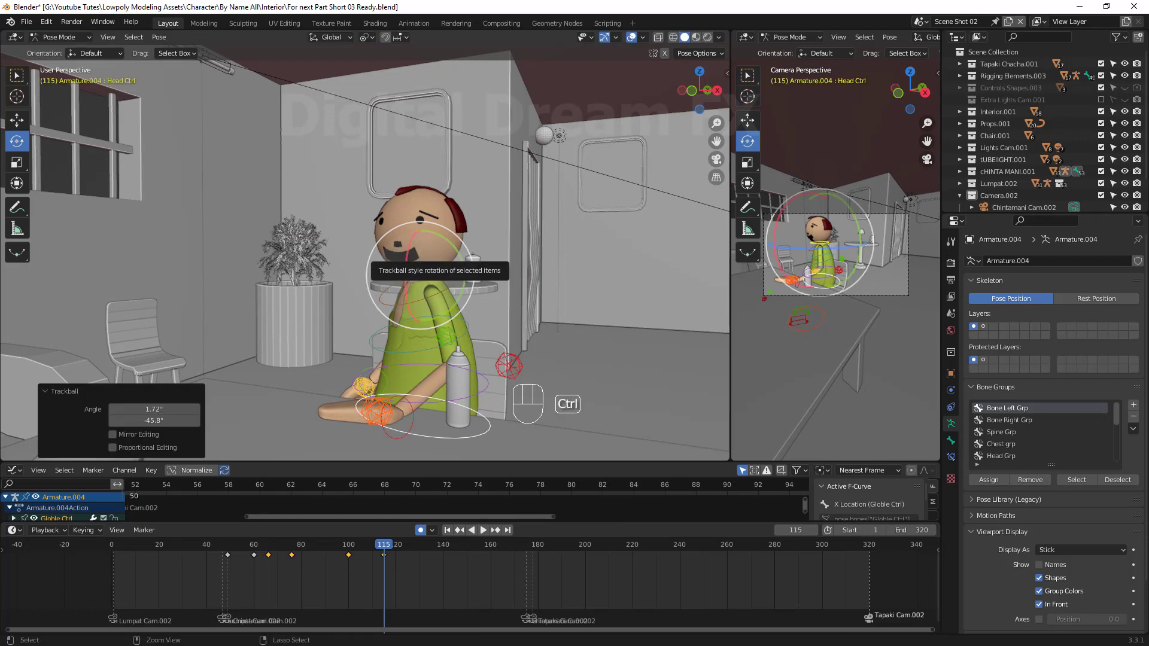
double_click(421, 284)
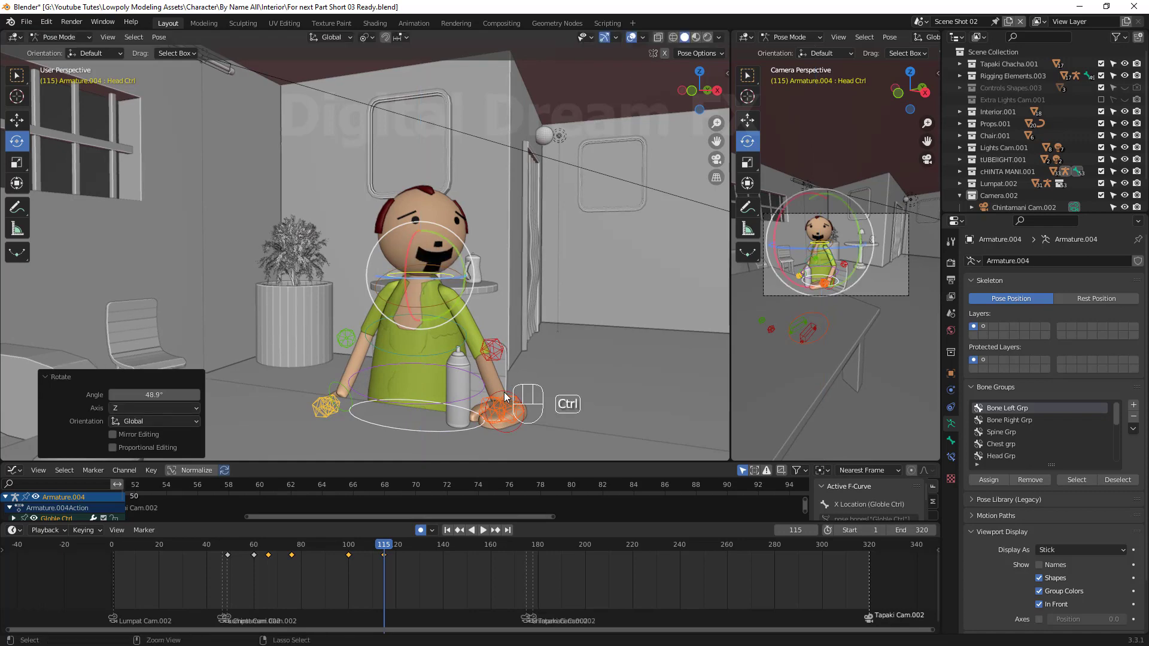
Bring the character's upper body at the table close into view
click(507, 392)
click(497, 389)
scroll(up, 3)
drag(503, 366, 359, 266)
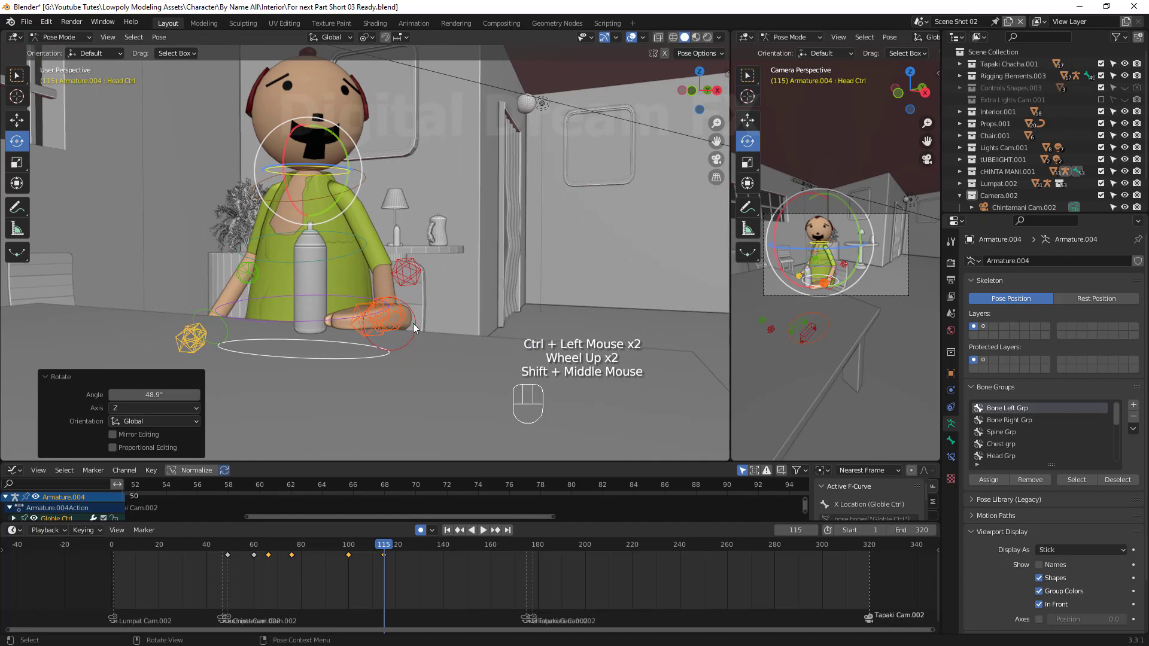
click(416, 331)
drag(451, 351, 395, 340)
click(158, 276)
middle_click(357, 296)
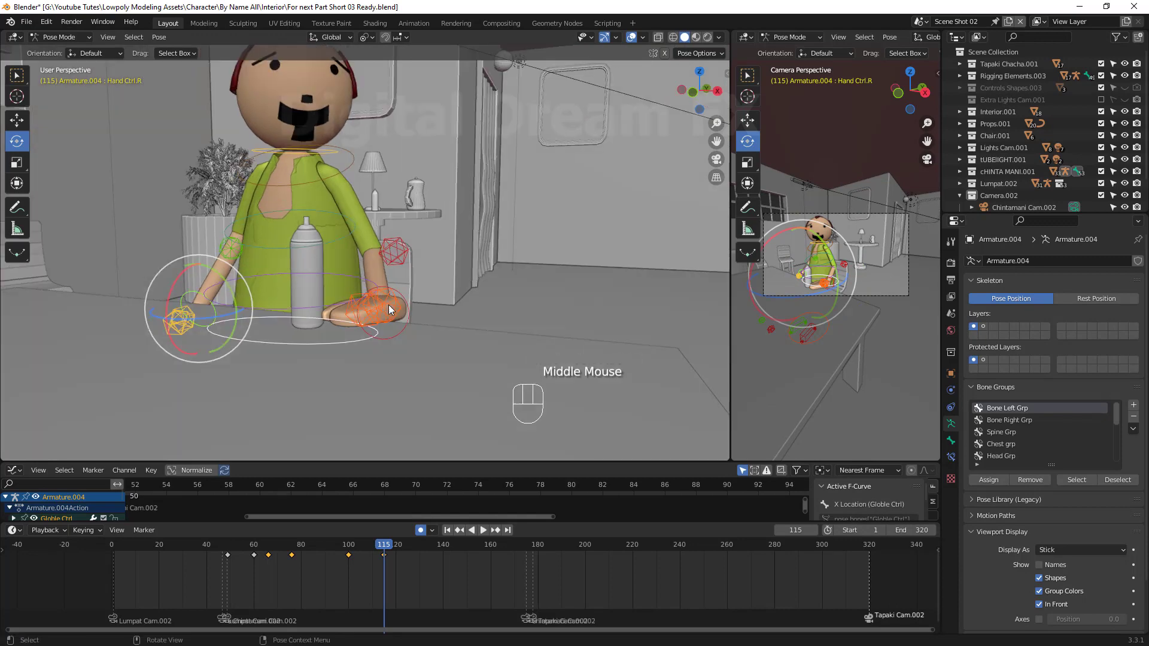
Rotate the right hand, the torso control and the head control in turn
click(392, 305)
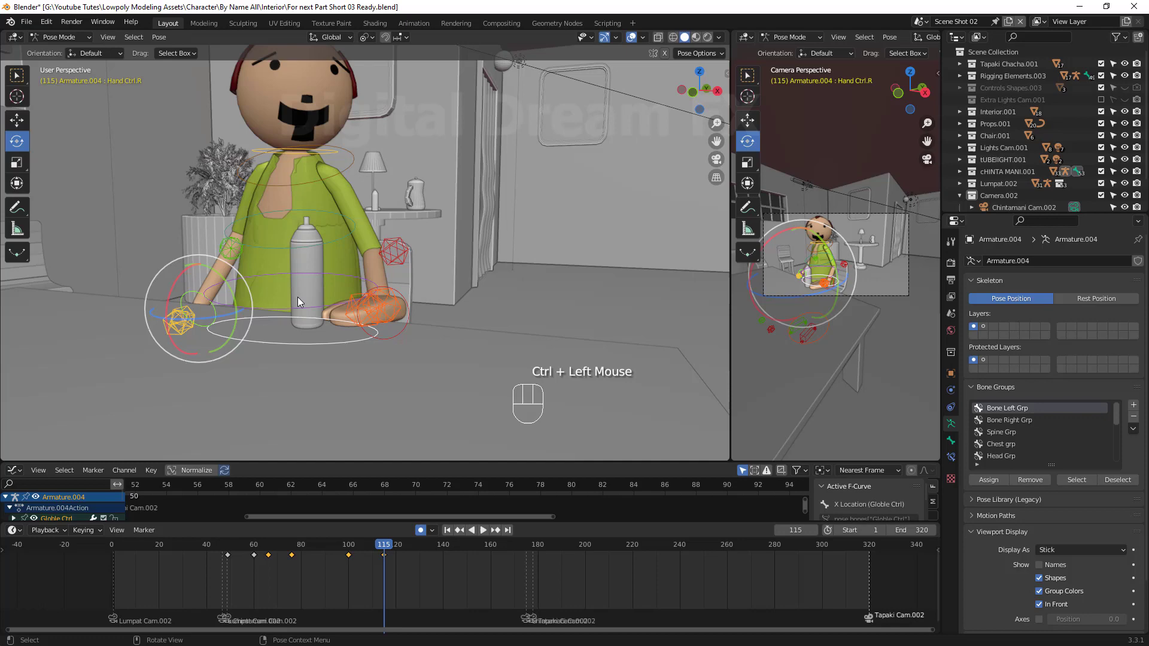
click(227, 316)
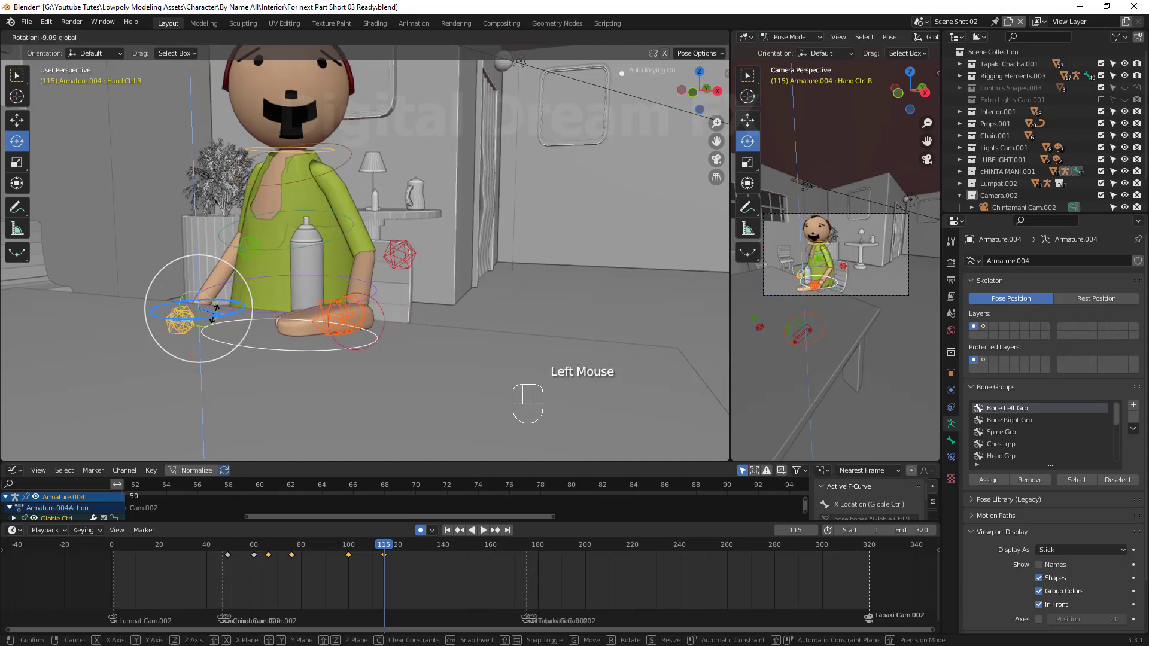
key(ctrl+z)
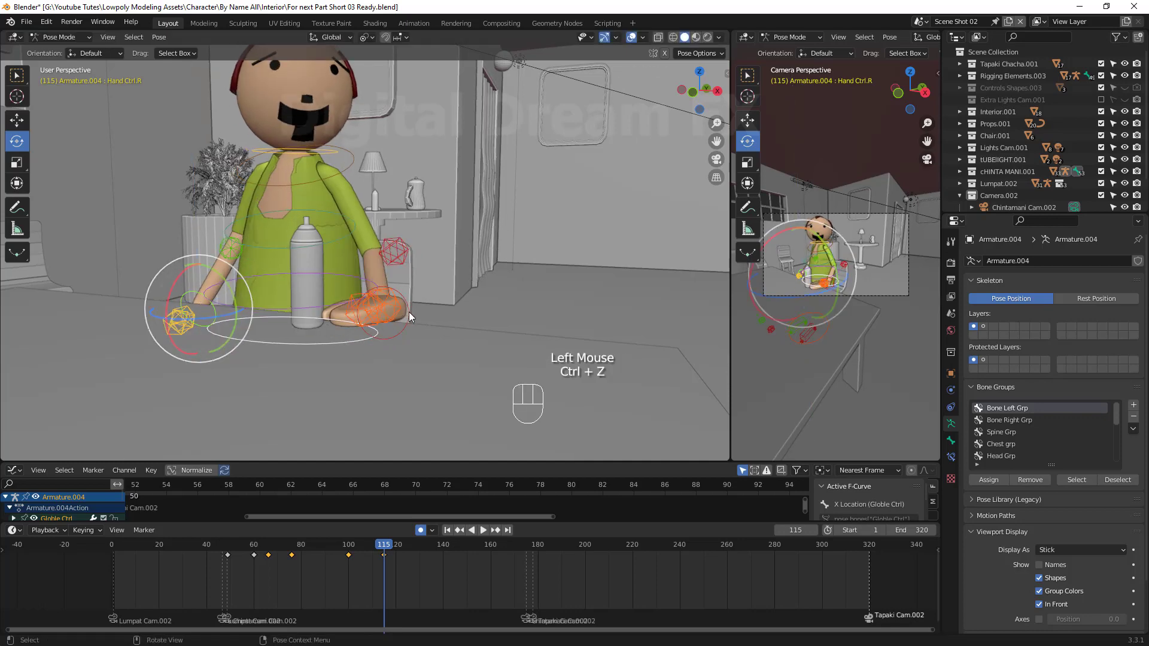
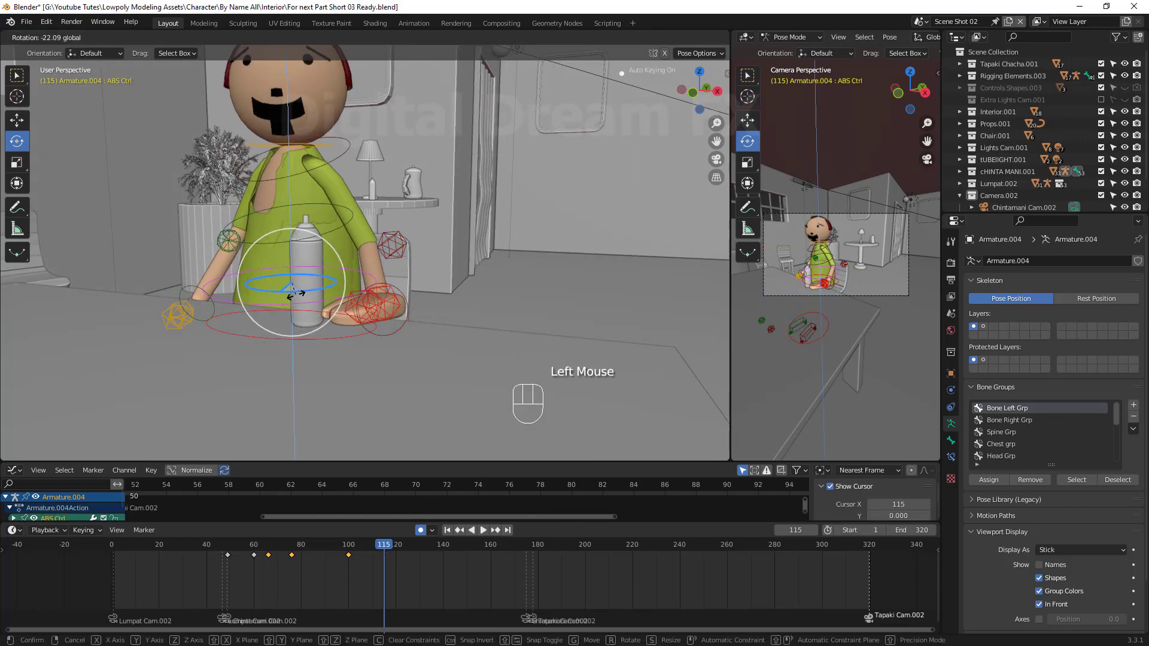
click(329, 152)
click(283, 127)
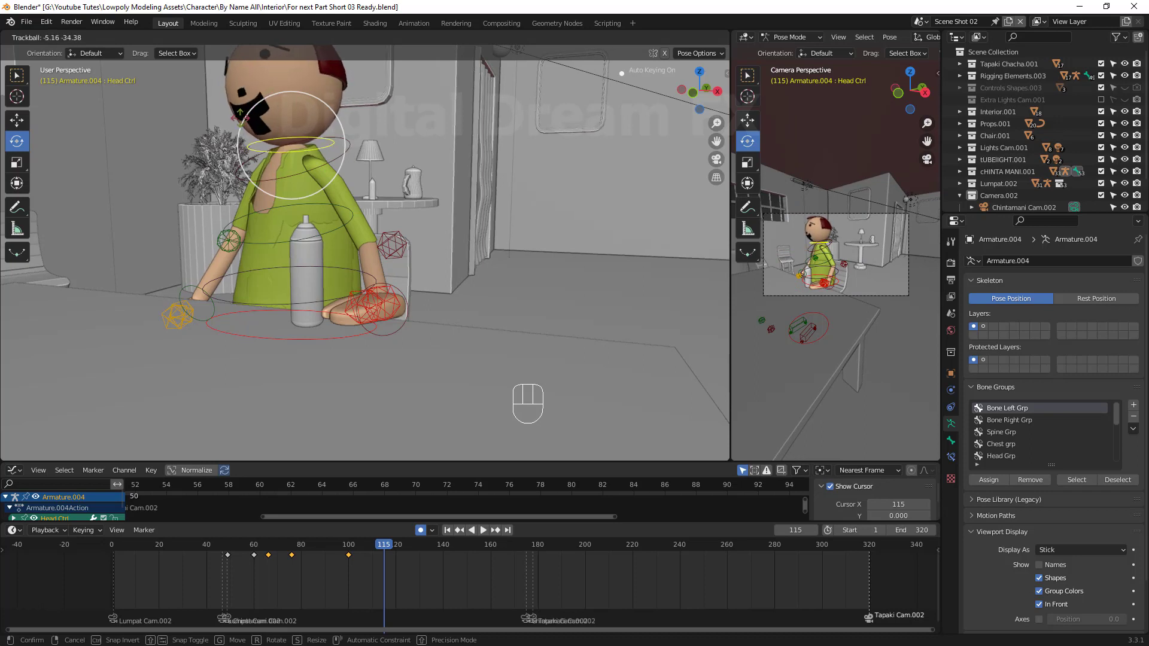
click(194, 289)
Looking down on the character, move and rotate the right hand control further
drag(213, 311, 282, 302)
scroll(down, 3)
middle_click(289, 331)
drag(272, 357, 355, 381)
key(g)
click(403, 331)
key(r)
click(429, 275)
drag(427, 356, 351, 283)
key(e)
middle_click(349, 286)
Finish rotating and placing the right hand, key the frame-115 pose and play the shot
key(r)
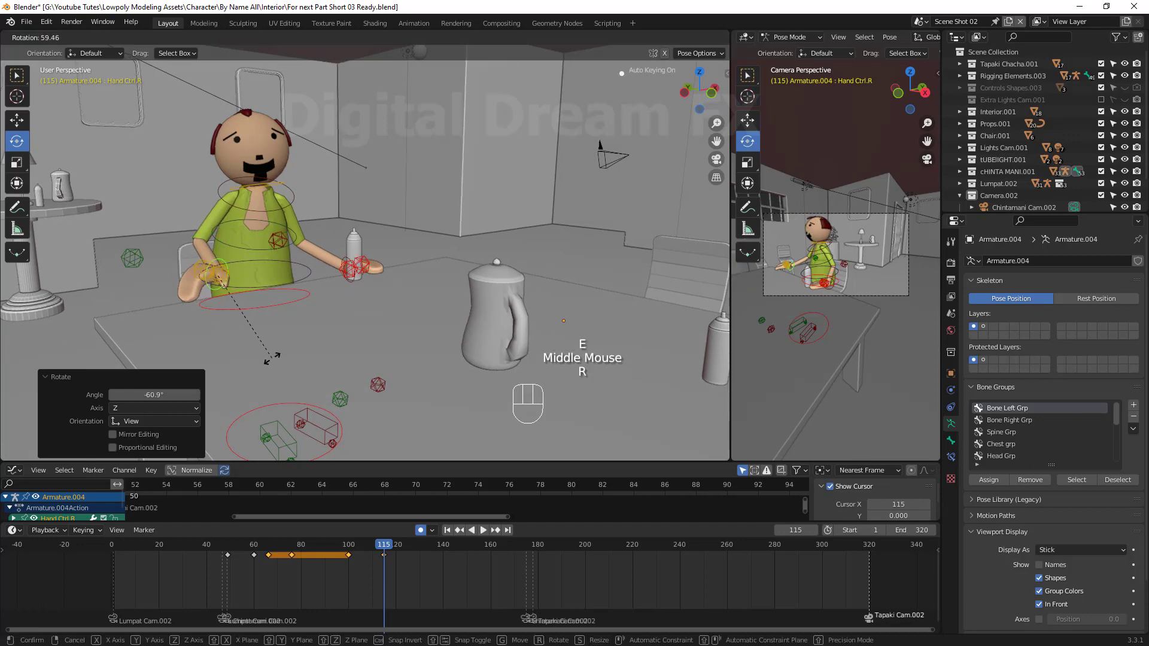
click(276, 361)
drag(272, 336, 273, 360)
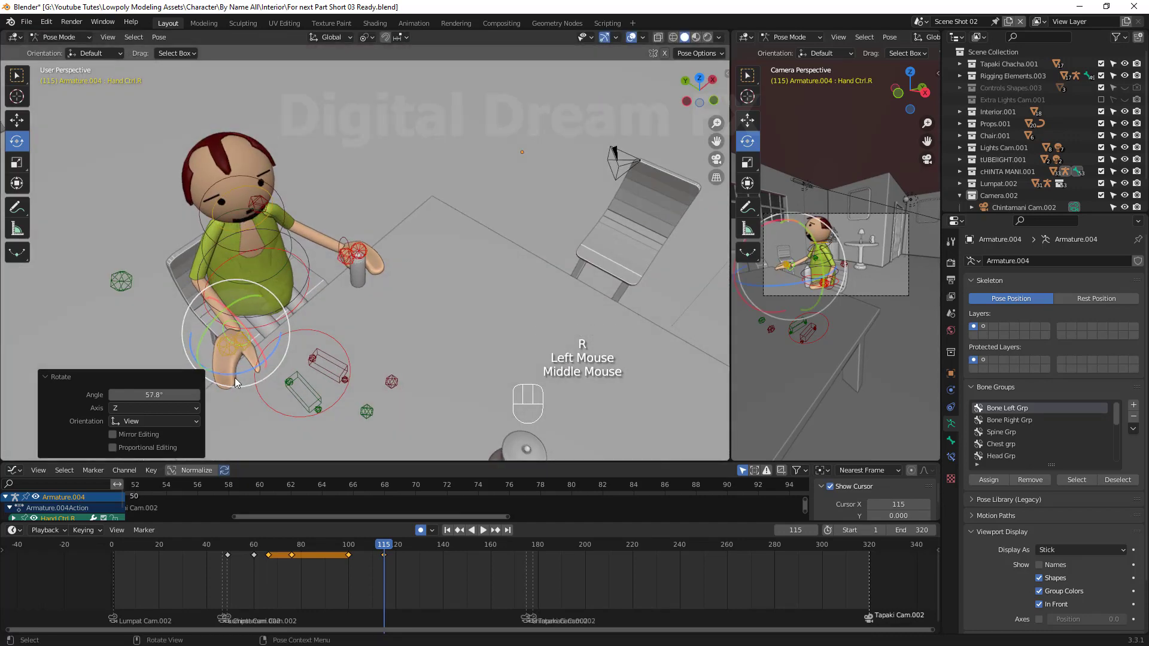
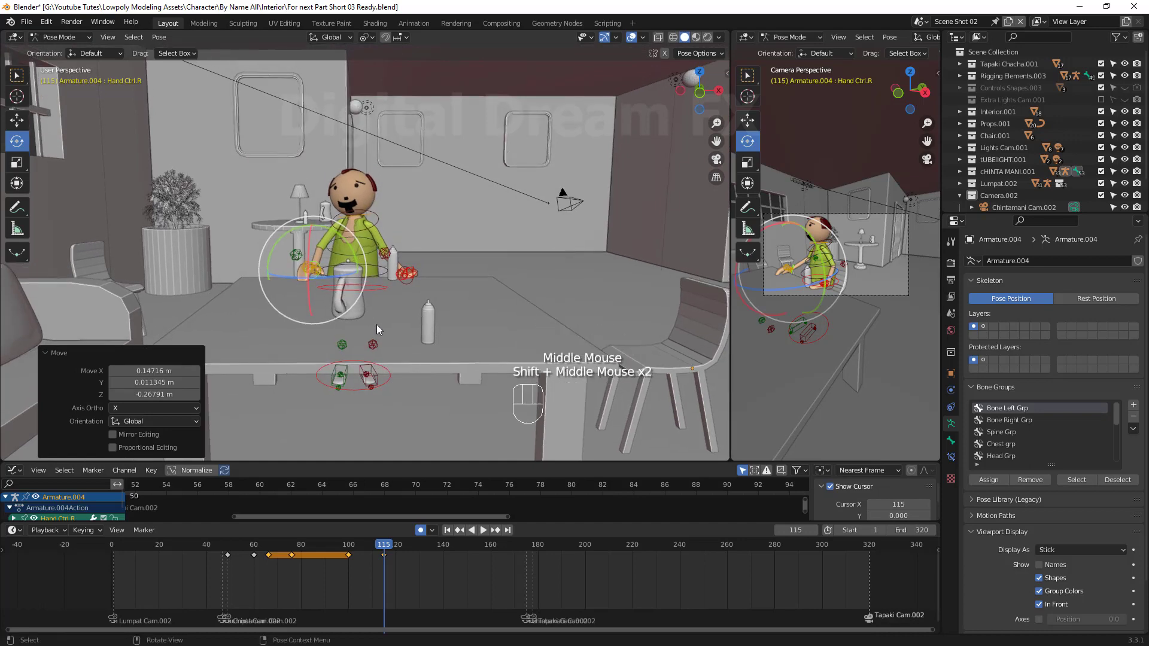
key(a)
key(i)
drag(337, 553, 278, 452)
key(space)
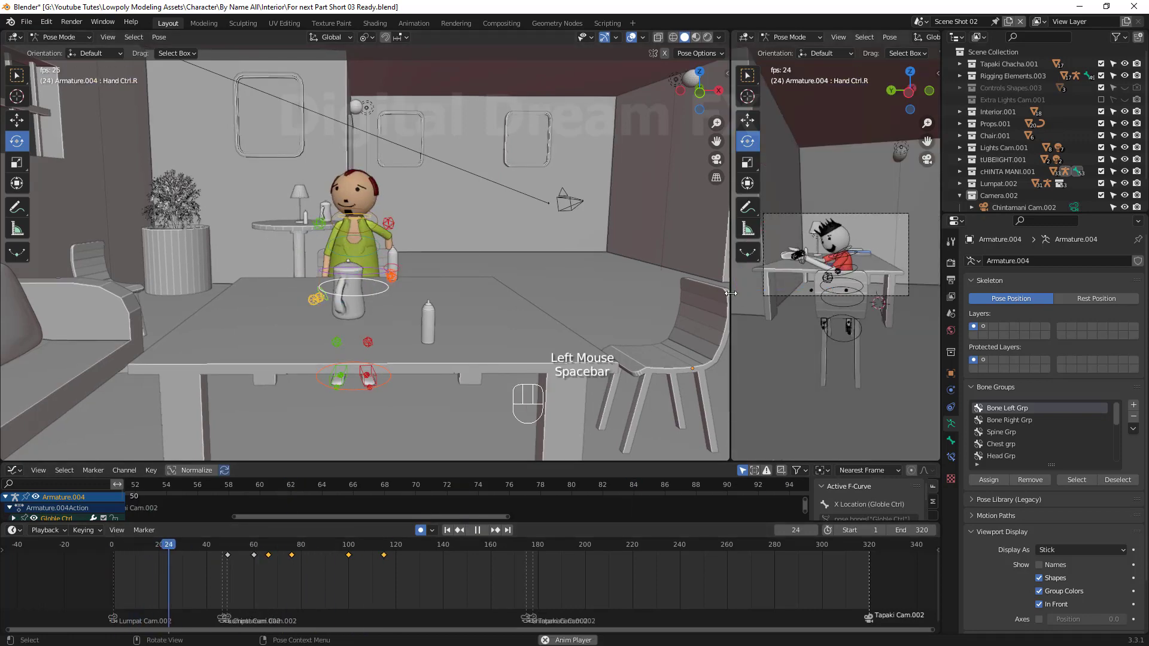
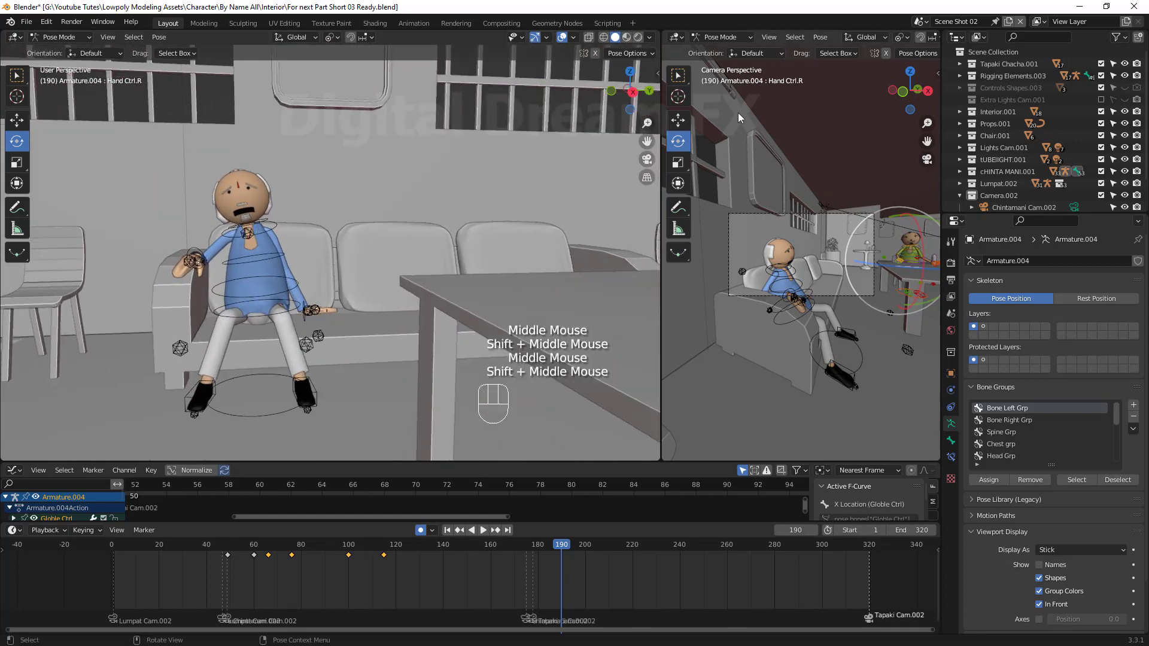
Return to Object Mode to select the blue-shirted man's armature on the sofa
click(79, 45)
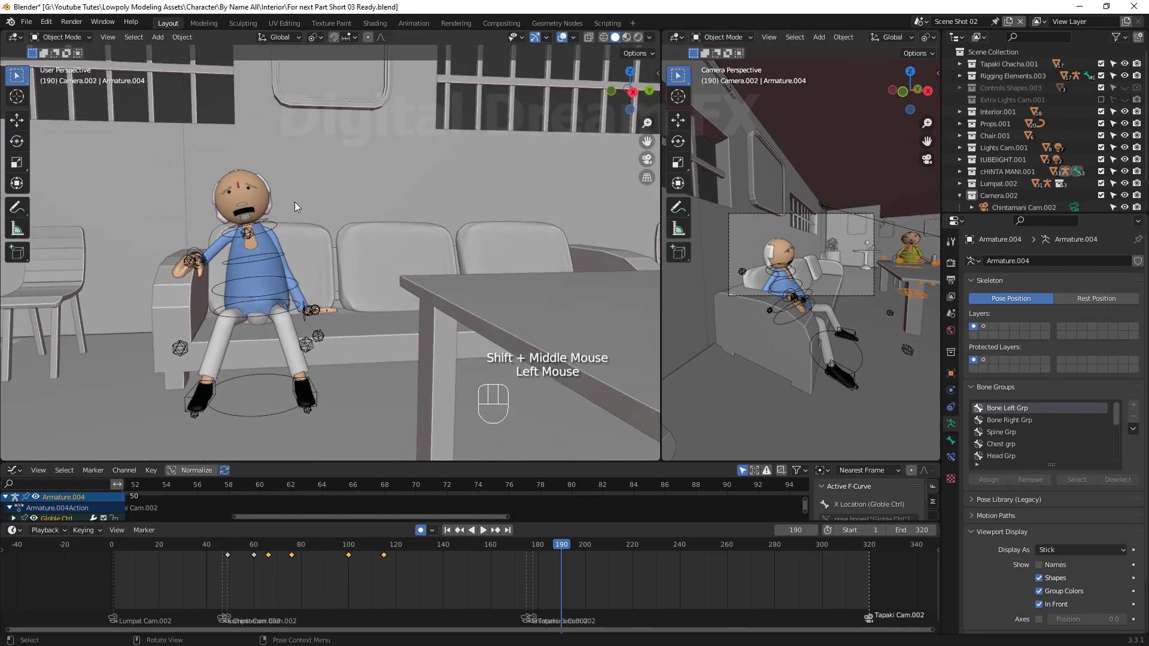
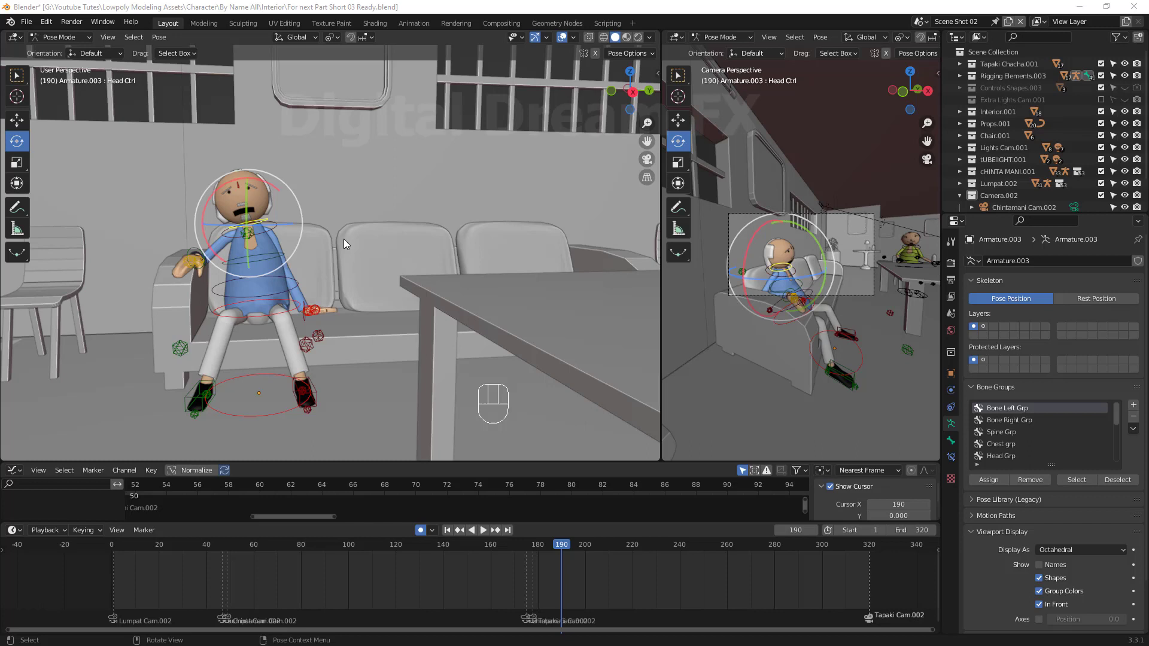
Key Location & Rotation for the ABS Ctrl torso at frame 190, preview, and move to frame 200
drag(297, 286, 275, 248)
key(a)
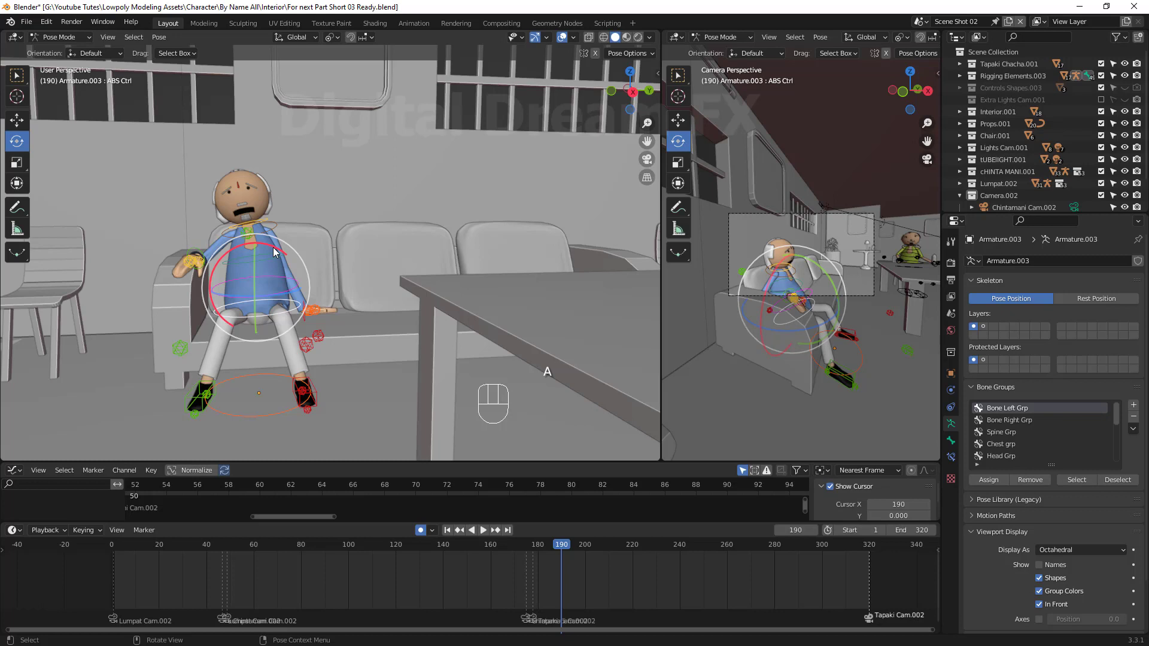
key(i)
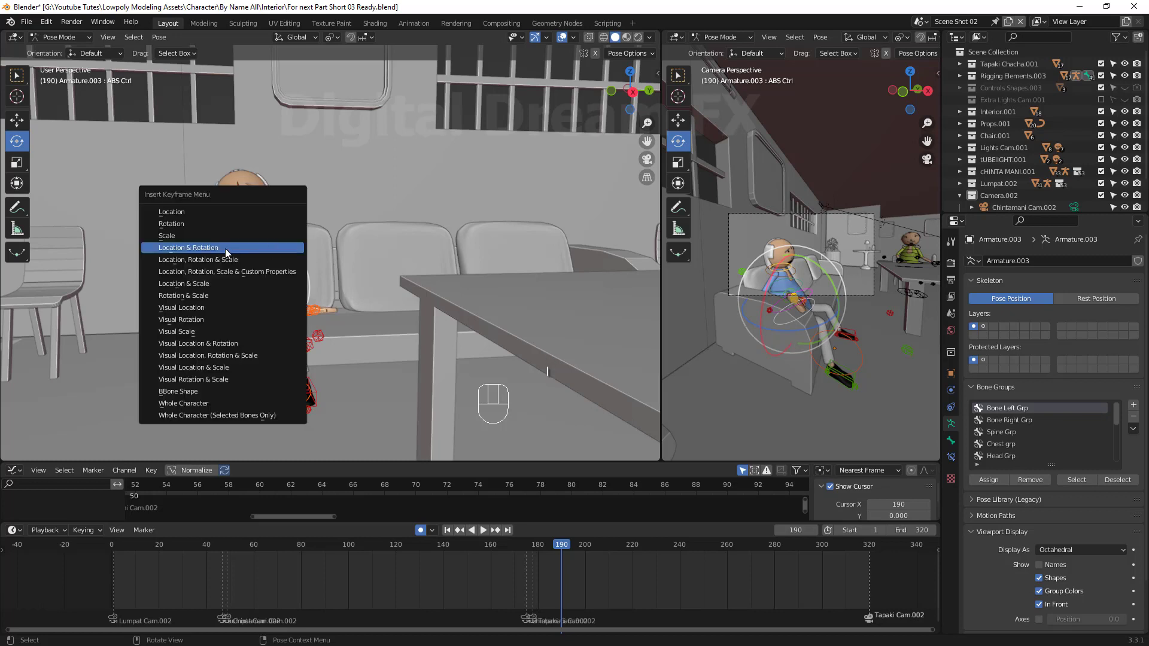
drag(561, 549, 599, 549)
key(space)
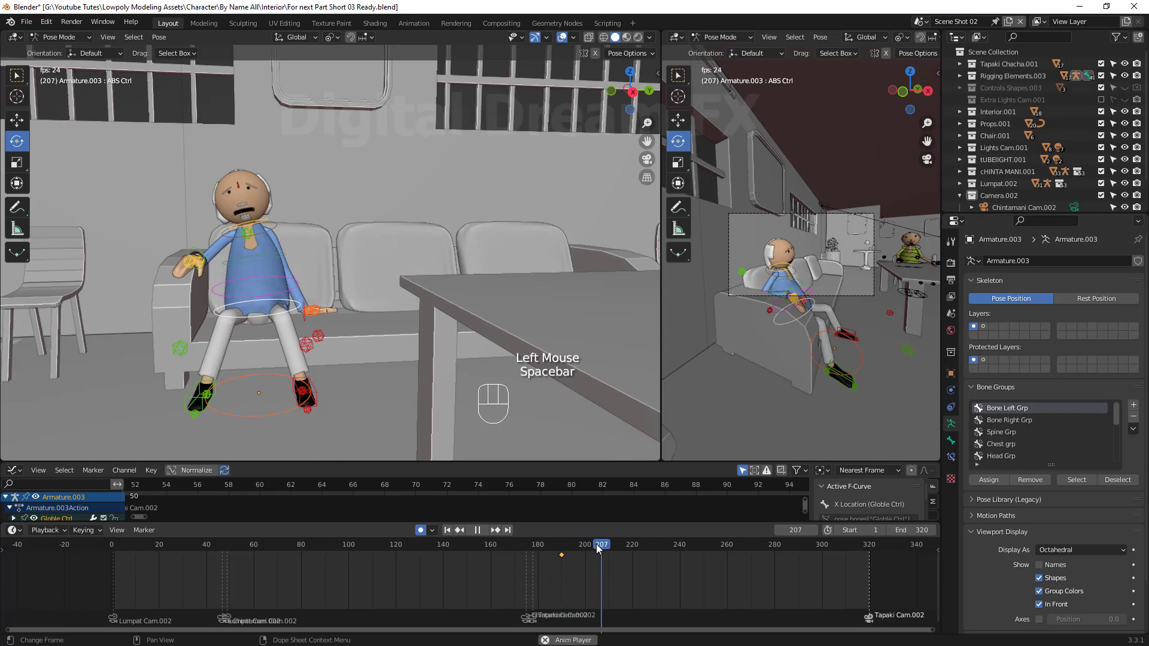
key(space)
drag(590, 559, 240, 239)
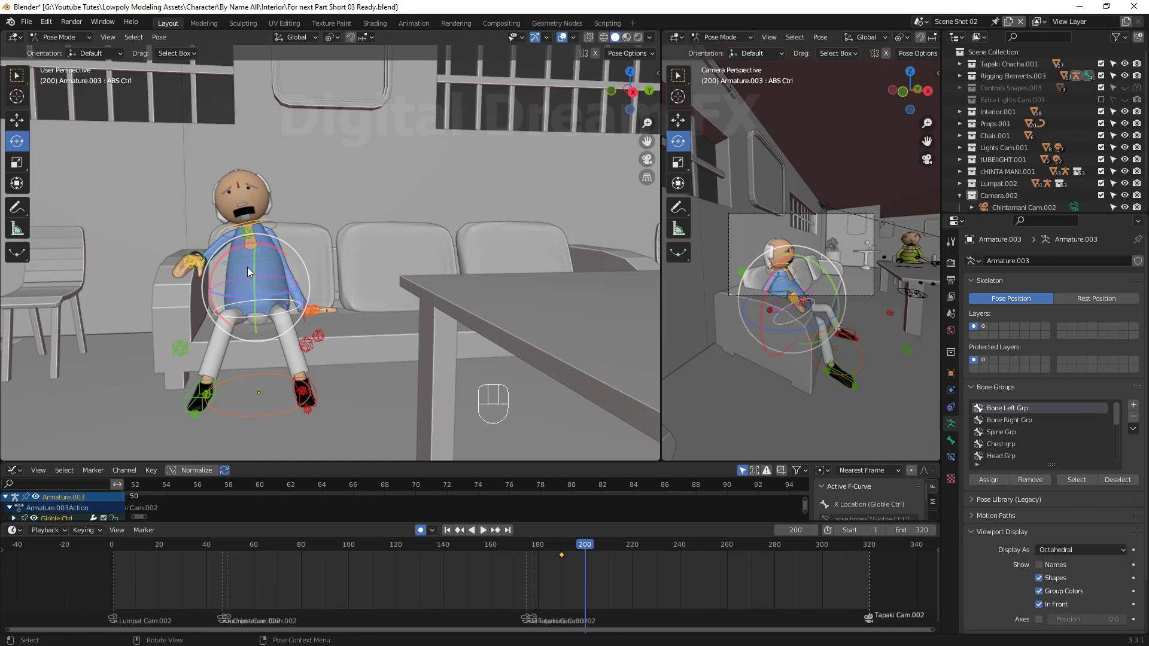
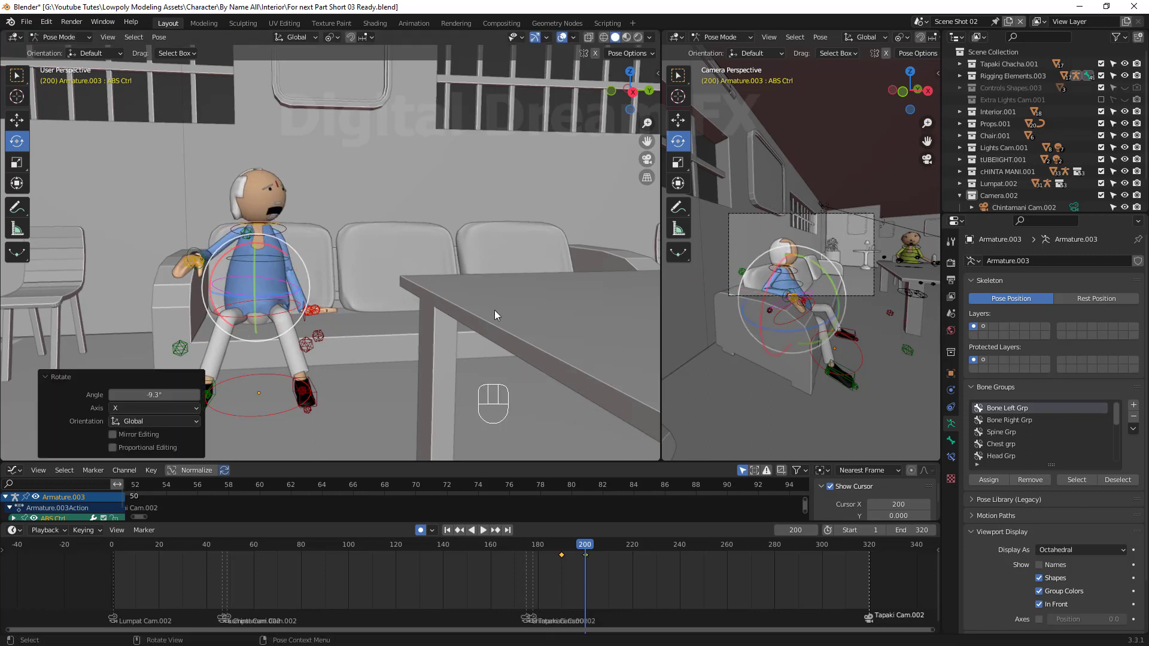
Tilt and refine the sofa man's torso pose, preview it, and stop at frame 211
drag(280, 303, 494, 300)
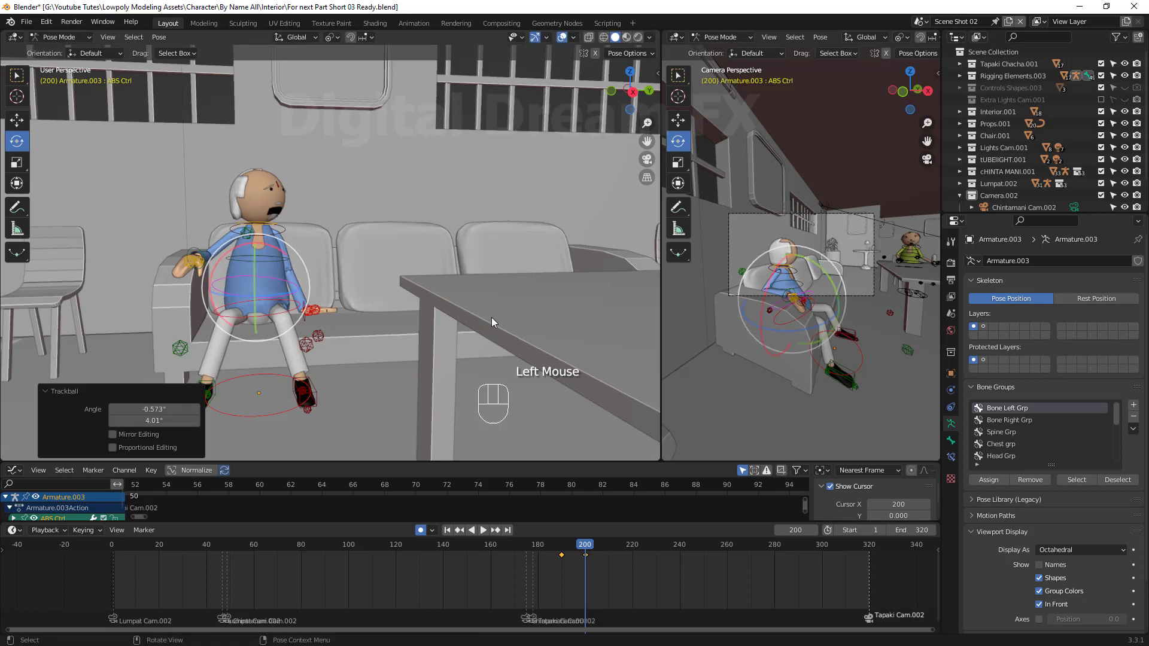
drag(585, 553, 608, 567)
key(space)
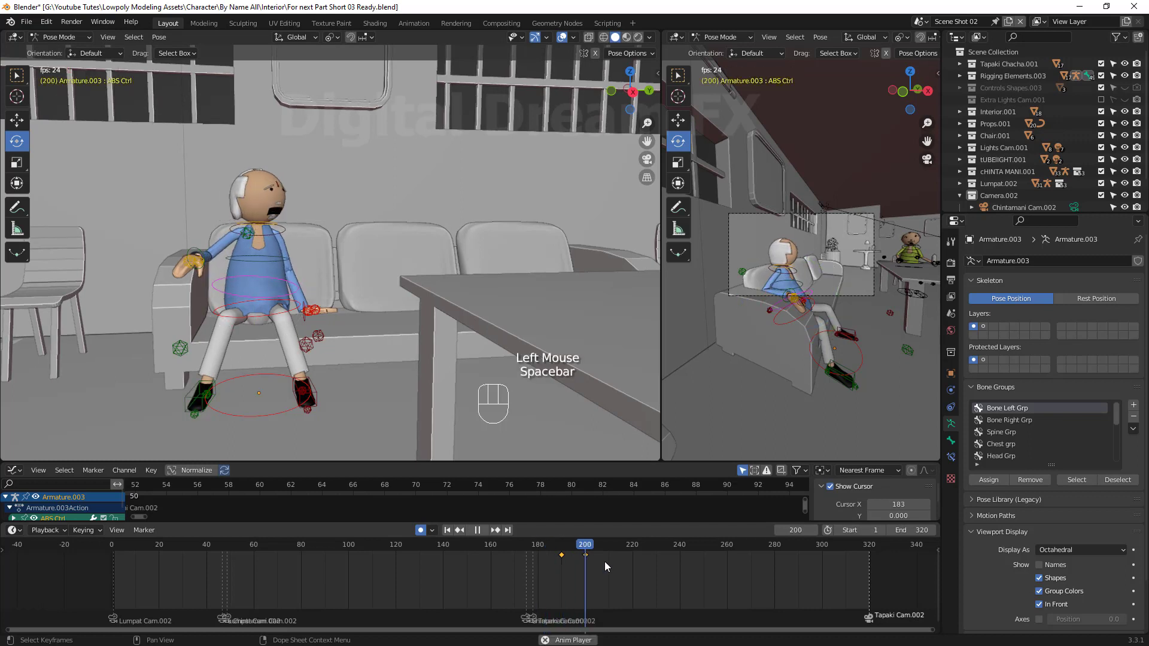
key(space)
drag(555, 562, 564, 566)
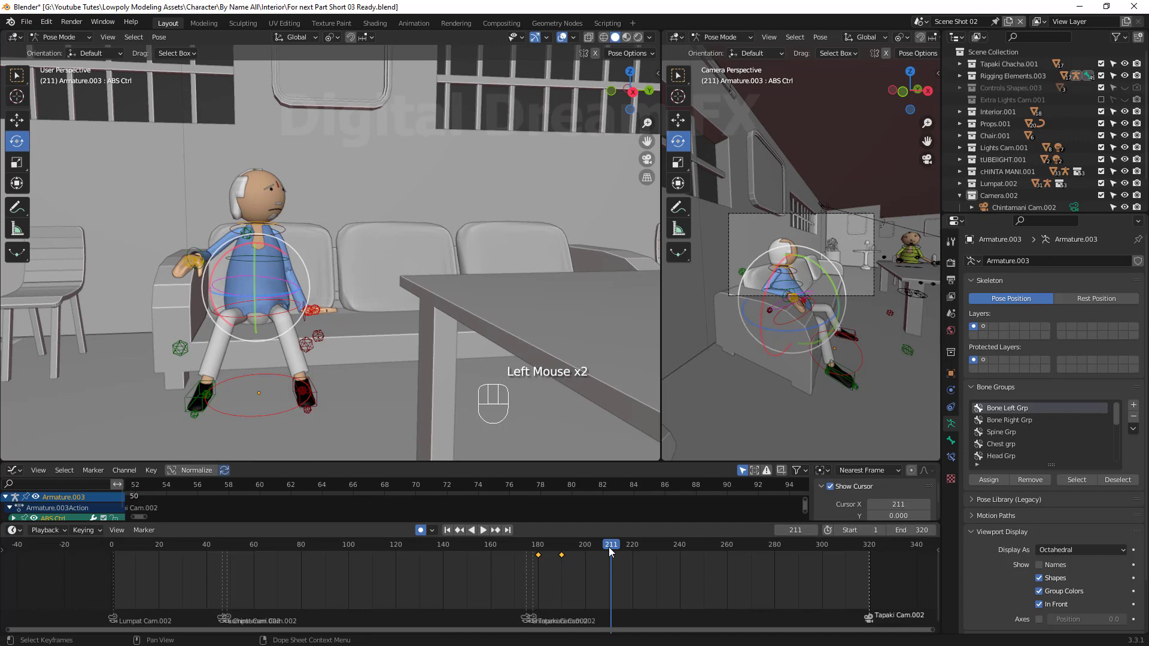
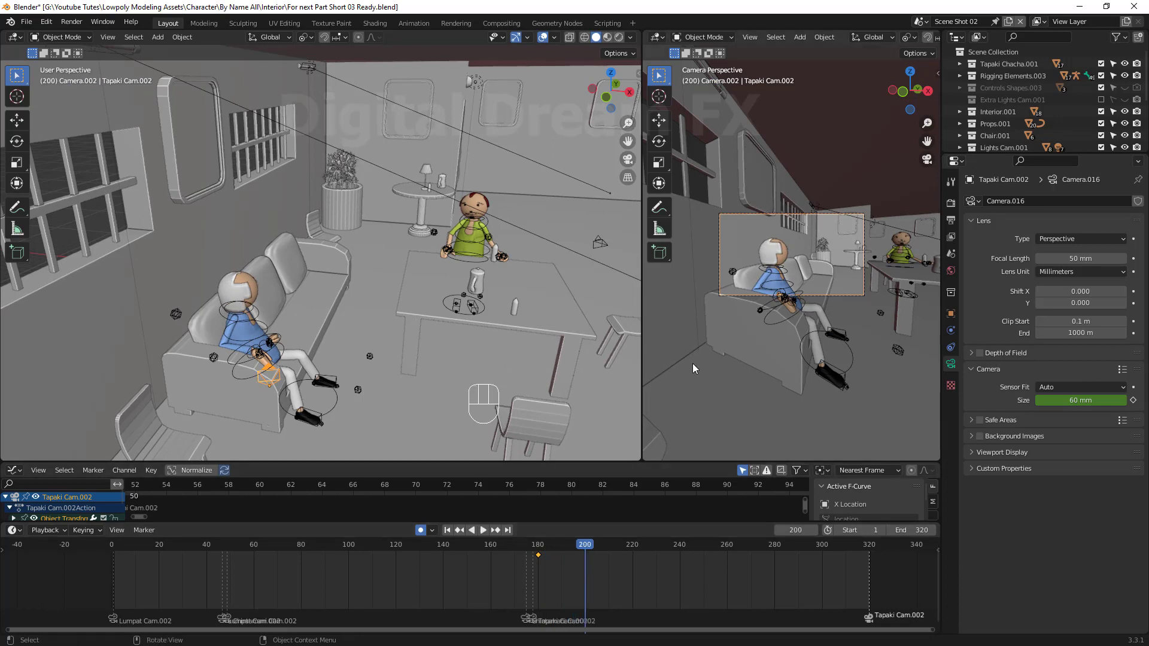
Keyframe the 60 mm focal length at frame 200, then scrub and play the camera shot
key(i)
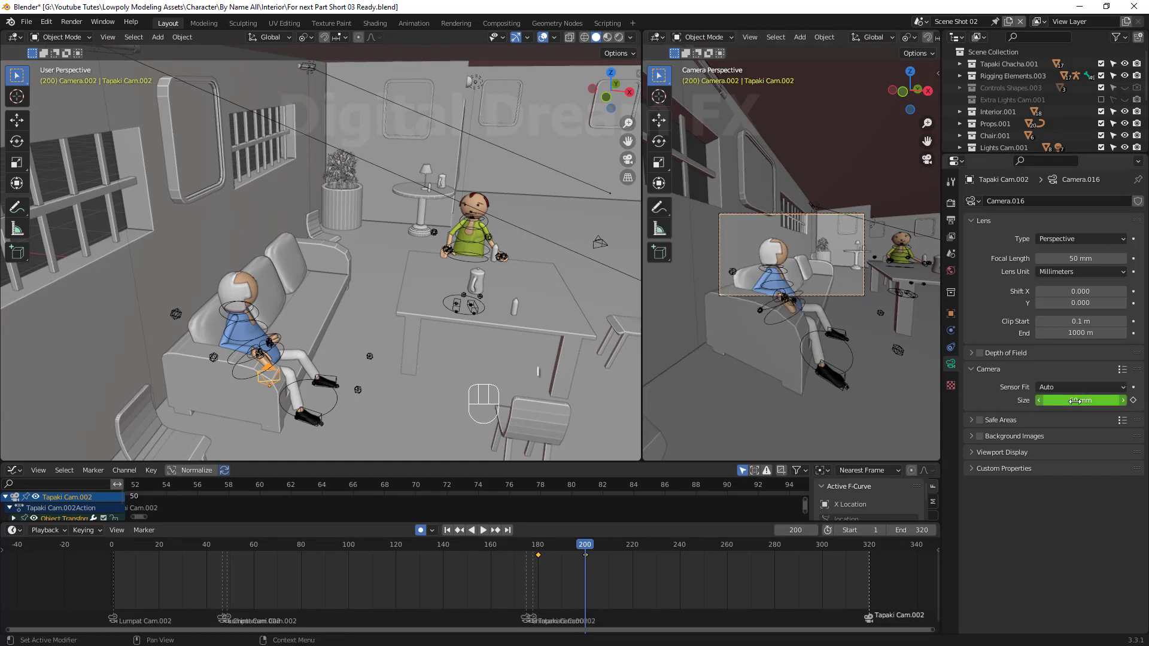
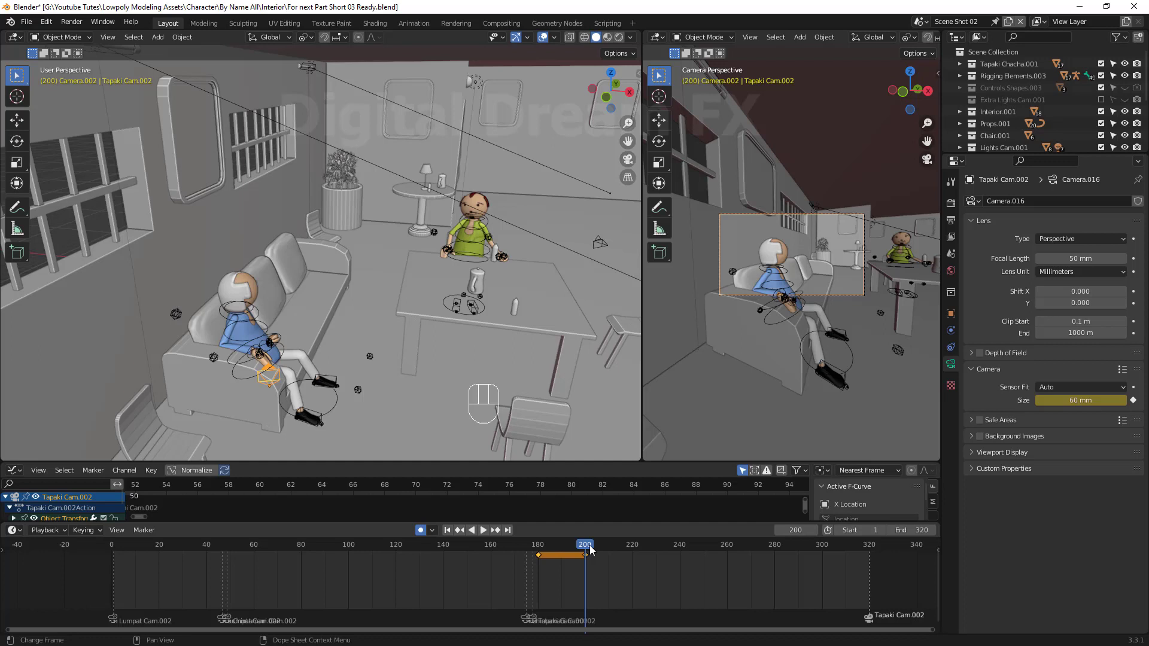
drag(594, 550, 573, 599)
key(space)
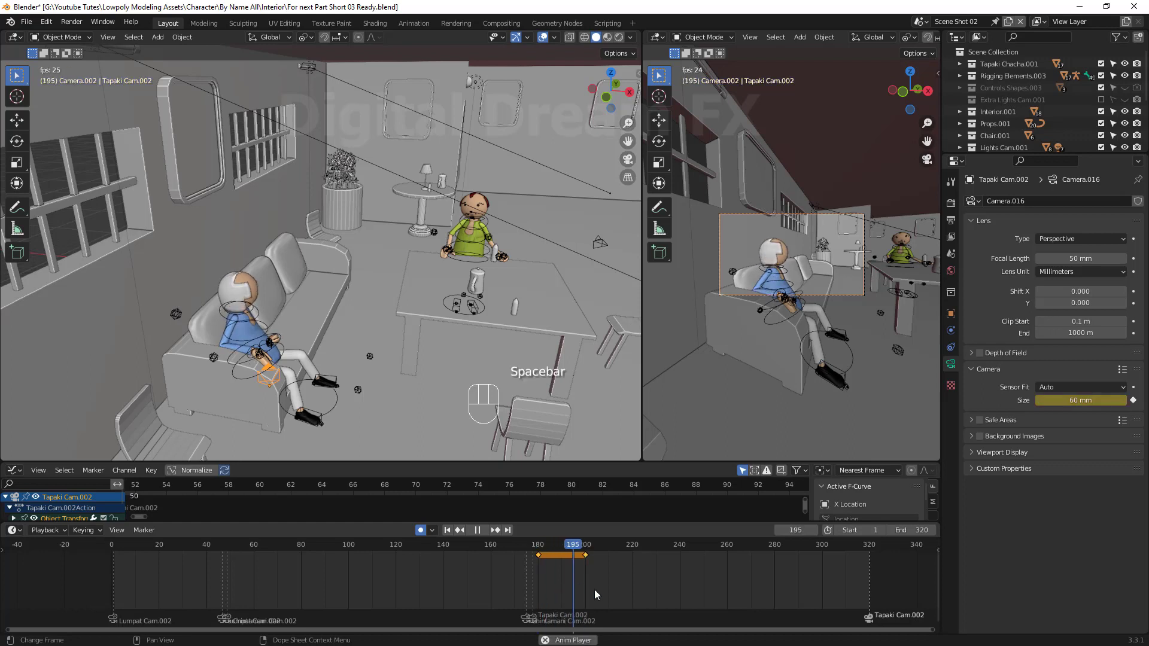
key(space)
At frame 220 rotate the Tapaki camera about 23° around Z with a slight extra twist, auto-keyed
drag(600, 549, 383, 397)
drag(382, 397, 386, 353)
key(r)
key(z)
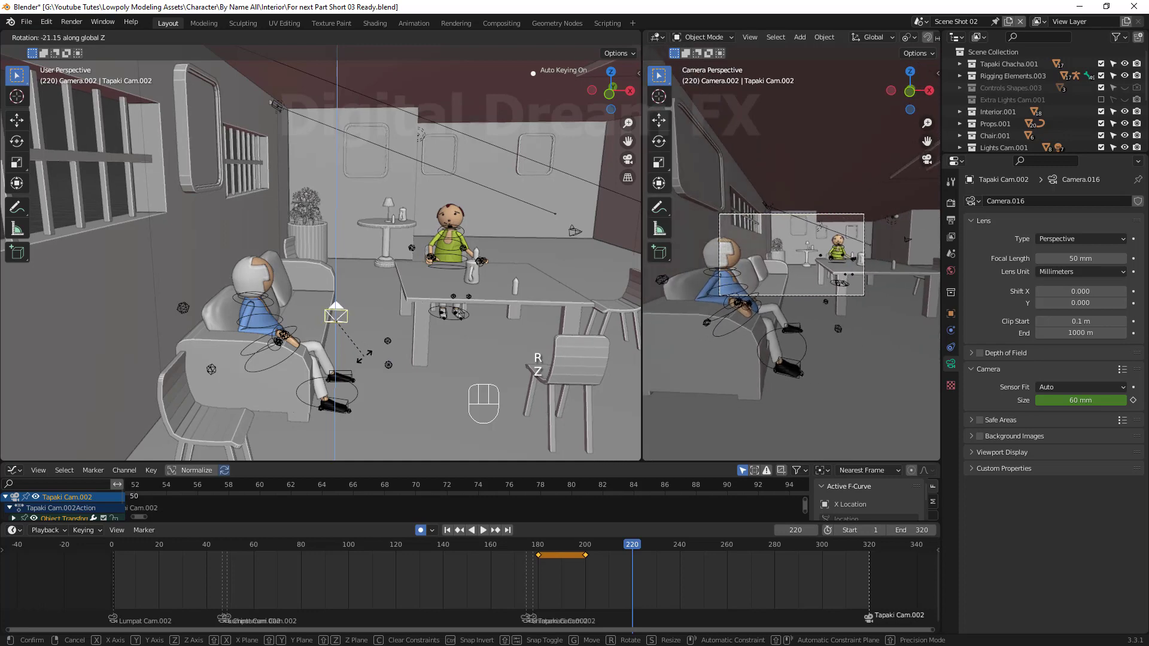
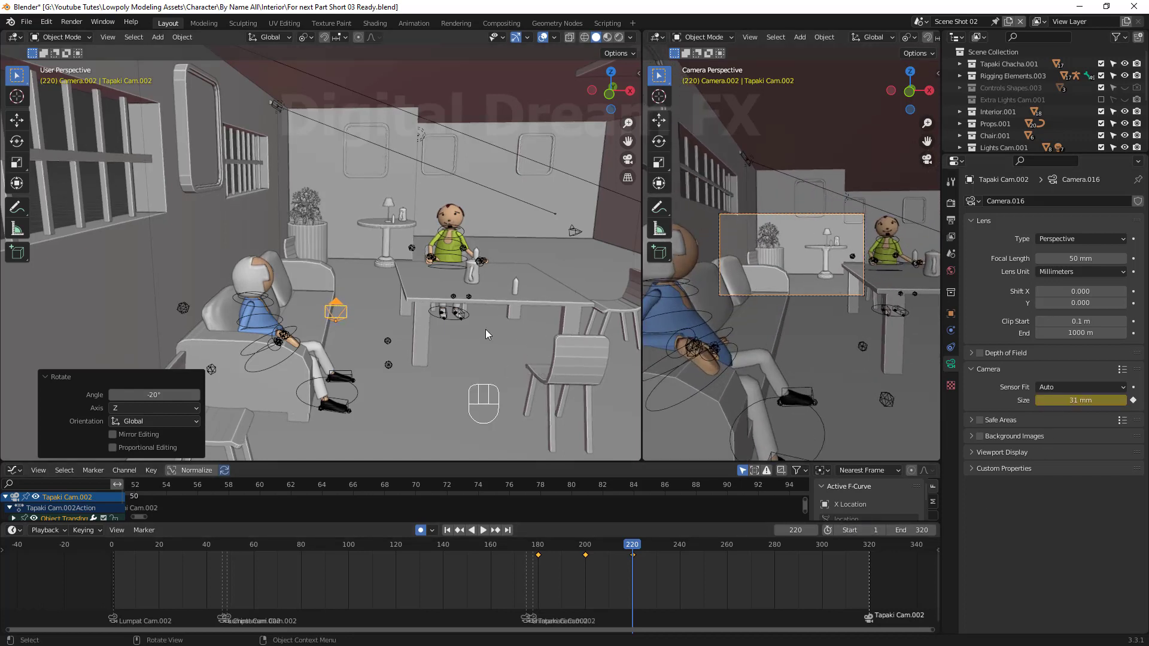
key(r)
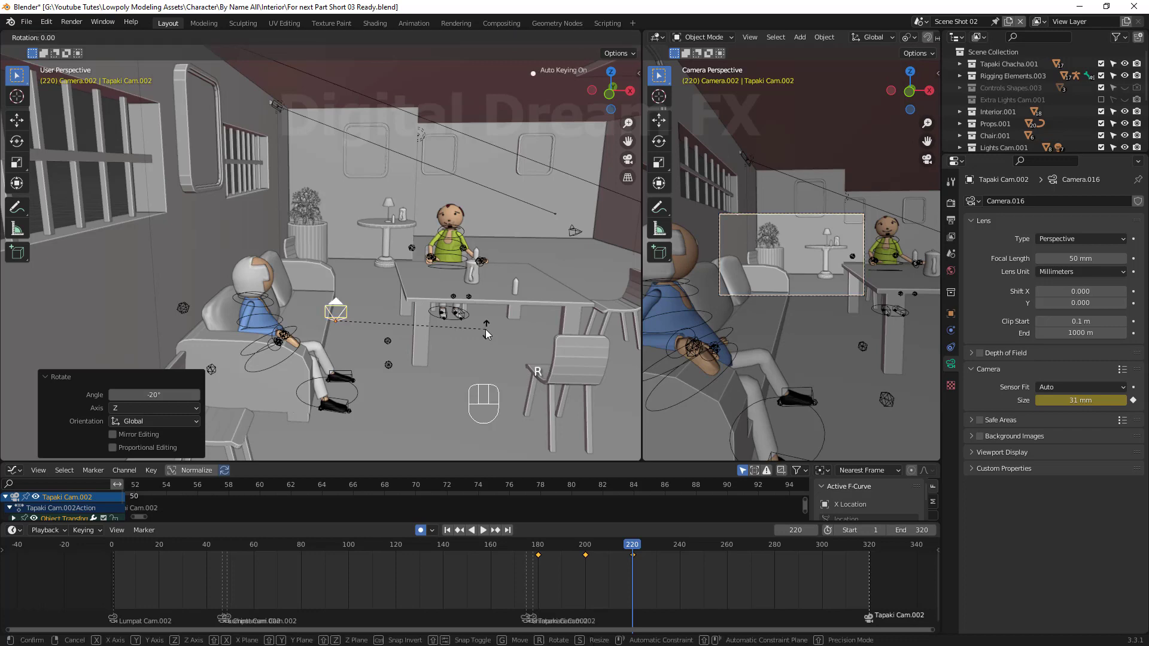
key(z)
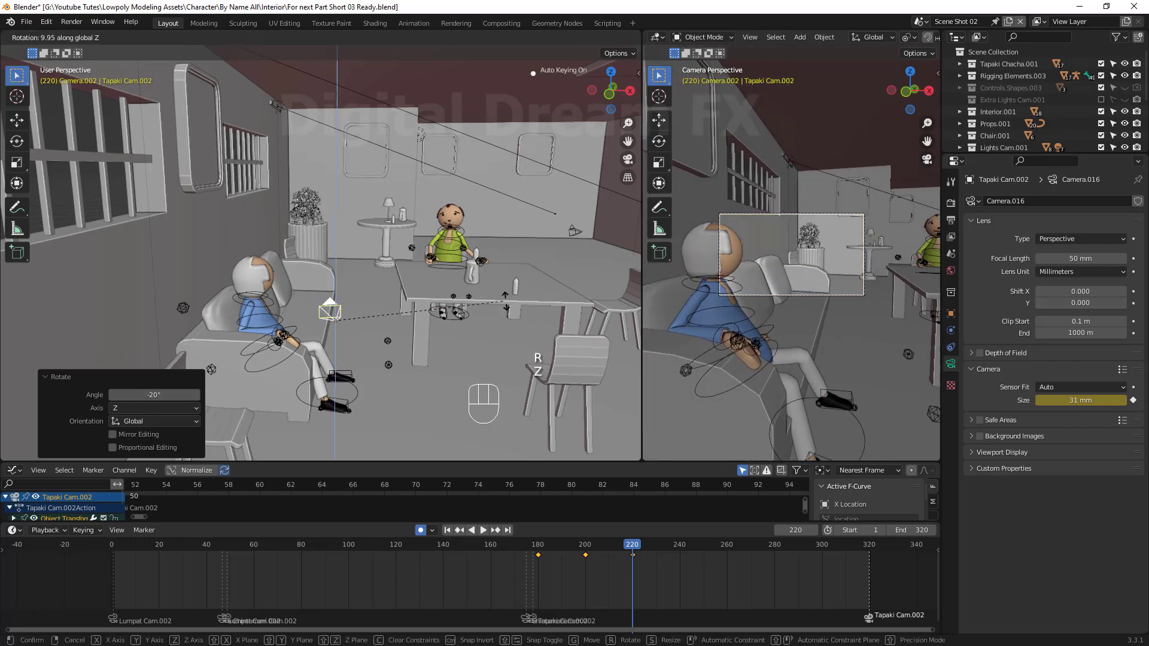
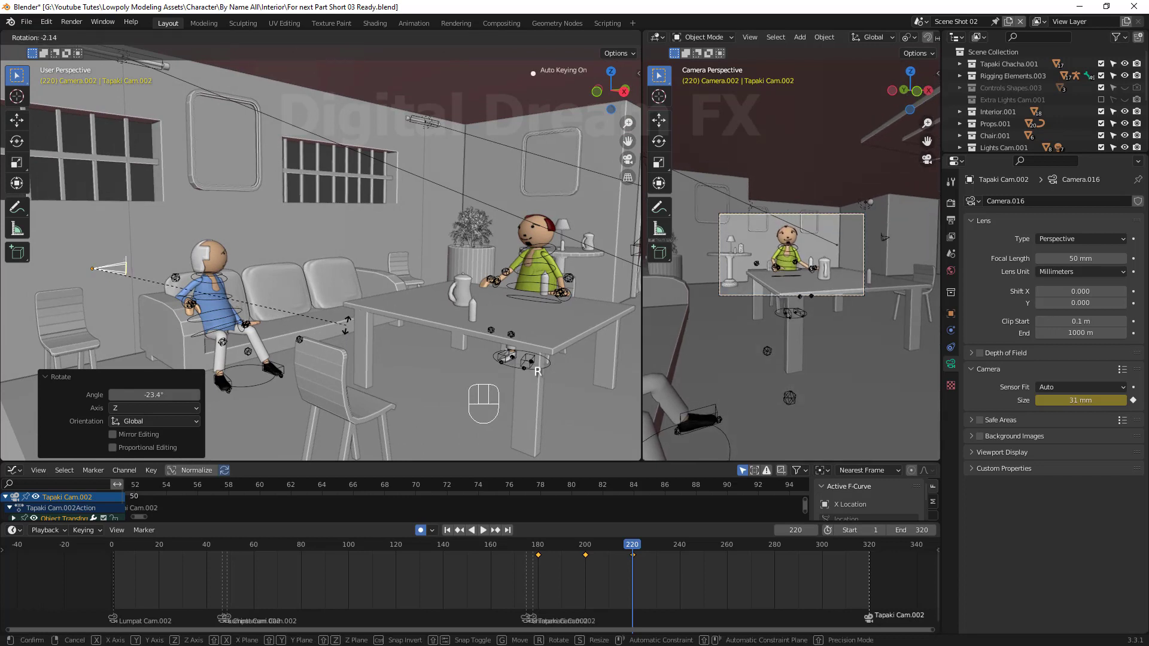
click(350, 330)
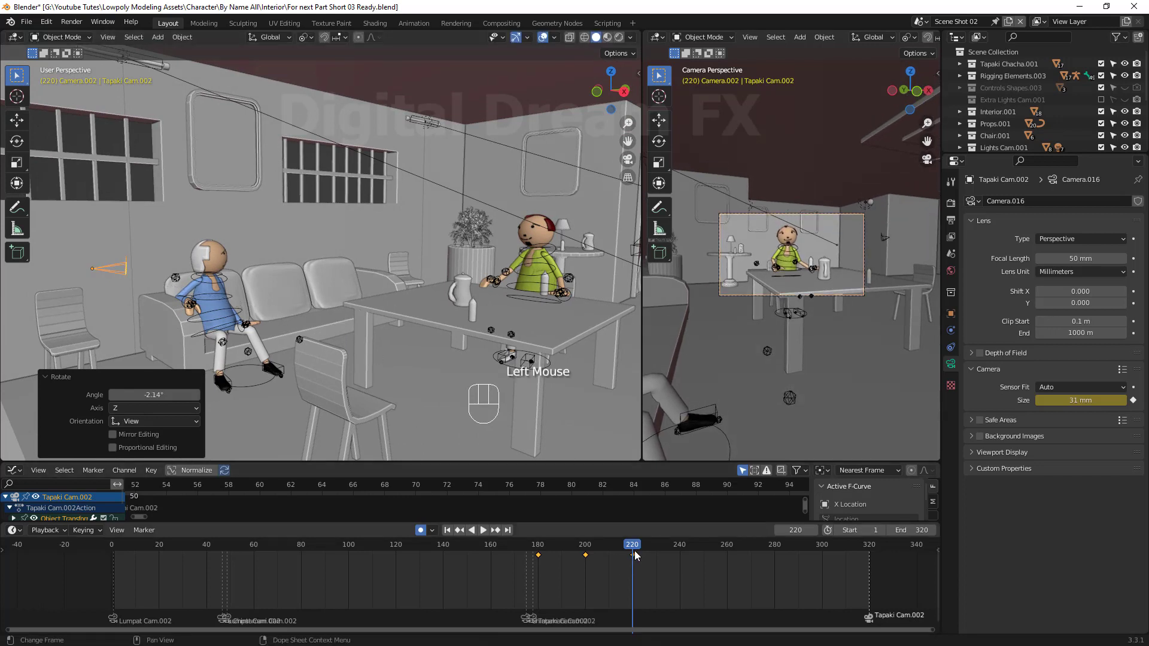
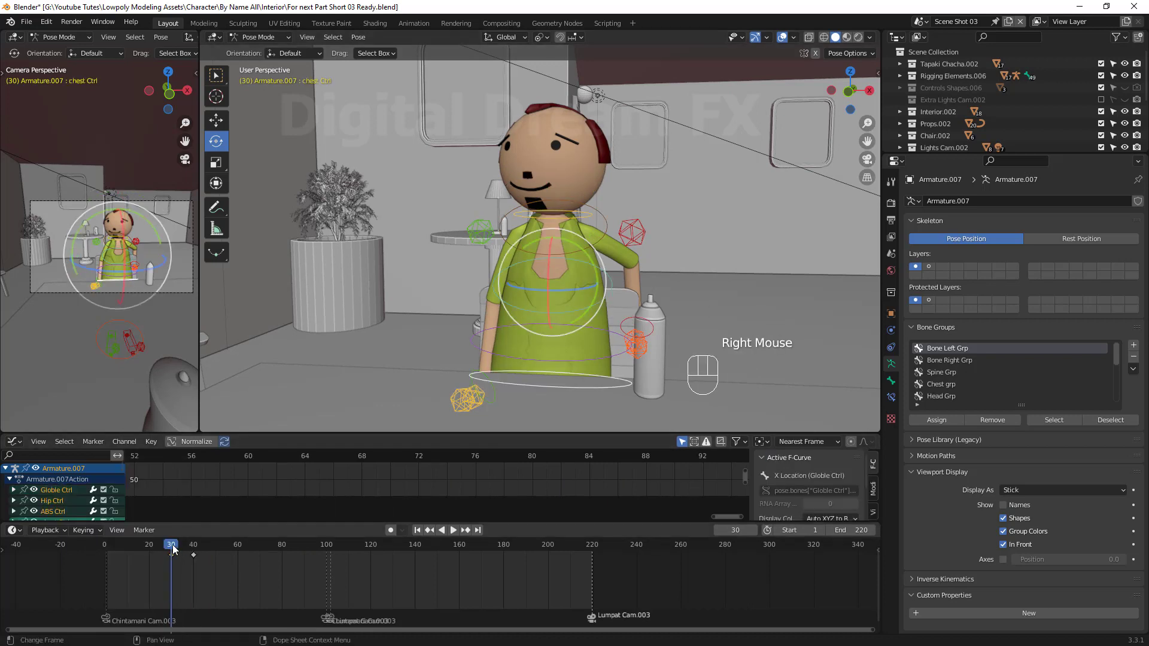
Scrub and replay Scene Shot 03, duplicating a timeline key with Shift+D while reviewing timing
drag(263, 595, 215, 505)
drag(236, 562, 193, 581)
click(198, 561)
key(shift+d)
click(238, 572)
key(space)
key(space)
drag(314, 571, 350, 482)
key(space)
key(space)
drag(317, 568, 335, 585)
Select the spiky-haired boy's Head Ctrl bone and frame it in the viewport
middle_click(767, 315)
click(272, 39)
scroll(down, 3)
click(701, 287)
middle_click(754, 324)
drag(687, 342, 576, 215)
click(579, 208)
key(KP_Decimal)
Set the current frame to 110 for the head turn and replay the shot
scroll(down, 3)
middle_click(552, 301)
scroll(up, 3)
middle_click(572, 296)
drag(266, 43, 264, 78)
key(space)
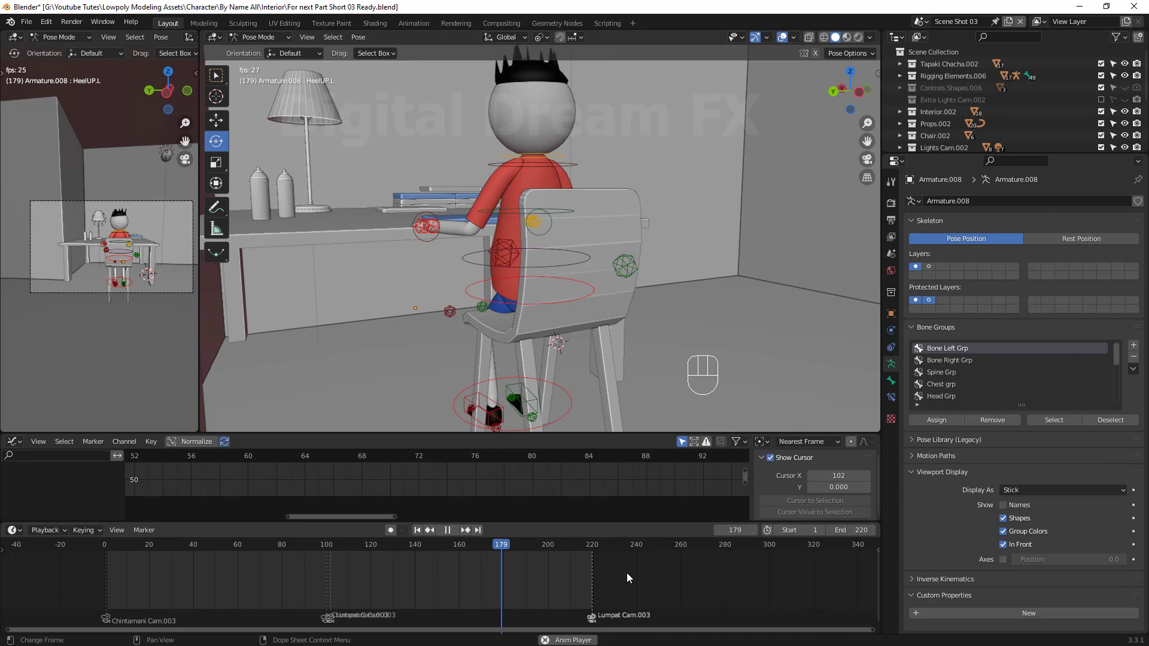
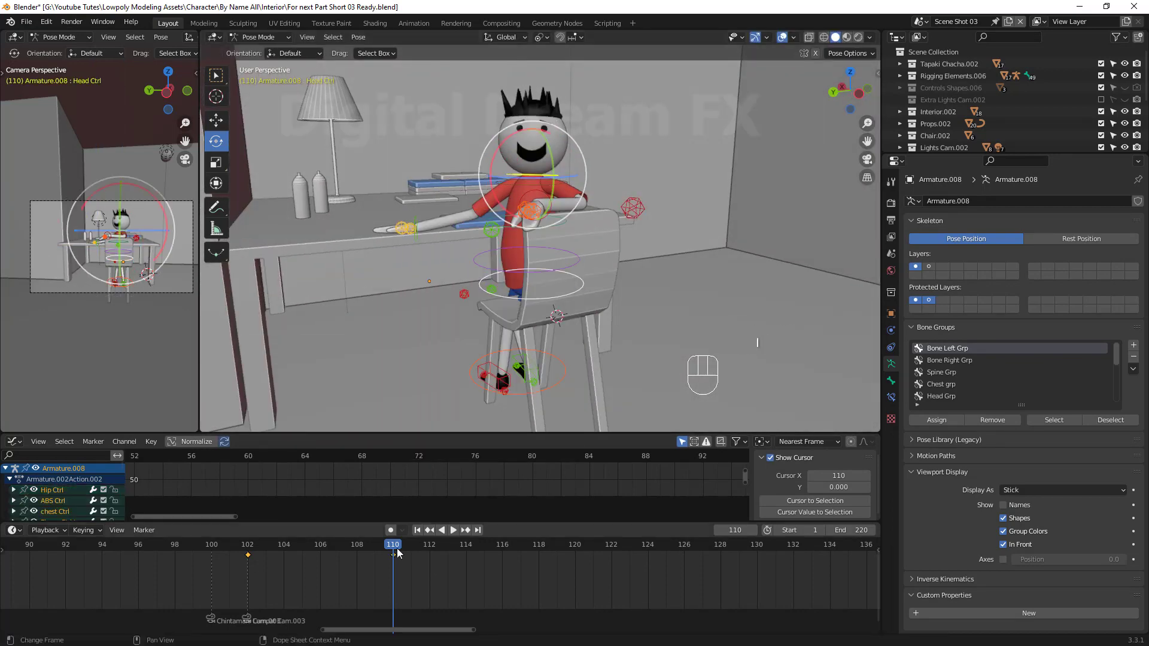
Scrub and replay the timeline around the hand keys to check their timing
click(401, 554)
key(space)
key(space)
scroll(down, 3)
middle_click(516, 586)
scroll(up, 3)
middle_click(418, 591)
click(365, 567)
key(space)
key(space)
click(404, 554)
Duplicate the selected pose keys with Shift+D and drag the copies later, then replay
click(179, 565)
key(shift+d)
right_click(405, 591)
key(a)
click(562, 272)
key(a)
drag(151, 550, 248, 588)
key(shift+d)
drag(400, 549, 518, 571)
key(space)
Grab Hand Ctrl.R up into a raised pose and insert a keyframe for it
click(438, 557)
click(418, 219)
drag(481, 333, 558, 307)
key(g)
drag(552, 283, 586, 320)
click(613, 328)
drag(593, 298, 531, 234)
click(456, 136)
drag(541, 277, 508, 199)
key(g)
click(534, 213)
key(a)
key(i)
Stop playback, jump to frame 160, duplicate the hand key and shift it later in time
click(416, 566)
key(space)
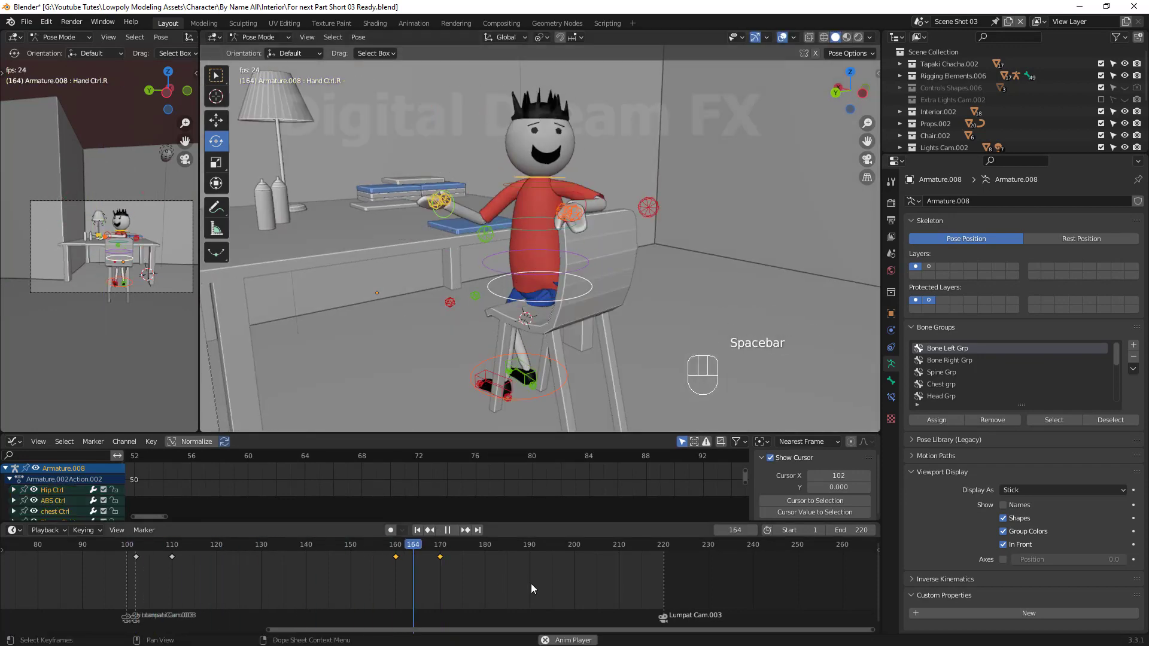
key(space)
drag(554, 551, 462, 263)
click(421, 227)
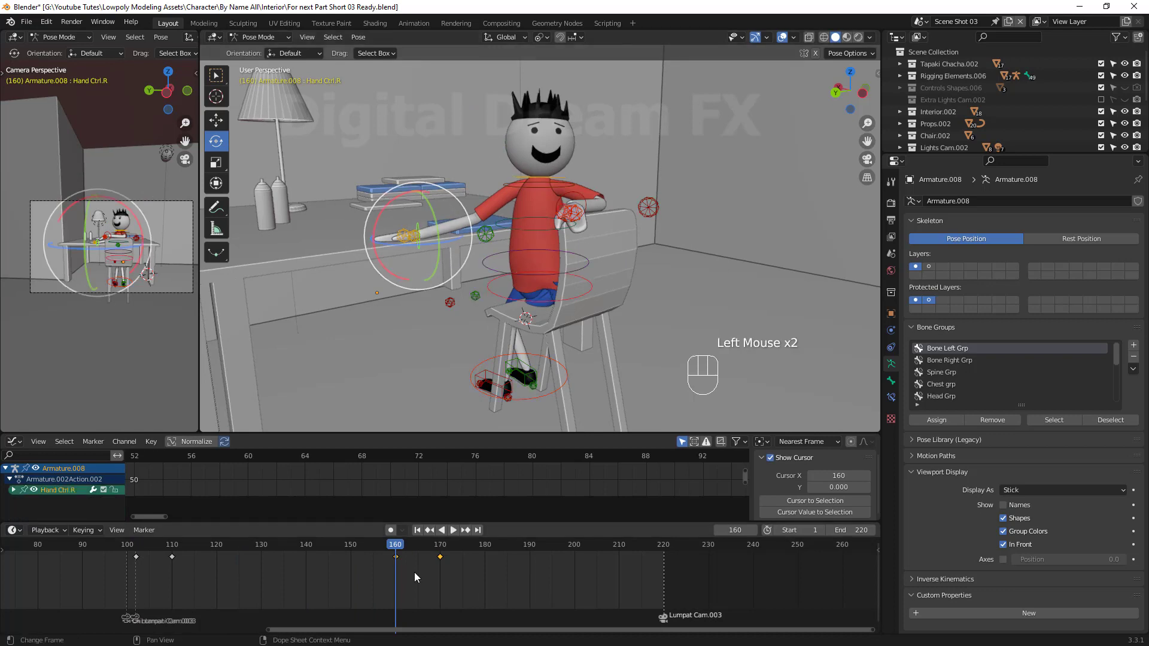
key(shift+d)
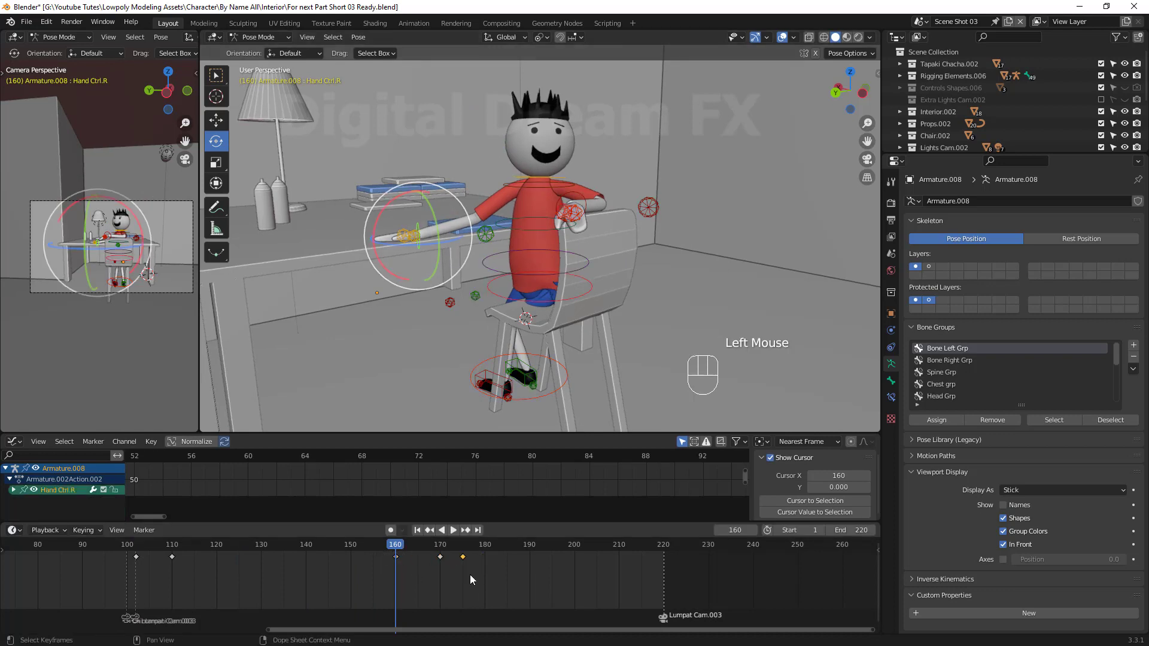
drag(410, 554, 482, 575)
click(467, 563)
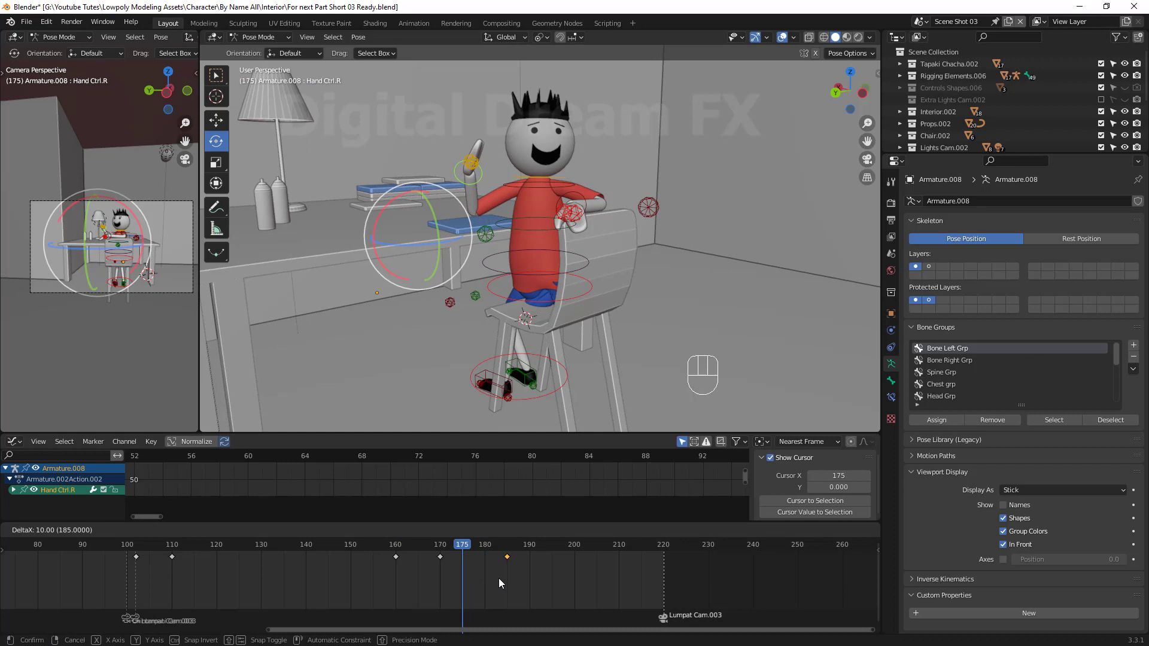
Reselect the hand keys, duplicate them again toward frames 170–188 and replay
click(432, 559)
click(577, 288)
key(a)
drag(443, 563, 454, 552)
key(shift+d)
click(496, 562)
key(space)
key(space)
Review playback from several frames, undoing one stray key move
click(307, 582)
key(space)
key(space)
click(539, 568)
key(space)
key(space)
click(533, 557)
key(ctrl+z)
double_click(491, 566)
key(space)
key(space)
Insert hand and head keyframes at two later frames and replay from around frame 80
click(512, 550)
click(549, 165)
key(i)
click(521, 556)
click(532, 158)
key(i)
drag(523, 554, 554, 392)
key(space)
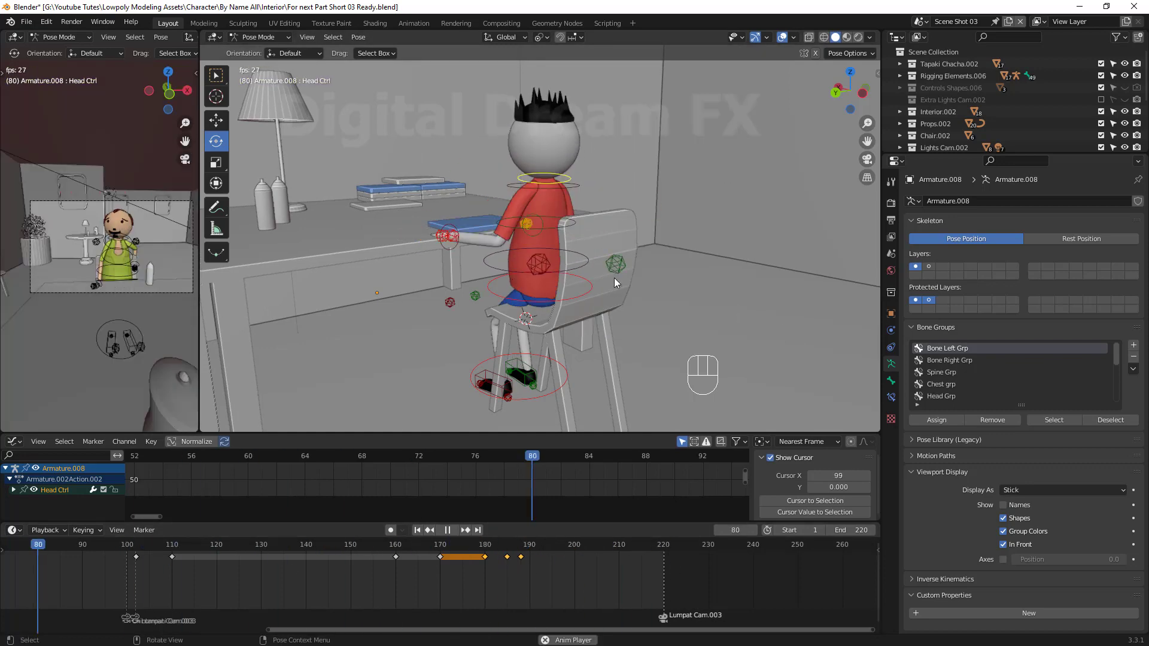
Stop the Scene Shot 03 playback at frame 32
key(space)
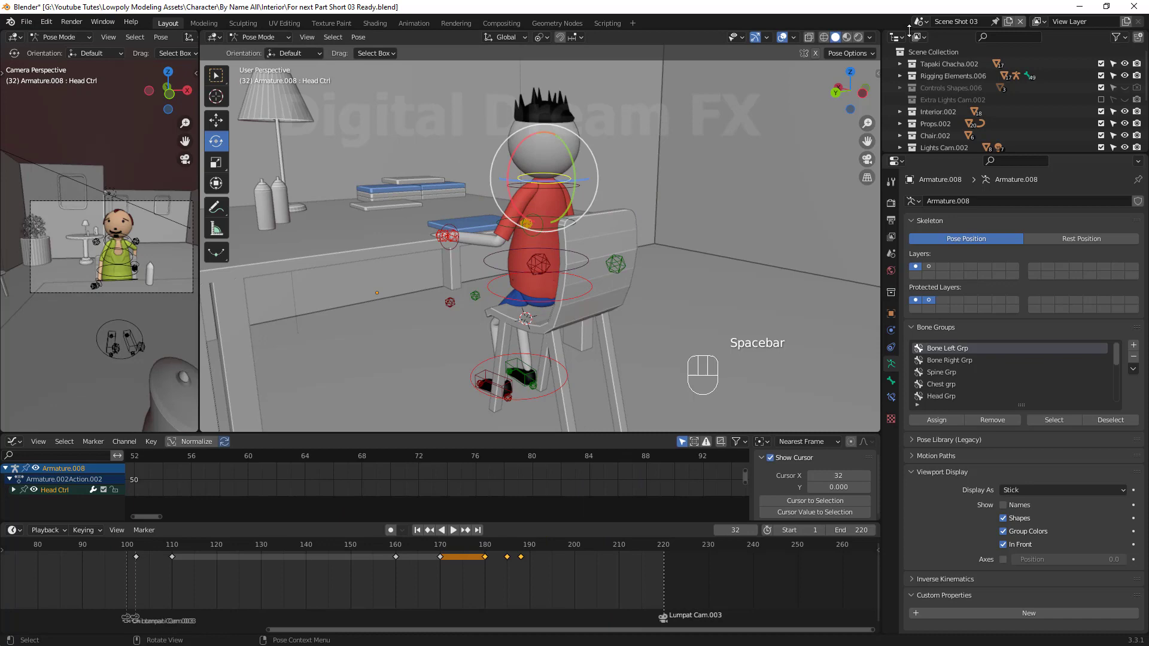
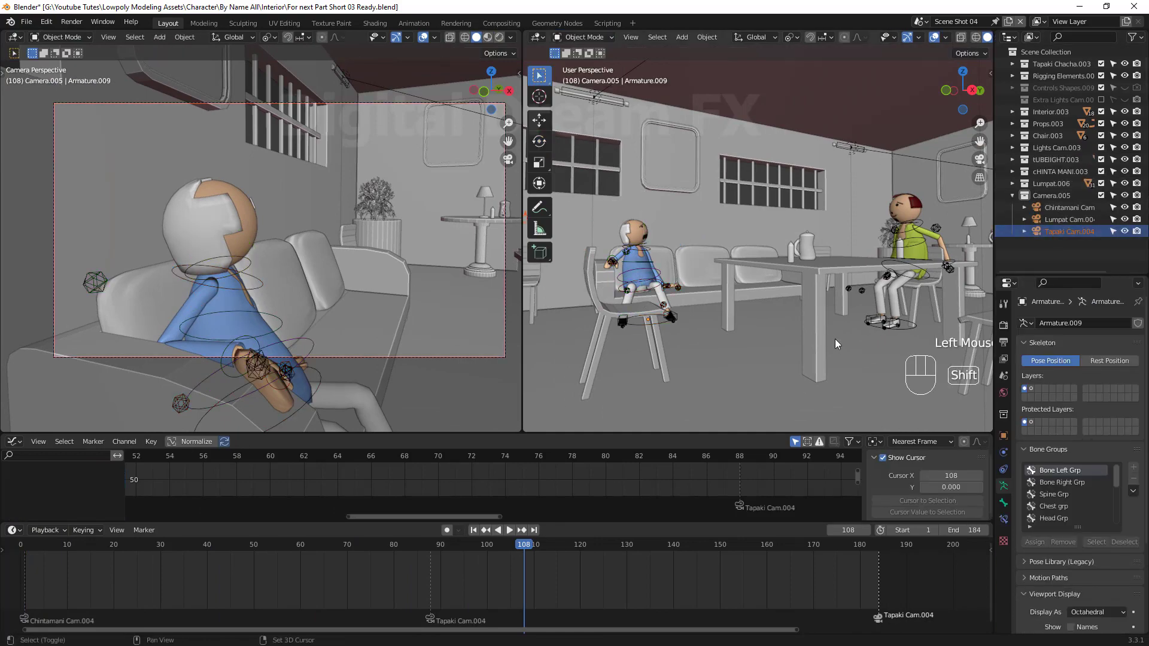
Orbit around the Scene Shot 04 set to view the seated blue-shirted man and select Tapaki Cam.004
middle_click(816, 356)
middle_click(791, 355)
middle_click(703, 267)
middle_click(728, 271)
middle_click(793, 253)
middle_click(666, 266)
middle_click(707, 194)
click(810, 315)
Rotate Tapaki Cam.004 around Z and move it back to widen the shot at frame 108
middle_click(811, 341)
middle_click(862, 298)
drag(731, 321, 792, 324)
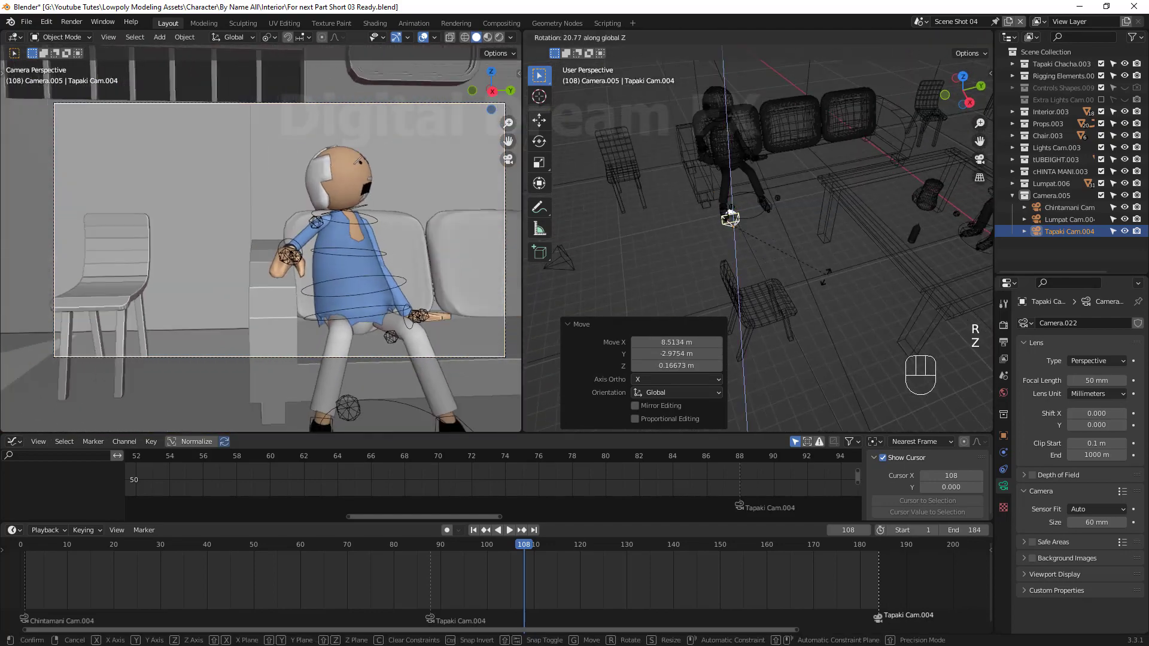
drag(844, 306, 892, 259)
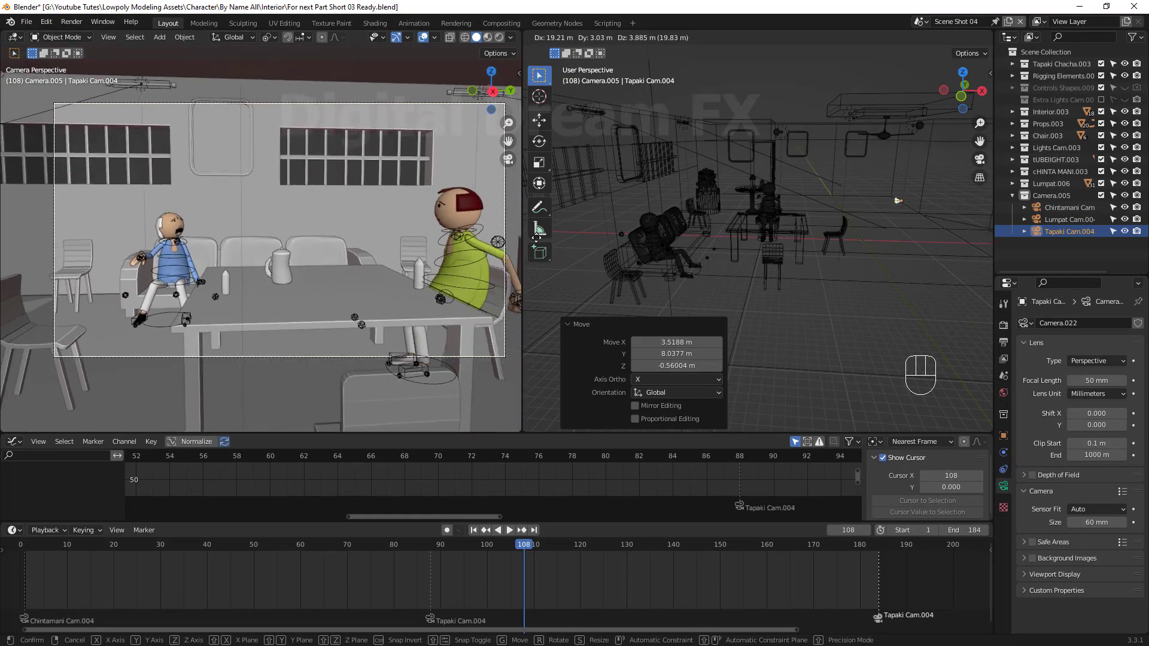
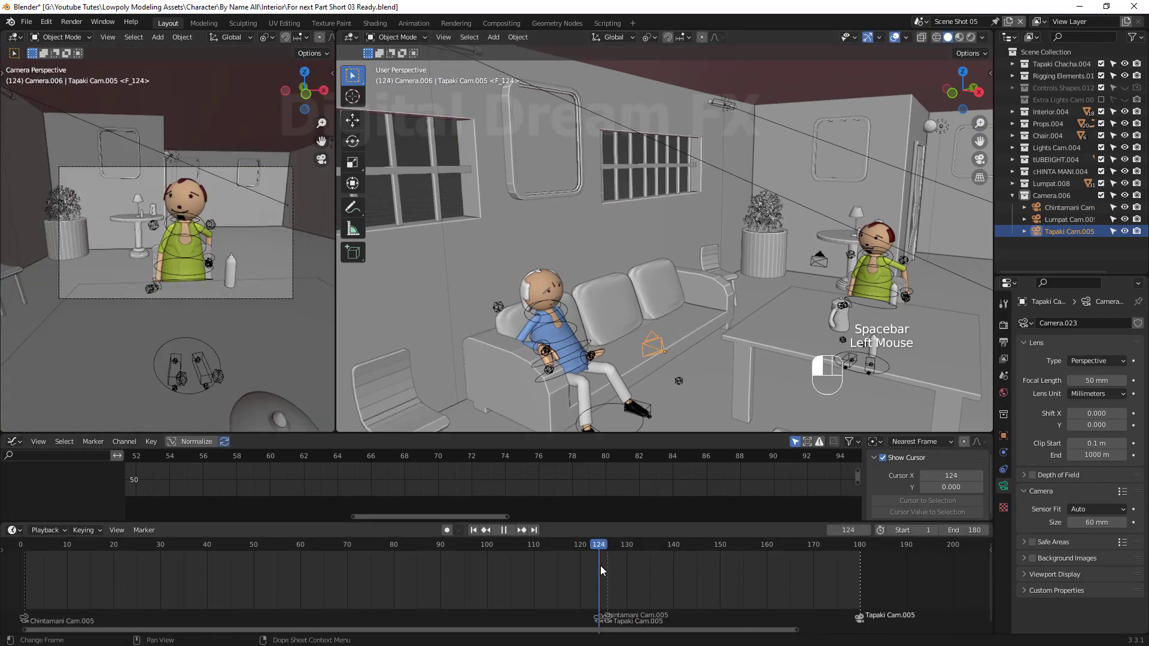
At frame 126 key Hand Ctrl L at rest, then raise the left arm out and key the raised pose
drag(395, 35, 416, 110)
drag(562, 312, 540, 280)
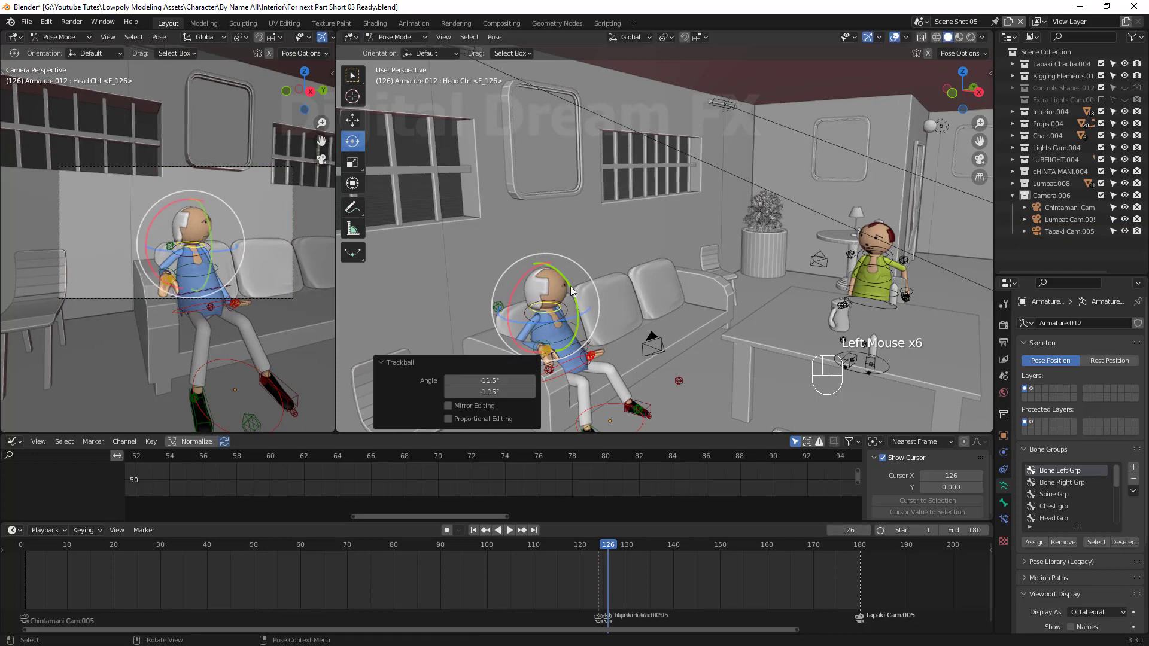
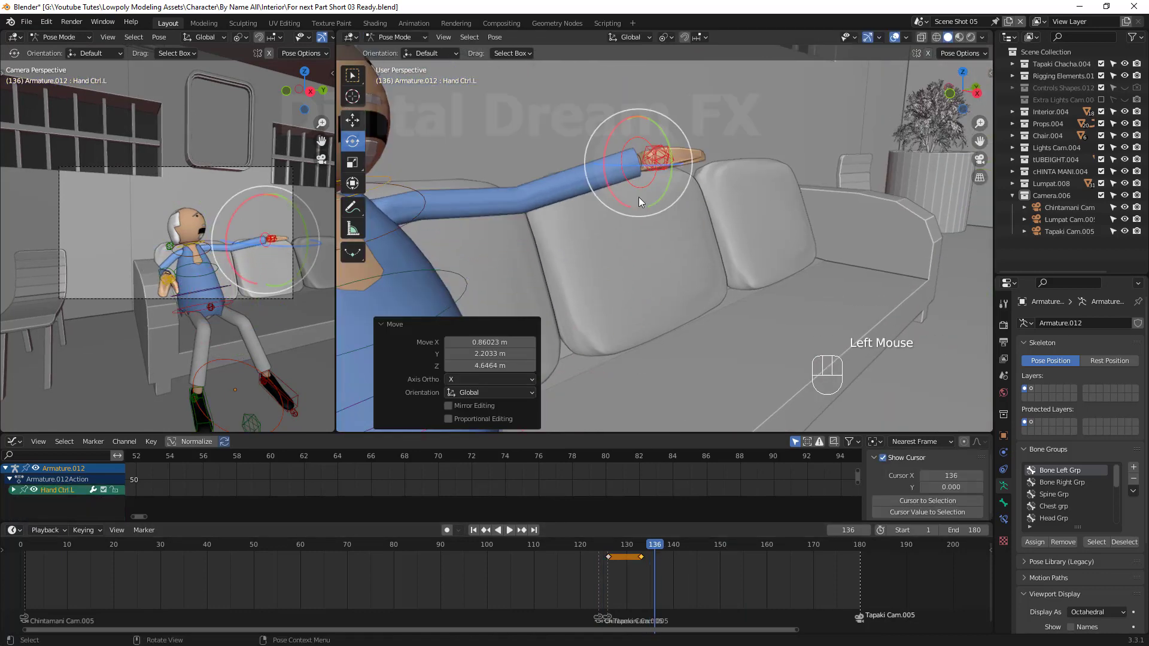
click(617, 134)
click(632, 129)
key(i)
drag(660, 552, 633, 571)
key(space)
key(space)
Spread the hand keyframes later and copy the first pair to around frame 150–157
drag(695, 554, 612, 588)
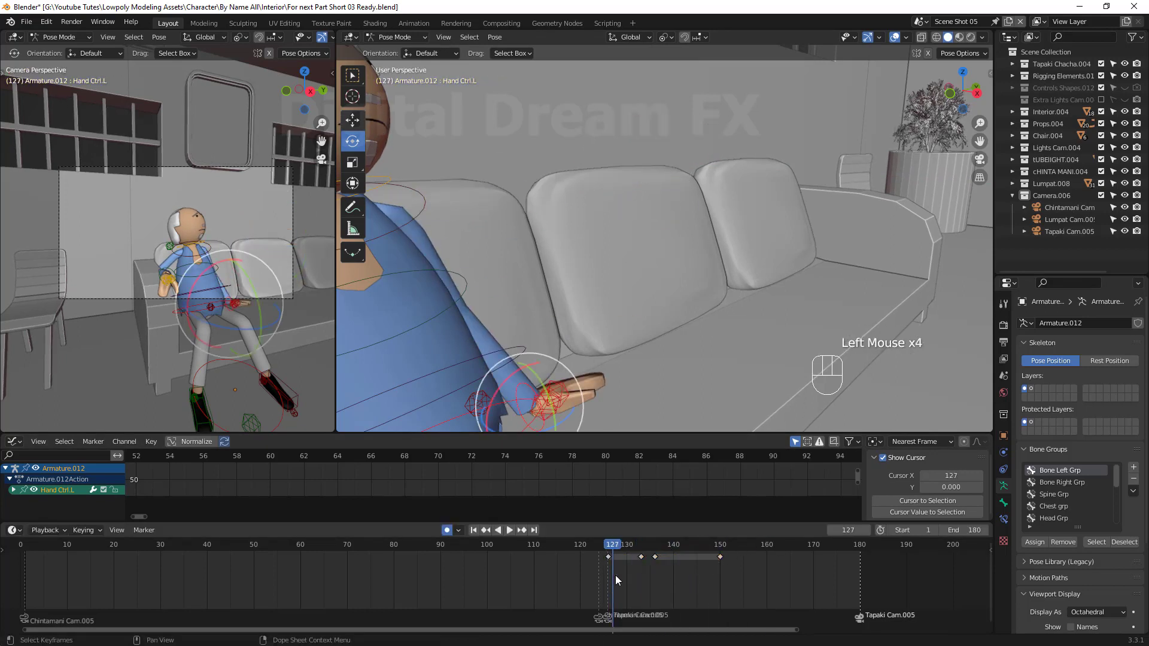
drag(614, 566, 608, 560)
click(608, 560)
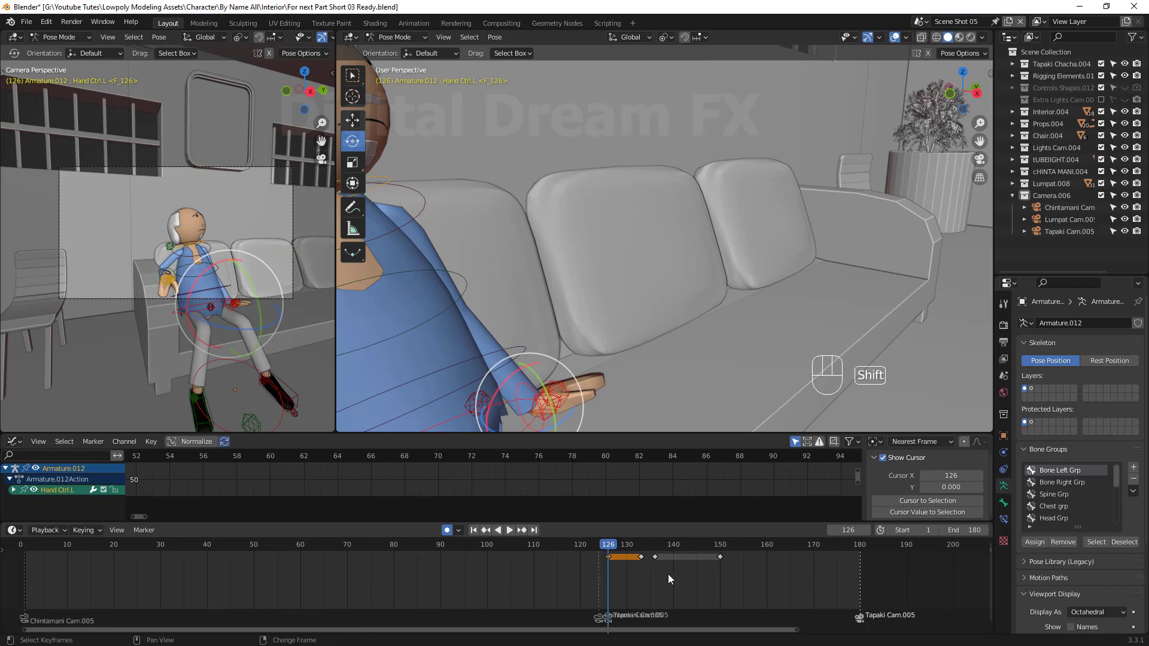
click(800, 588)
key(space)
key(space)
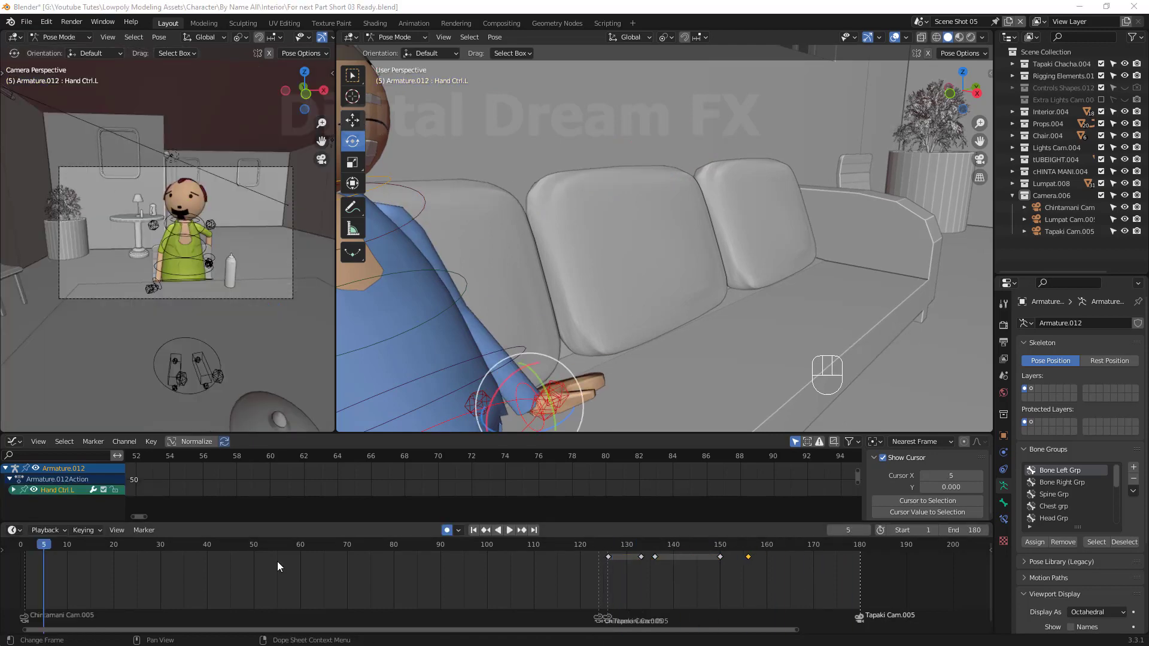
Play back Scene Shot 05 in the enlarged camera view to review the arm raise
key(space)
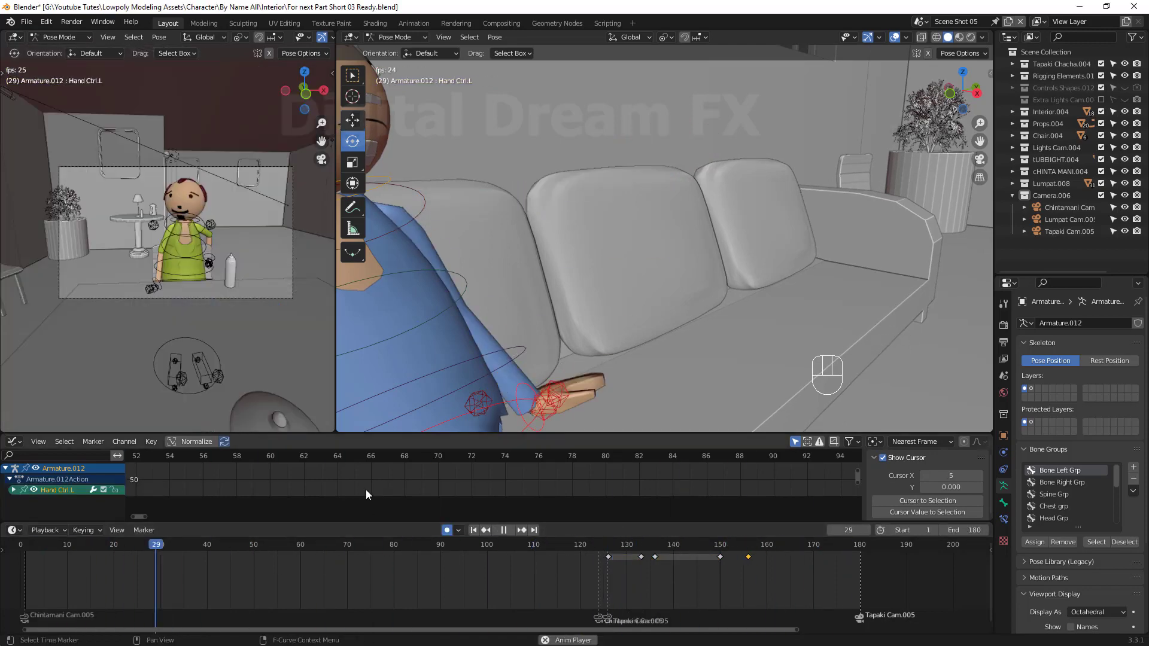
key(space)
key(space)
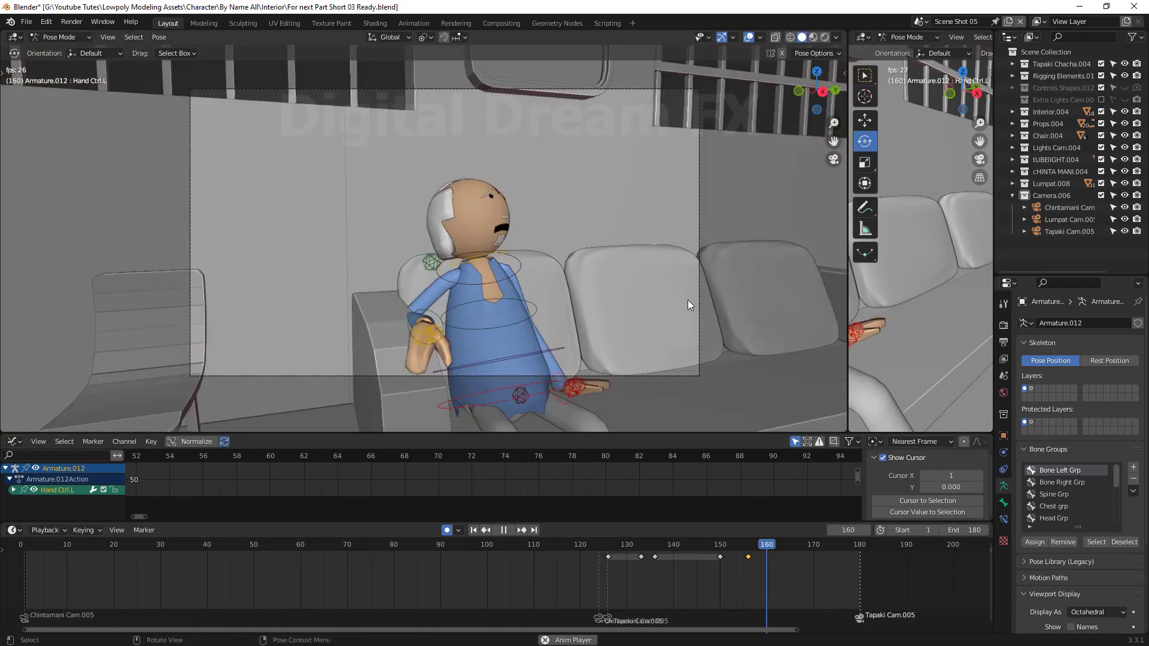
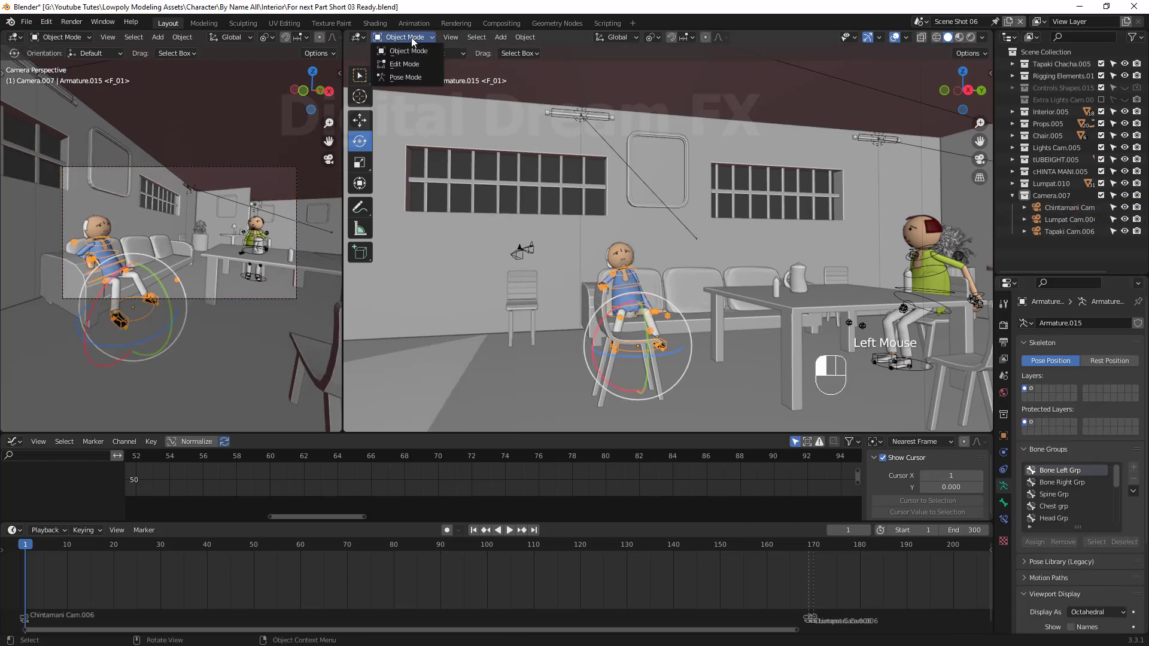
In Pose Mode, key all of the seated character's bones as the starting pose and review playback
click(604, 243)
click(614, 226)
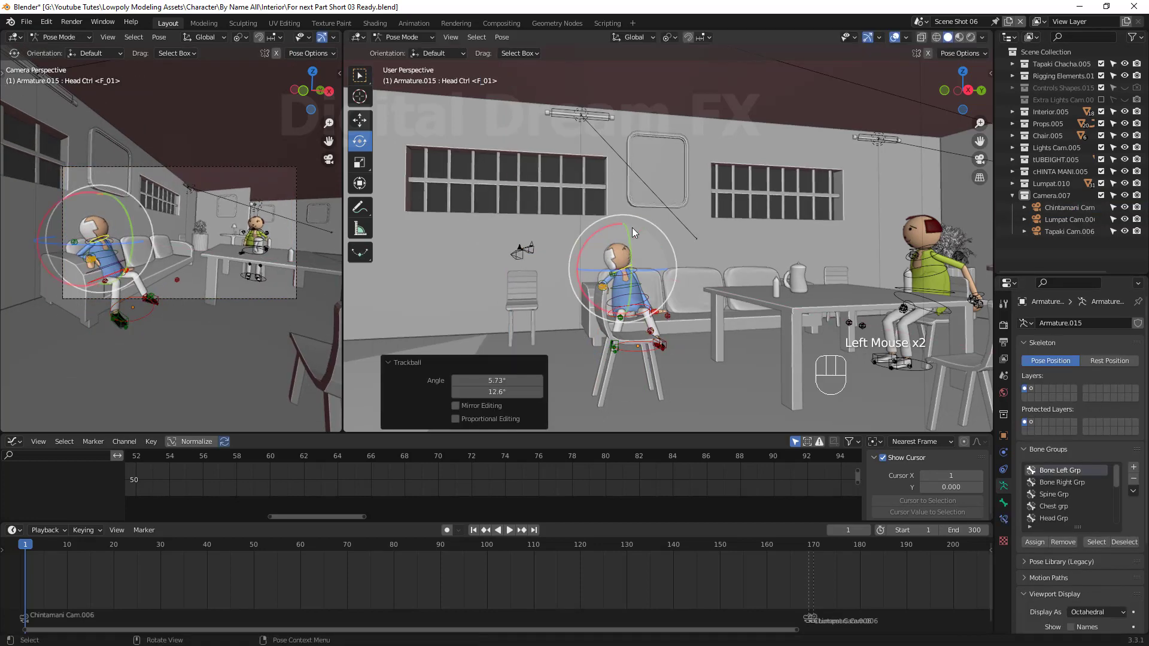
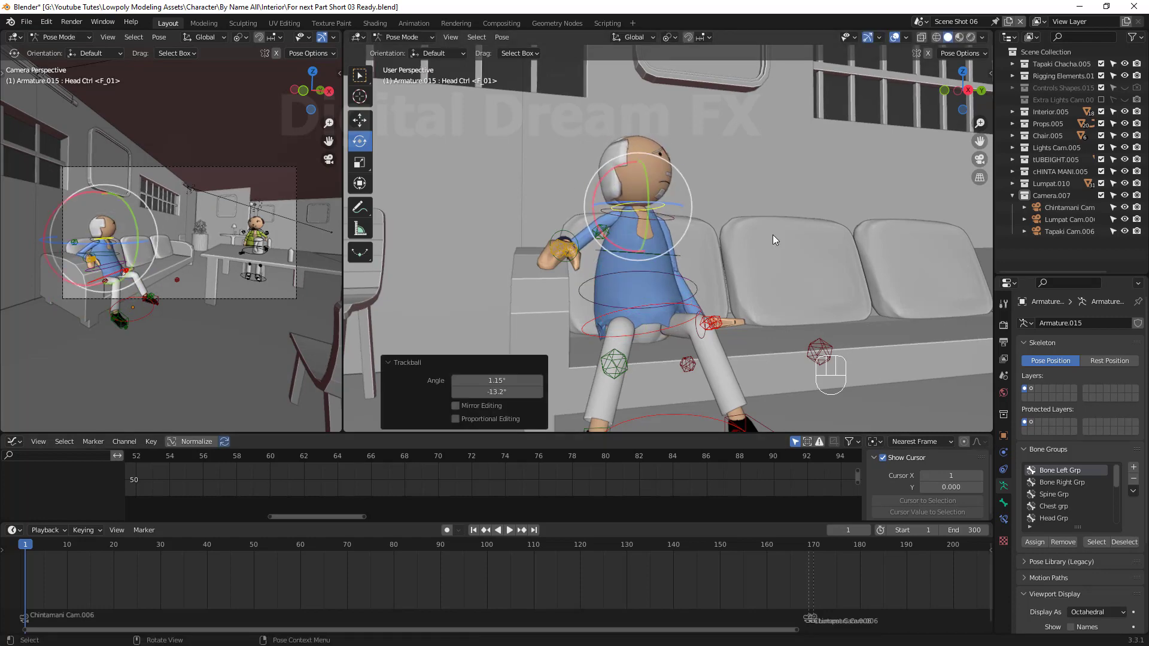
key(a)
key(i)
key(space)
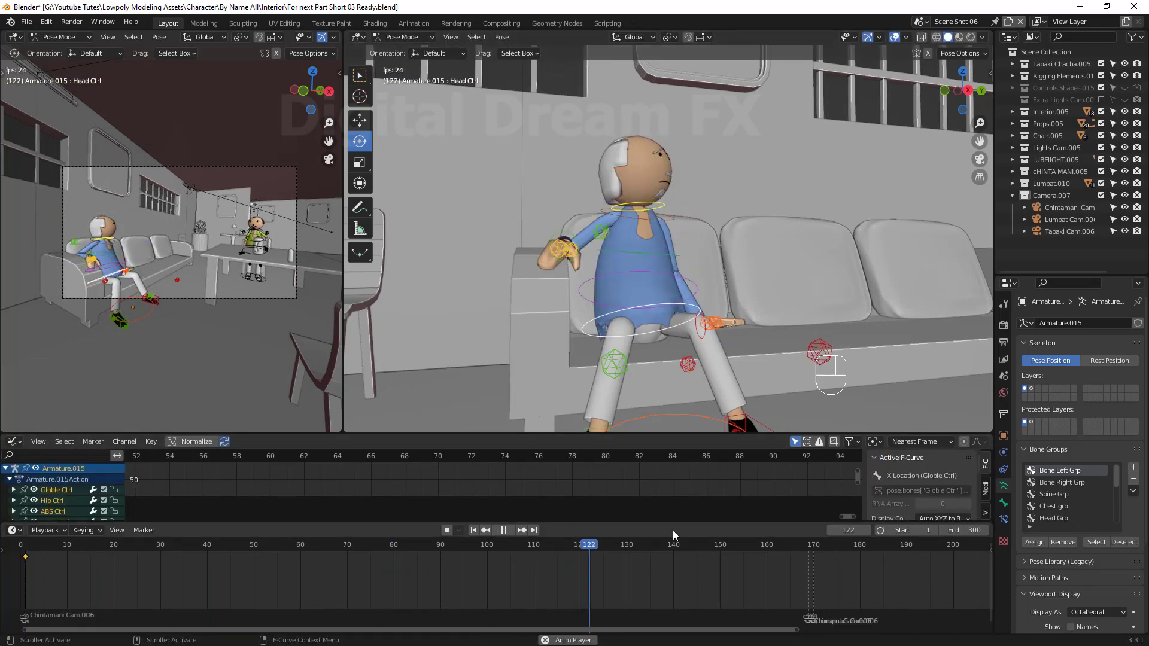
key(space)
Adjust the right elbow's bend, key it, and check the motion with playback
click(593, 249)
drag(605, 238, 612, 290)
key(g)
click(593, 280)
click(784, 554)
key(g)
drag(629, 267, 335, 368)
key(space)
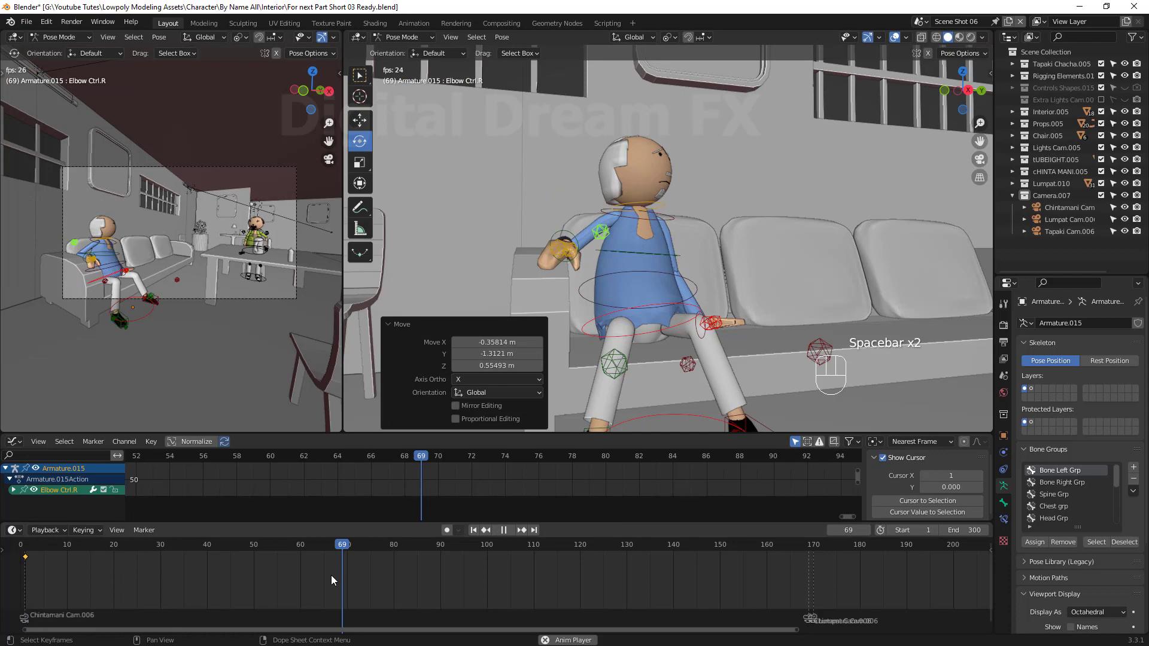
key(space)
key(space)
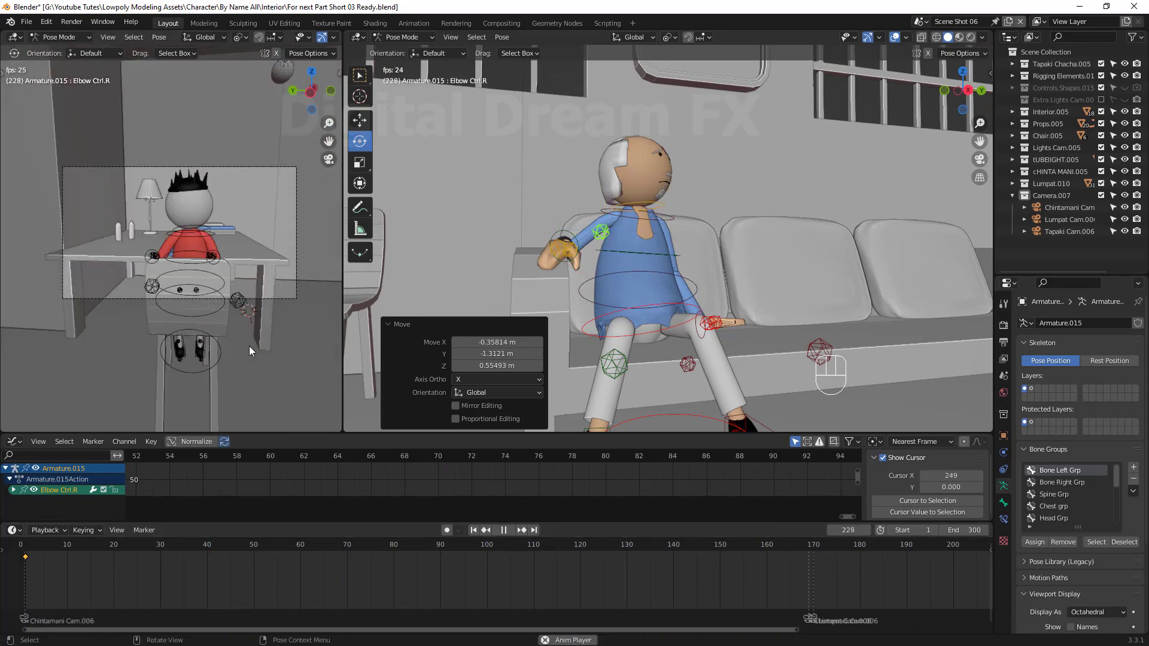
key(space)
Select the head control's starting keyframes and slide them three frames later
scroll(down, 3)
middle_click(479, 573)
scroll(up, 3)
middle_click(485, 569)
drag(487, 576, 350, 442)
middle_click(665, 327)
scroll(up, 3)
middle_click(694, 331)
click(635, 244)
drag(335, 574, 444, 543)
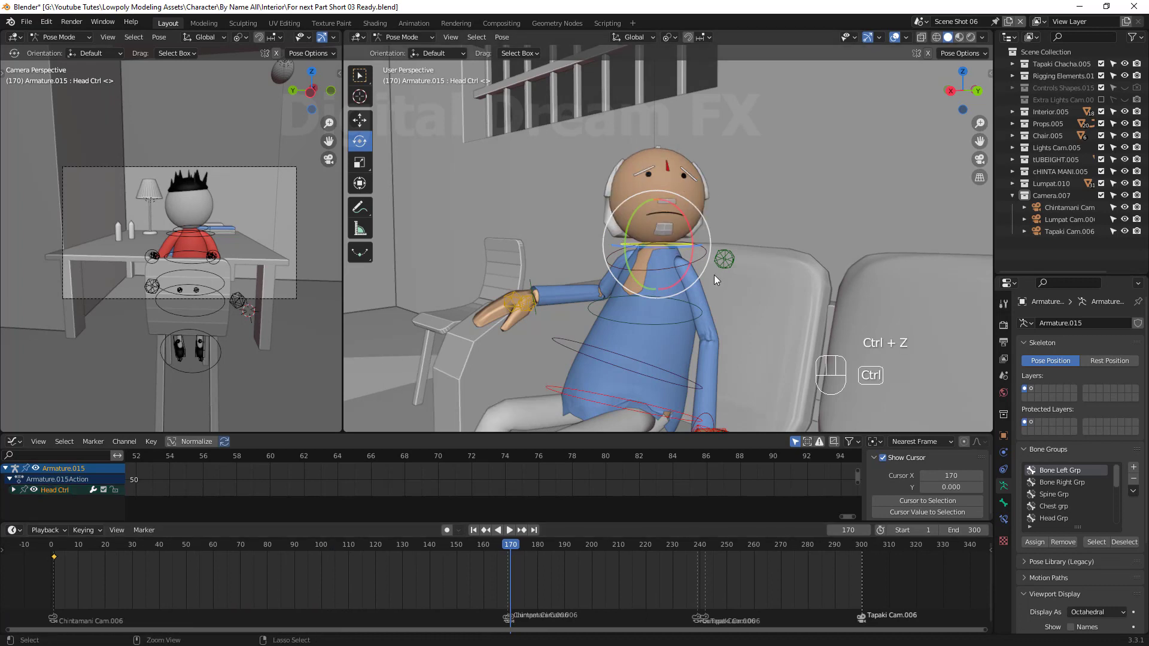
right_click(374, 574)
key(a)
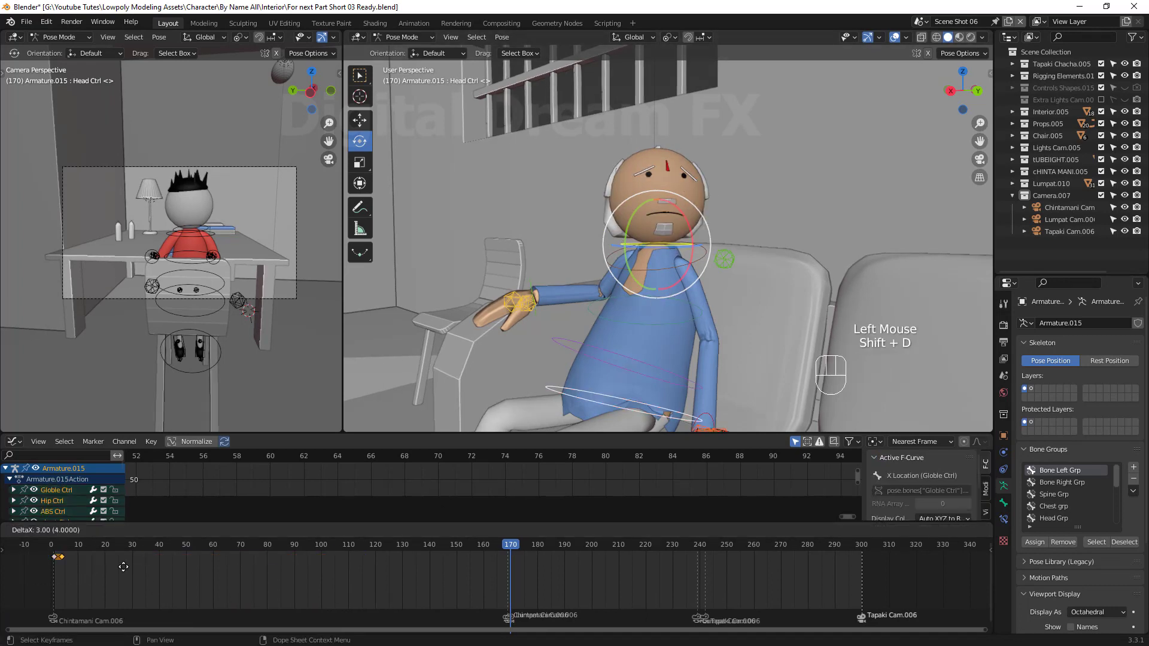
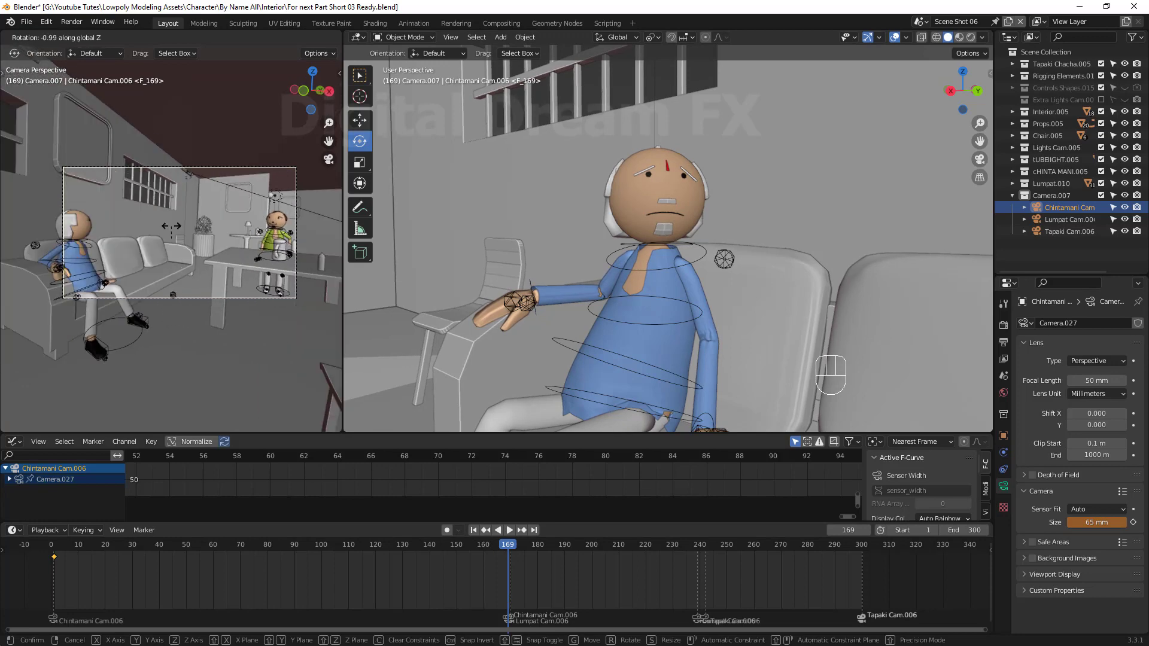
Confirm Chintamani Cam.006's re-aimed rotation and keyframe it
click(173, 227)
key(i)
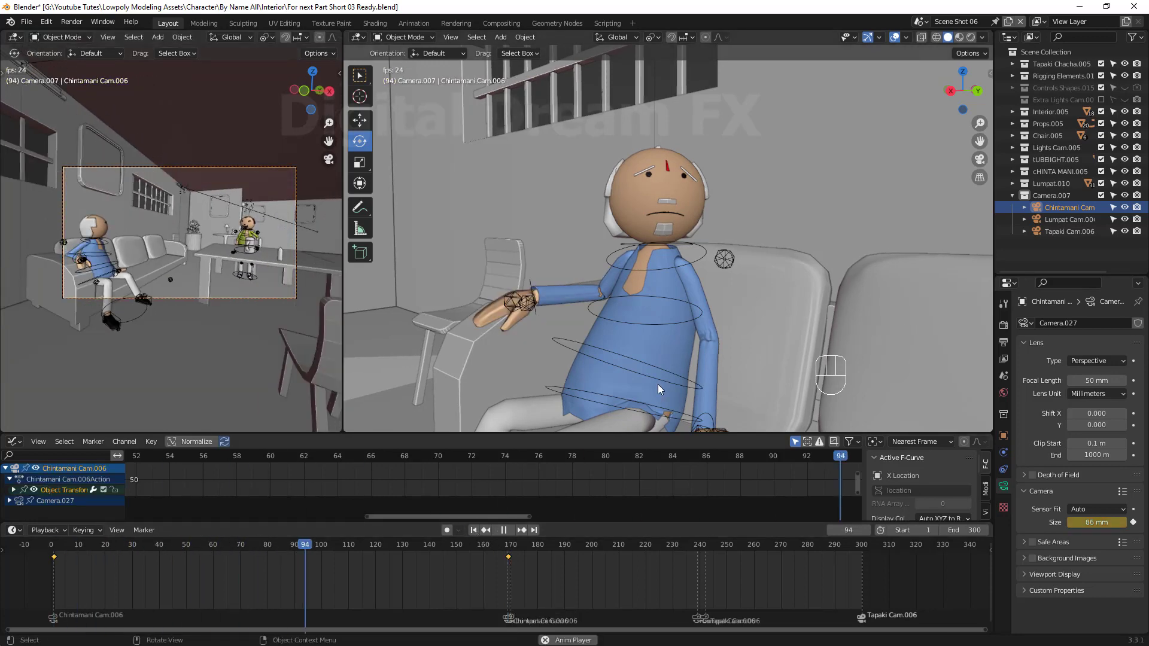
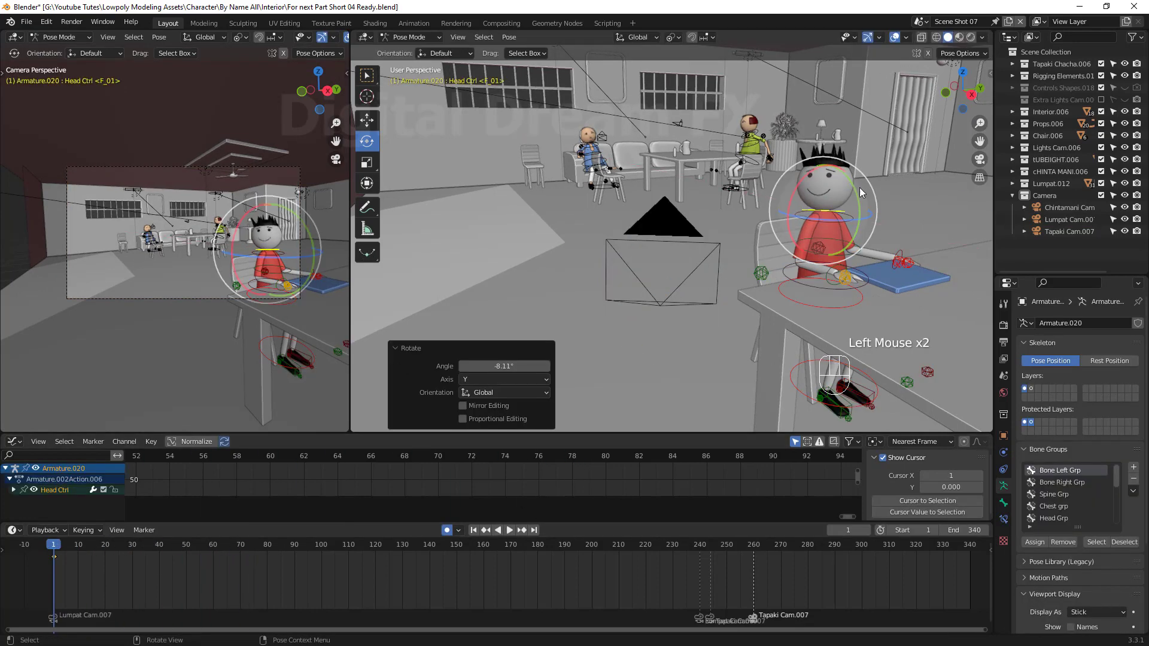
Rotate the spiky-haired character's Elbow Ctrl L into its starting pose and key it
drag(63, 563, 837, 279)
click(832, 274)
key(g)
click(845, 292)
key(g)
key(g)
Key the arm's later pose, then set Mouth.006's Smile shape key to 1
click(750, 281)
key(g)
click(828, 251)
key(g)
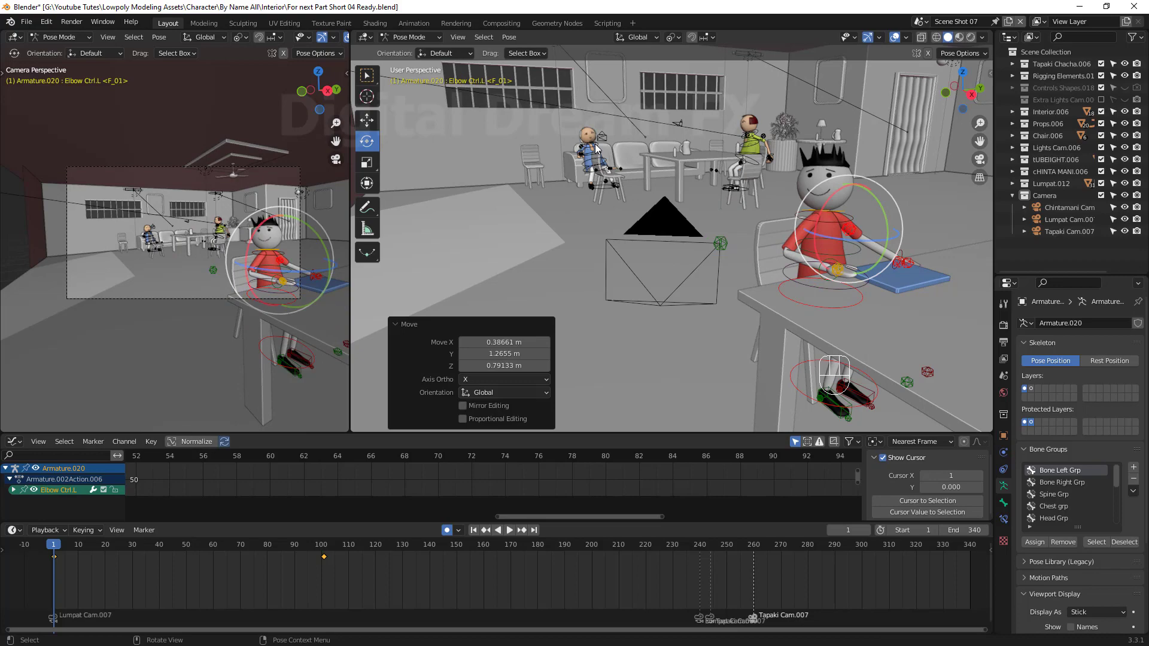
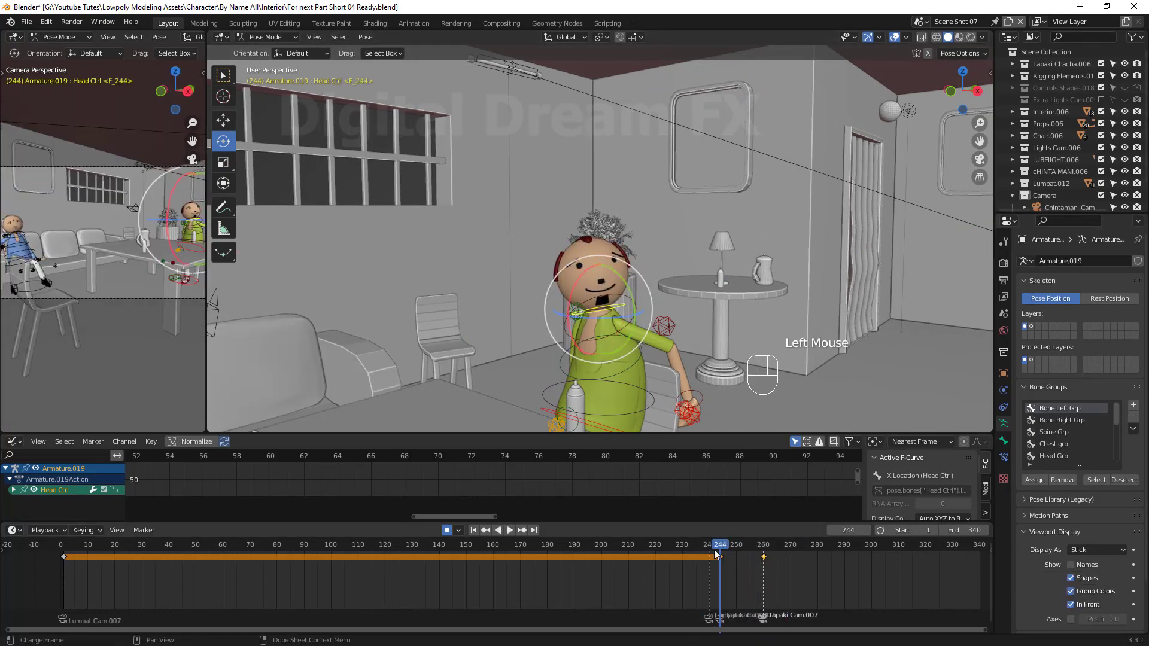
click(259, 43)
drag(595, 262, 615, 291)
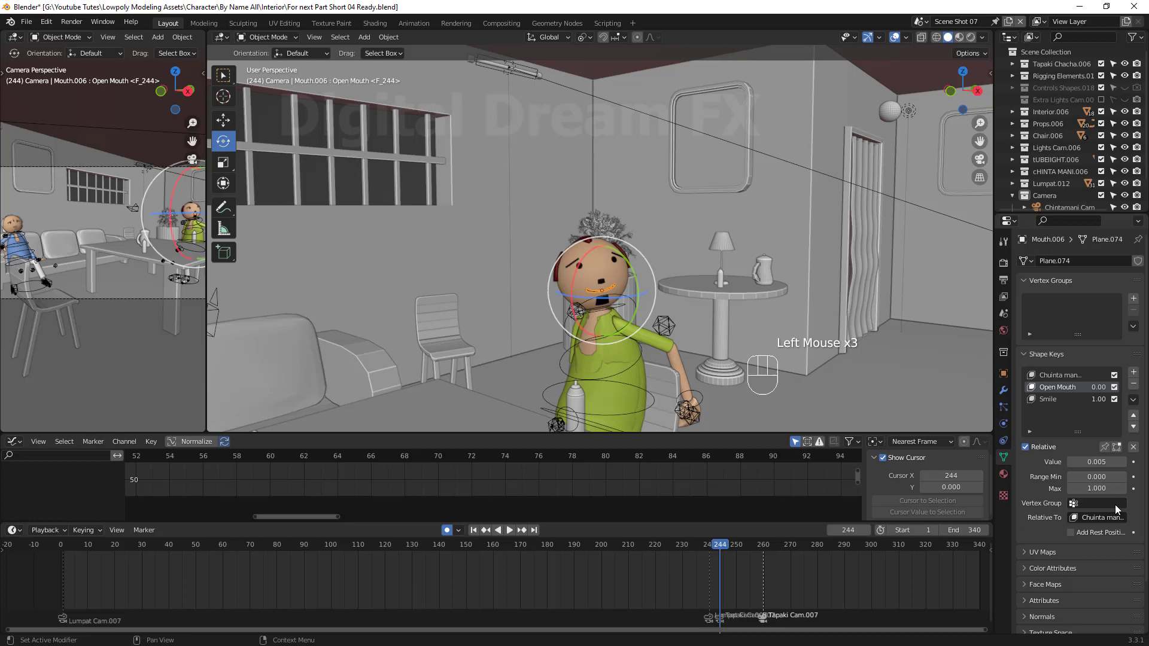